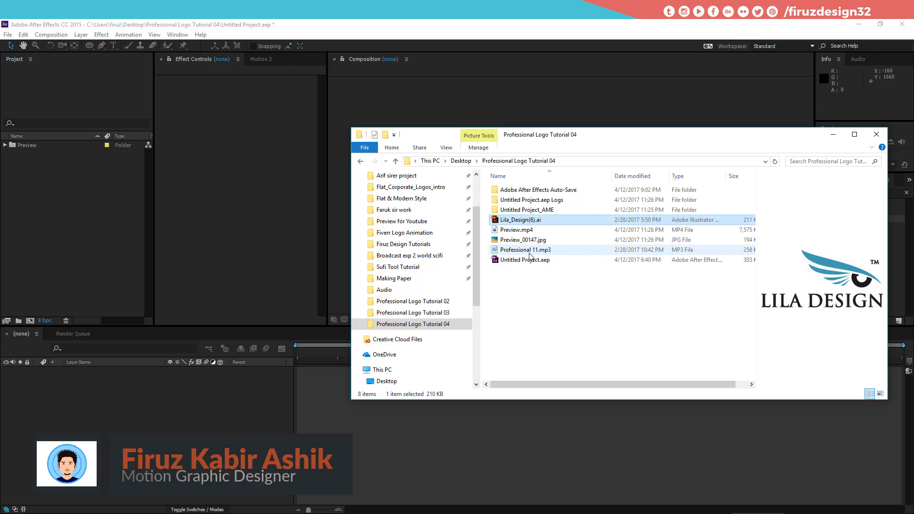
# Drag Lila_Design(6).ai and Professional 11.mp3 from Explorer into the Project panel
pyautogui.click(518, 255)
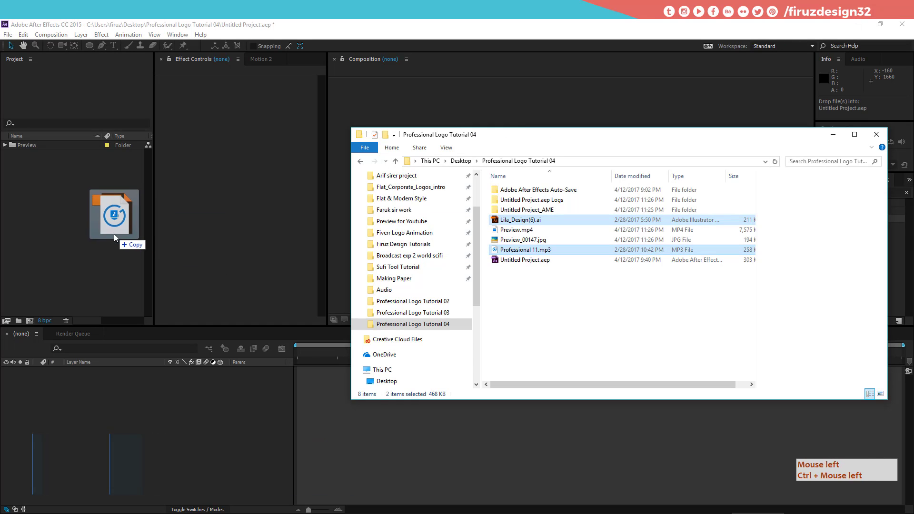
pyautogui.click(114, 231)
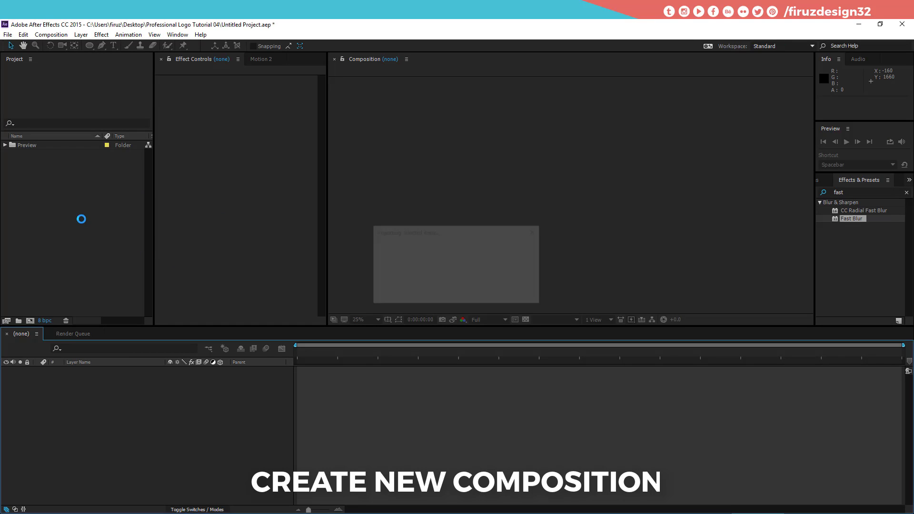
# Create composition Main at 1280×720, 30 fps with a white background
pyautogui.click(72, 214)
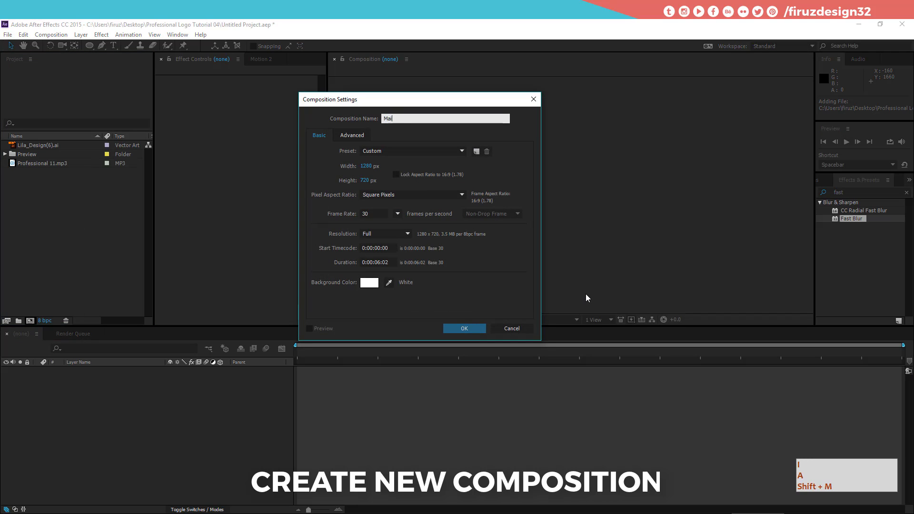
pyautogui.press('Tab')
pyautogui.press('Tab')
pyautogui.press('n')
pyautogui.press('Tab')
pyautogui.press('Tab')
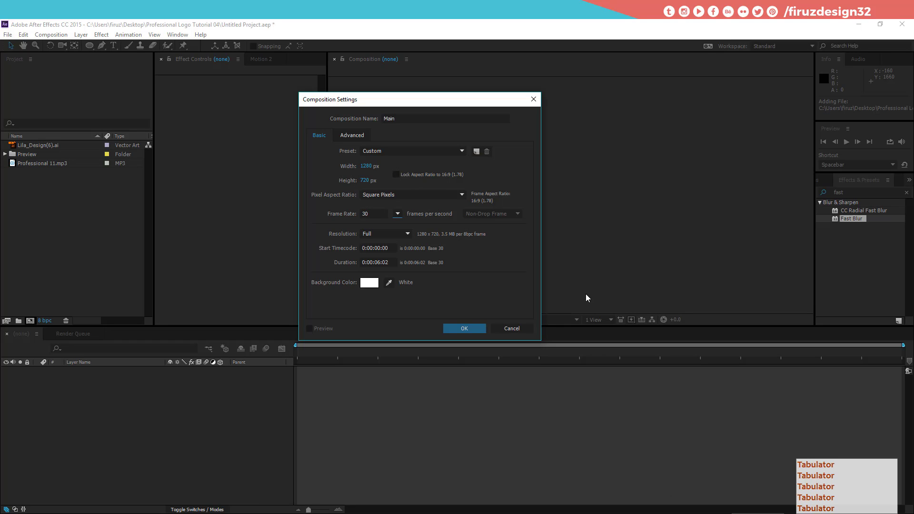
pyautogui.press('Tab')
pyautogui.click(463, 331)
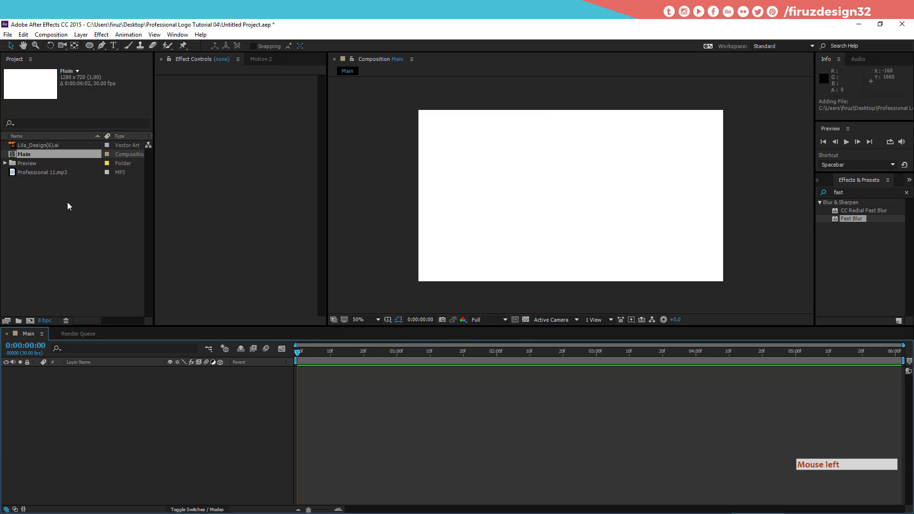
# Drop the Lila Design logo into the Main timeline as its first layer, centred on white
pyautogui.click(70, 206)
pyautogui.click(59, 150)
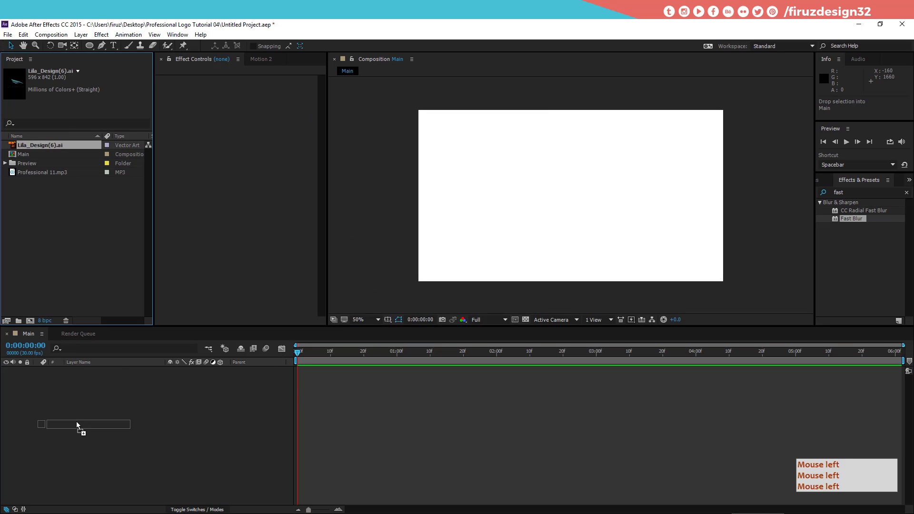
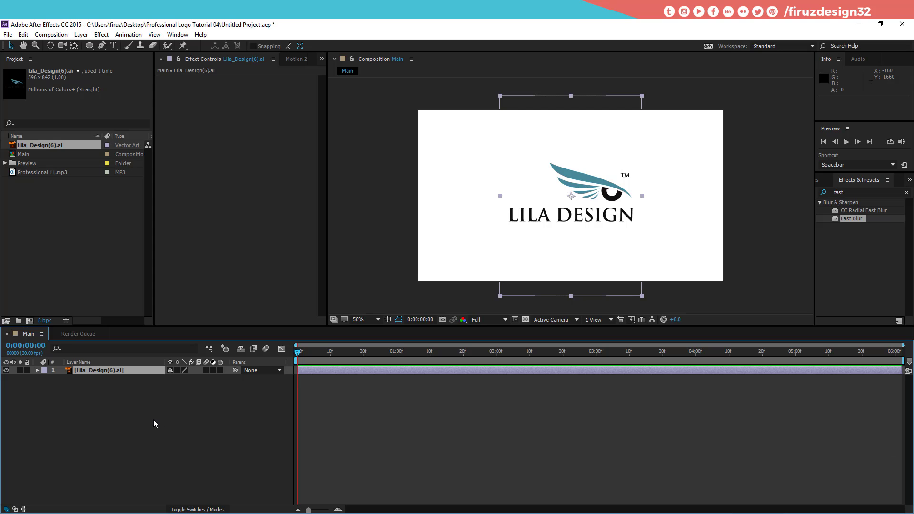
pyautogui.press('c')
pyautogui.press('c')
pyautogui.click(124, 396)
pyautogui.press('ctrl+shift+c')
pyautogui.click(128, 374)
pyautogui.click(124, 287)
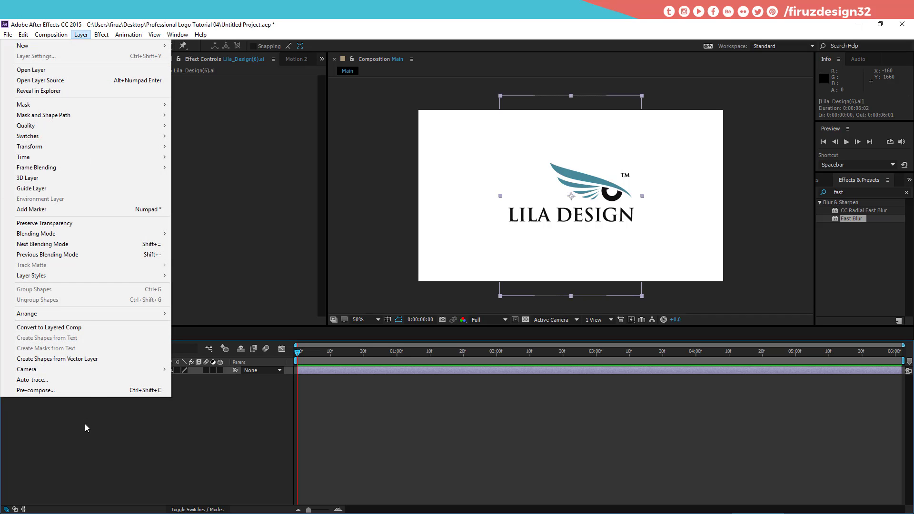
# Pre-compose the logo layer leaving attributes in Main and rename it Logo Here
pyautogui.click(91, 395)
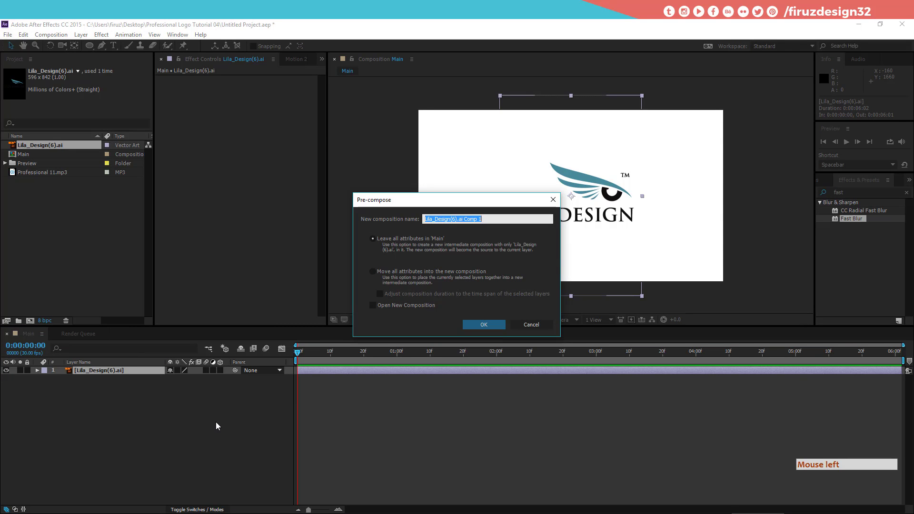
pyautogui.click(449, 278)
pyautogui.click(493, 326)
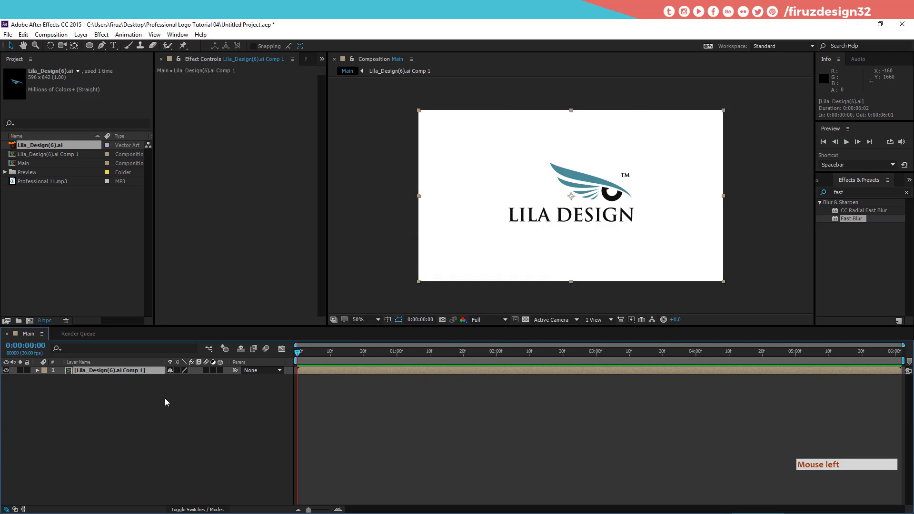
pyautogui.press('Return')
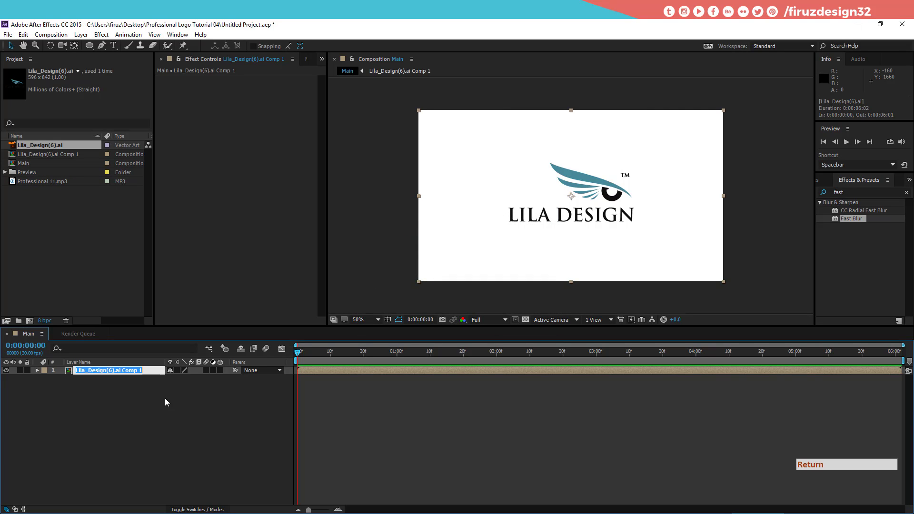
pyautogui.press('shift+l')
pyautogui.press('space')
pyautogui.press('space')
pyautogui.press('space')
pyautogui.press('Return')
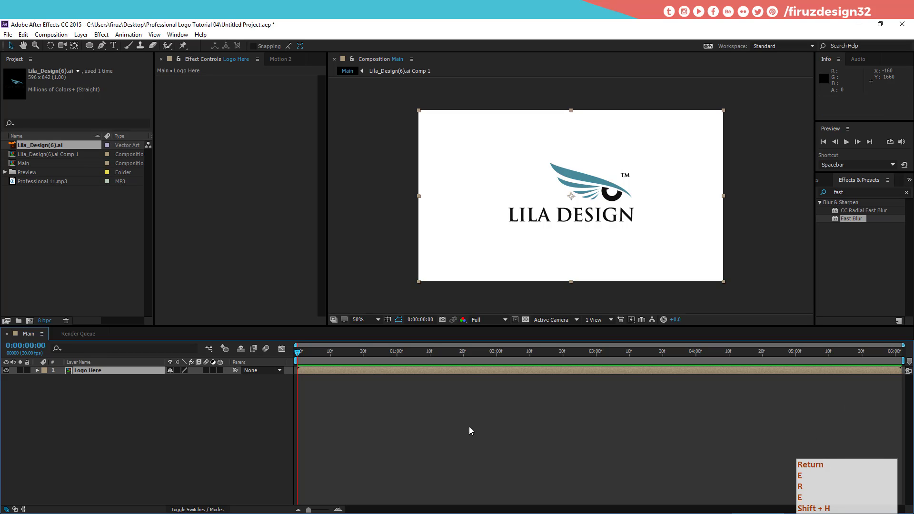
# Inside the precomp, nest its layer into a composition named Logo with all attributes moved, then return to Main
pyautogui.click(140, 374)
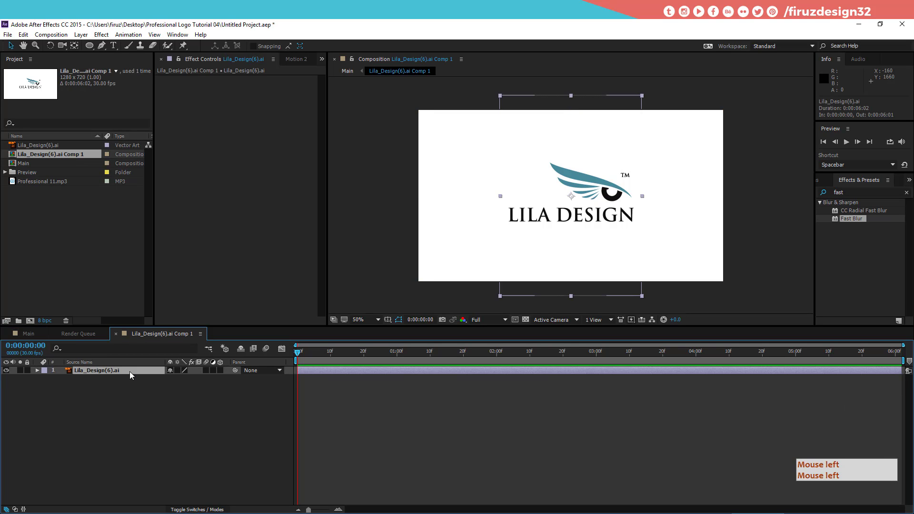
pyautogui.click(77, 37)
pyautogui.click(110, 398)
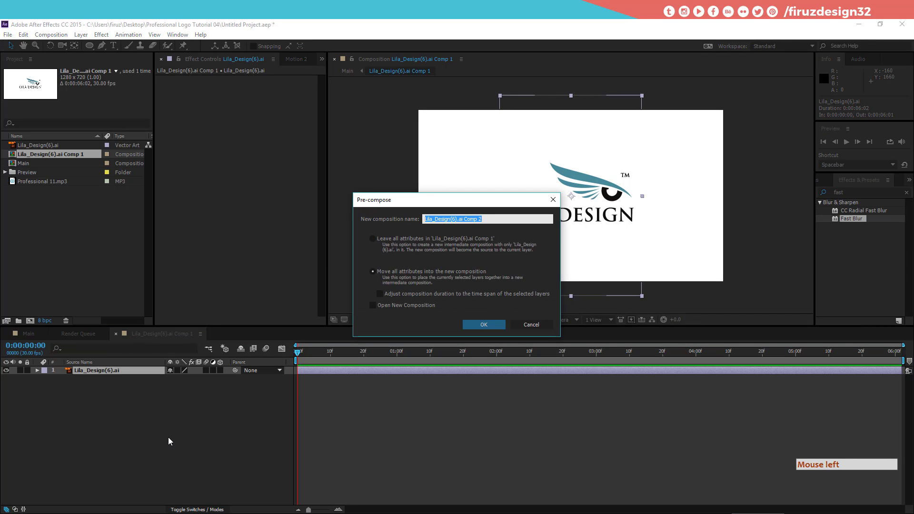
pyautogui.press('shift+l')
pyautogui.click(172, 441)
pyautogui.press('Return')
pyautogui.click(55, 337)
pyautogui.click(29, 340)
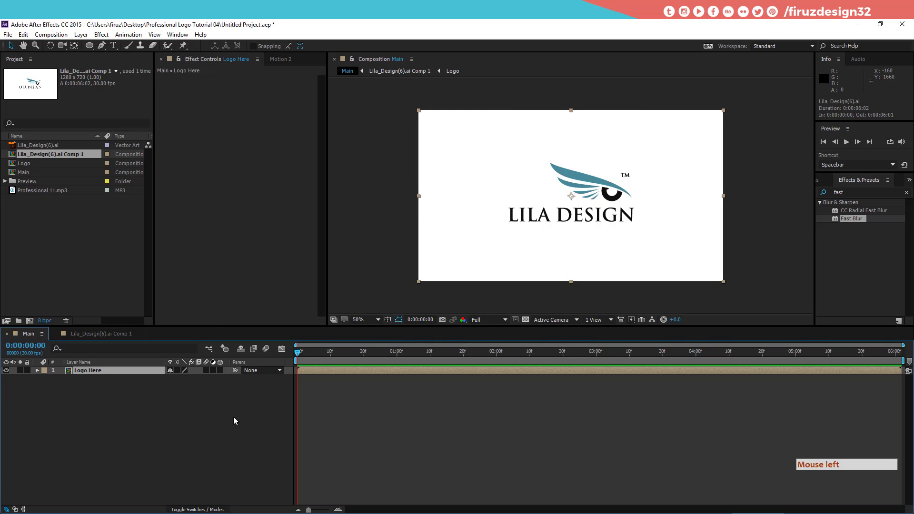
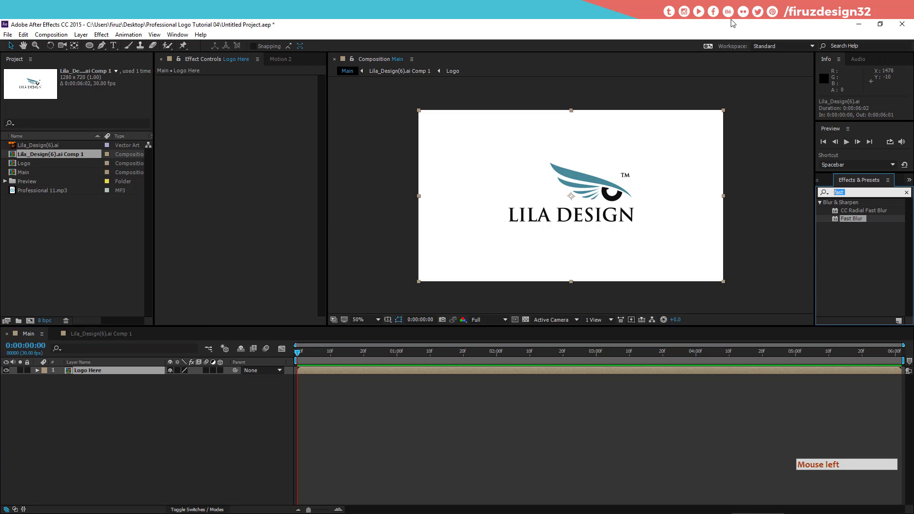
# Find CC Ball Action in Effects & Presets and apply it to Logo Here
pyautogui.press('c')
pyautogui.click(732, 21)
pyautogui.press('space')
pyautogui.press('space')
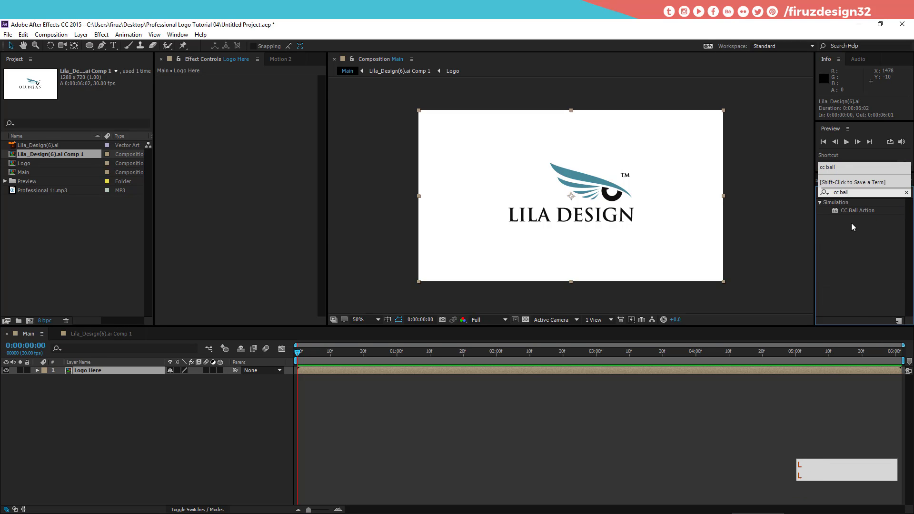
pyautogui.click(862, 216)
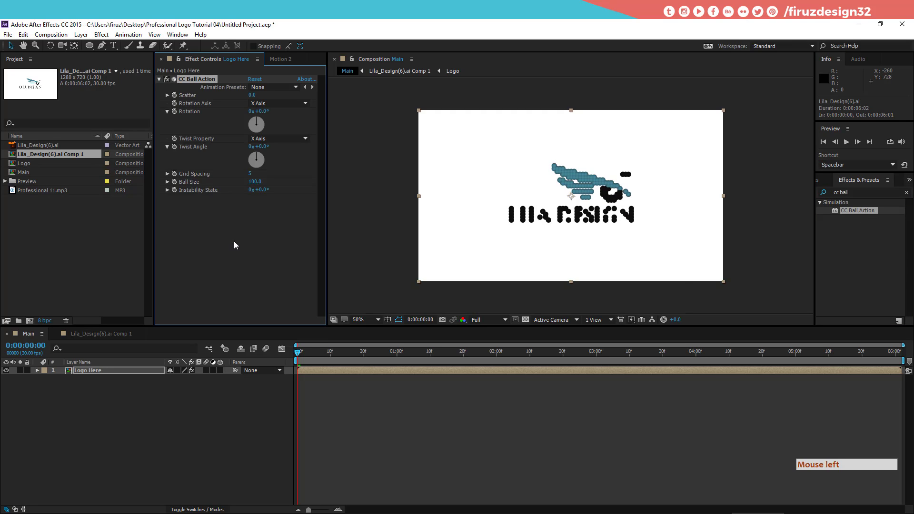
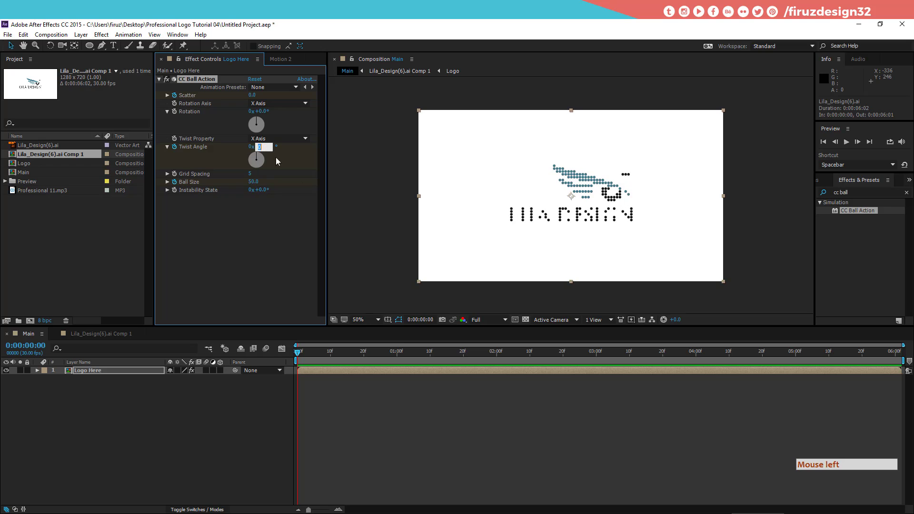
# Tune Ball Size to 50 and Twist Angle to 1x+135° so the dots scatter and twist
pyautogui.press('KP_3')
pyautogui.press('KP_6')
pyautogui.press('KP_3')
pyautogui.click(275, 240)
pyautogui.press('KP_0')
pyautogui.press('KP_Add')
pyautogui.press('KP_1')
pyautogui.press('KP_1')
pyautogui.press('KP_Add')
pyautogui.press('KP_0')
pyautogui.press('KP_6')
pyautogui.press('KP_1')
pyautogui.press('KP_Add')
pyautogui.press('KP_0')
pyautogui.press('KP_6')
pyautogui.press('KP_3')
pyautogui.press('KP_5')
pyautogui.press('KP_5')
pyautogui.press('KP_3')
pyautogui.press('KP_1')
pyautogui.press('Return')
pyautogui.press('KP_5')
pyautogui.press('KP_3')
pyautogui.press('KP_1')
pyautogui.press('Return')
pyautogui.press('KP_5')
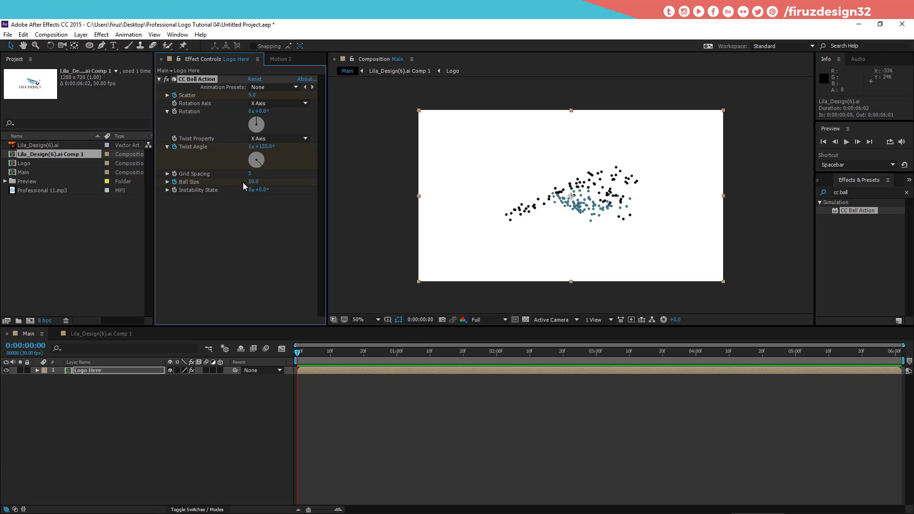
# Set Grid Spacing to 0 and Scatter to about 7
pyautogui.click(250, 179)
pyautogui.press('KP_0')
pyautogui.press('Return')
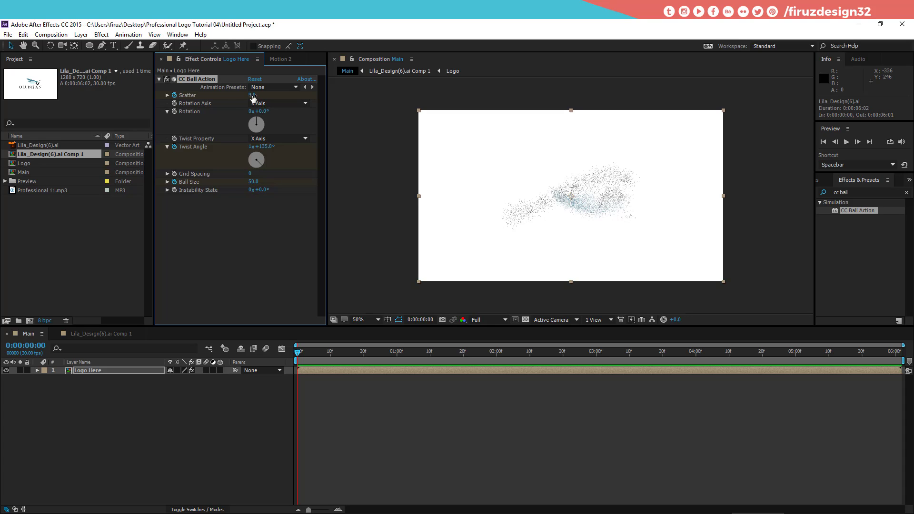
pyautogui.click(252, 101)
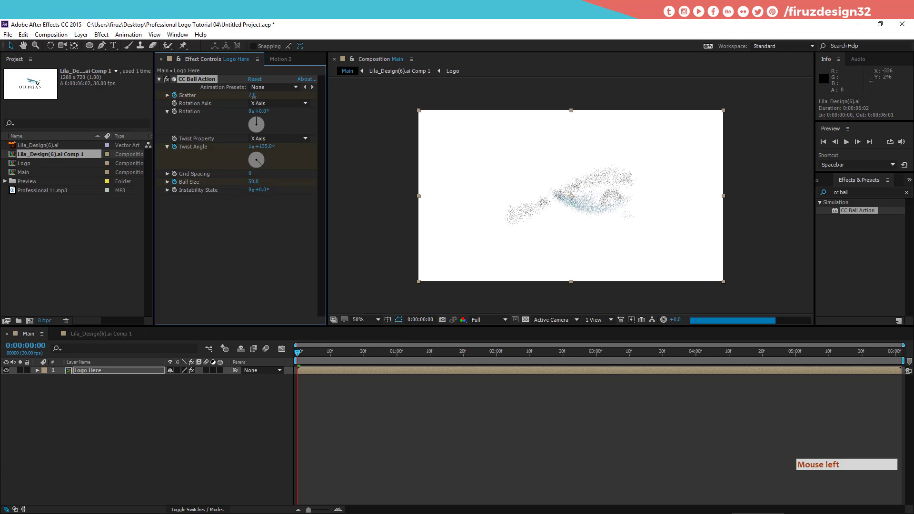
# Keyframe Scatter, Twist and Ball Size at the start and move the time to one second
pyautogui.click(350, 374)
pyautogui.press('u')
pyautogui.press('shift+Page_Down')
pyautogui.press('shift+Page_Down')
pyautogui.press('shift+Page_Down')
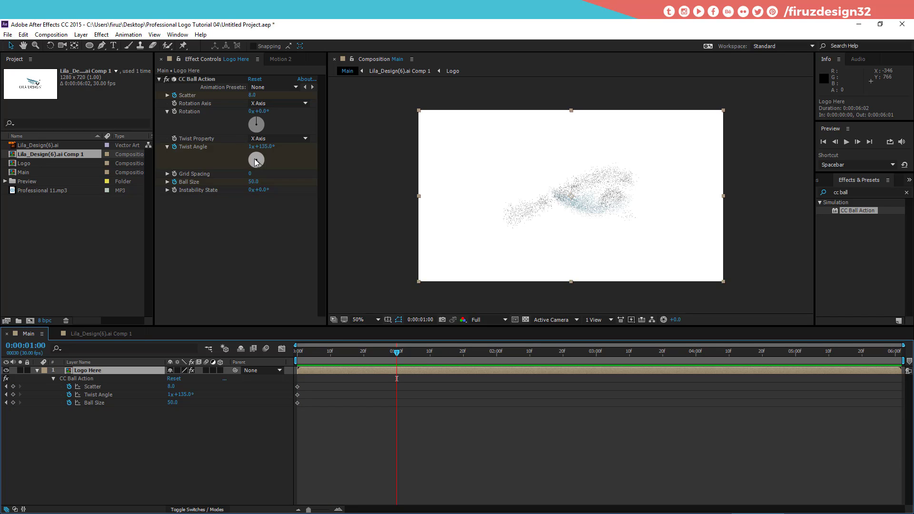
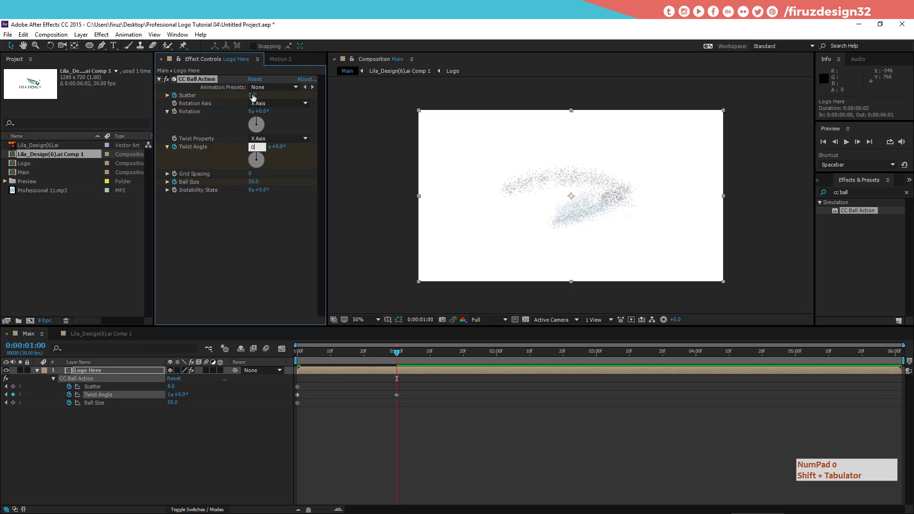
# At one second set Twist Angle 0, Scatter 0 and Ball Size 100 so the dots assemble into the logo
pyautogui.press('KP_0')
pyautogui.click(252, 99)
pyautogui.press('KP_0')
pyautogui.press('Return')
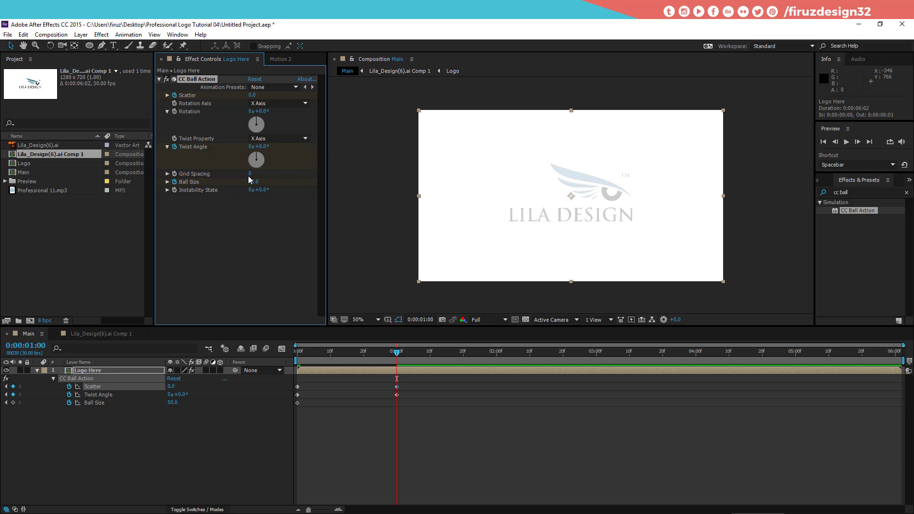
pyautogui.click(250, 186)
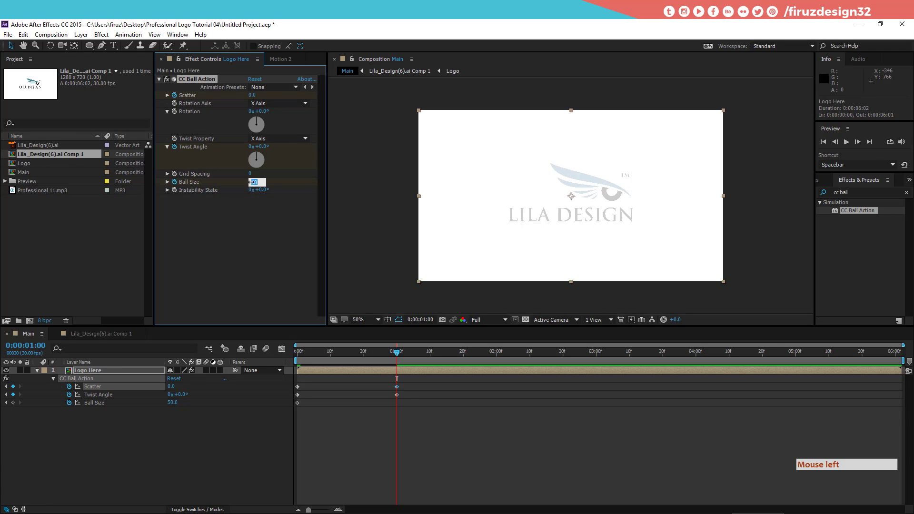
pyautogui.press('KP_1')
pyautogui.press('KP_0')
pyautogui.press('Return')
pyautogui.press('Return')
pyautogui.press('KP_0')
pyautogui.press('KP_1')
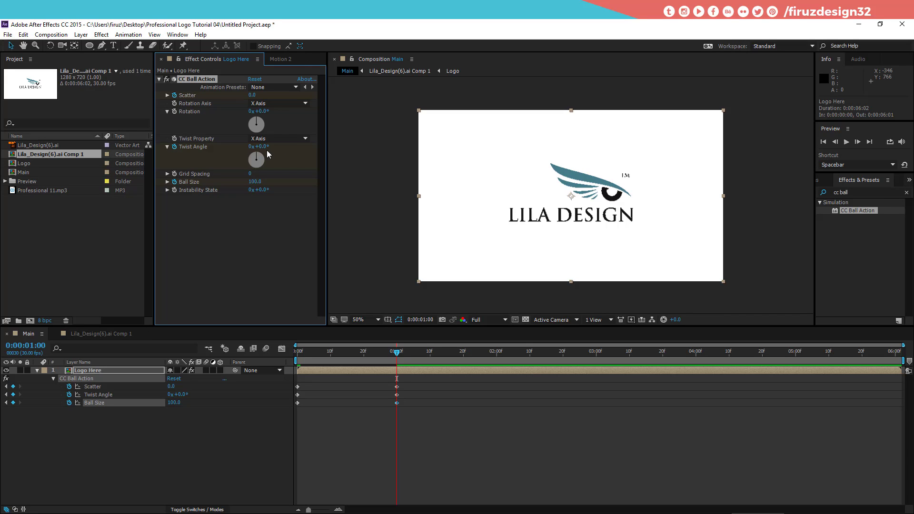
# Preview the assembly, then delete CC Ball Action from the duplicate layer Logo Here 2
pyautogui.click(398, 353)
pyautogui.press('space')
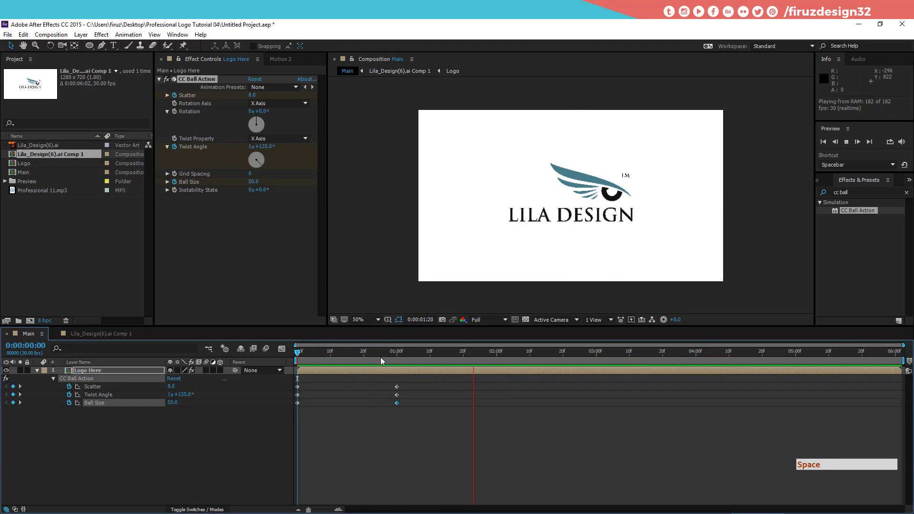
pyautogui.click(321, 364)
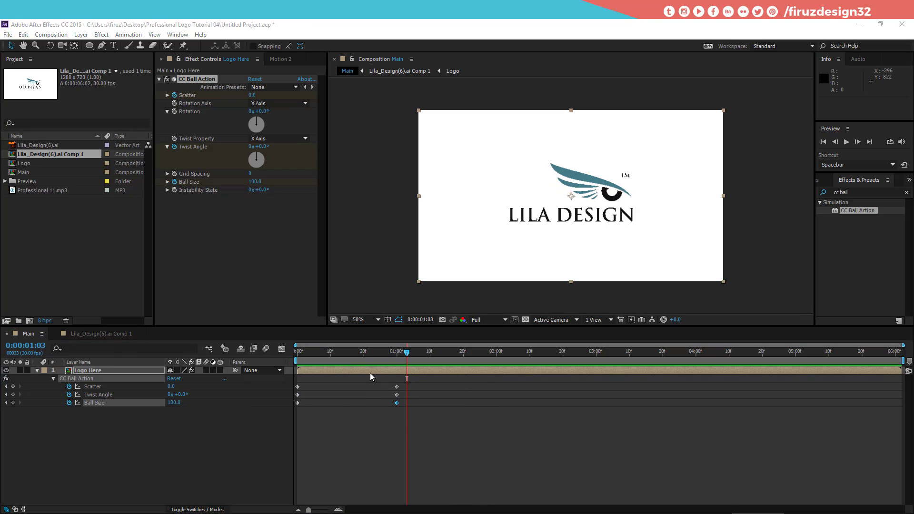
pyautogui.click(156, 375)
pyautogui.click(25, 35)
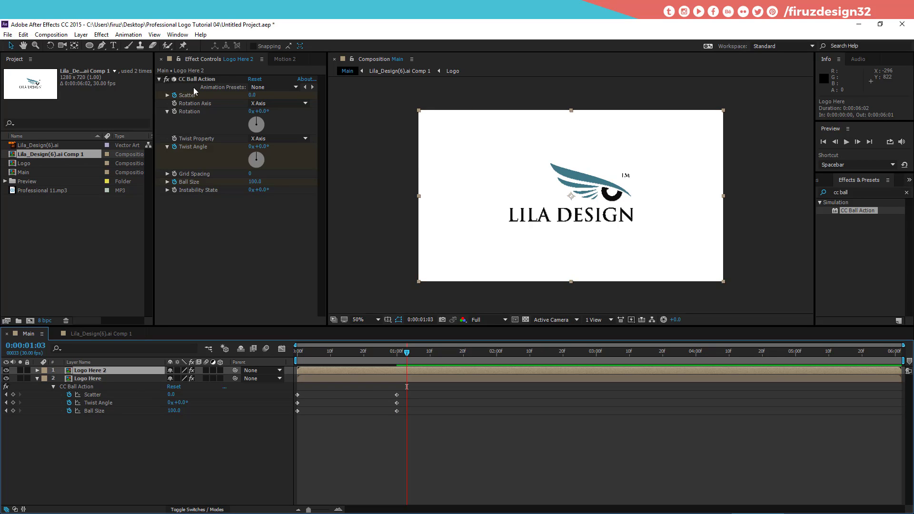
pyautogui.press('Delete')
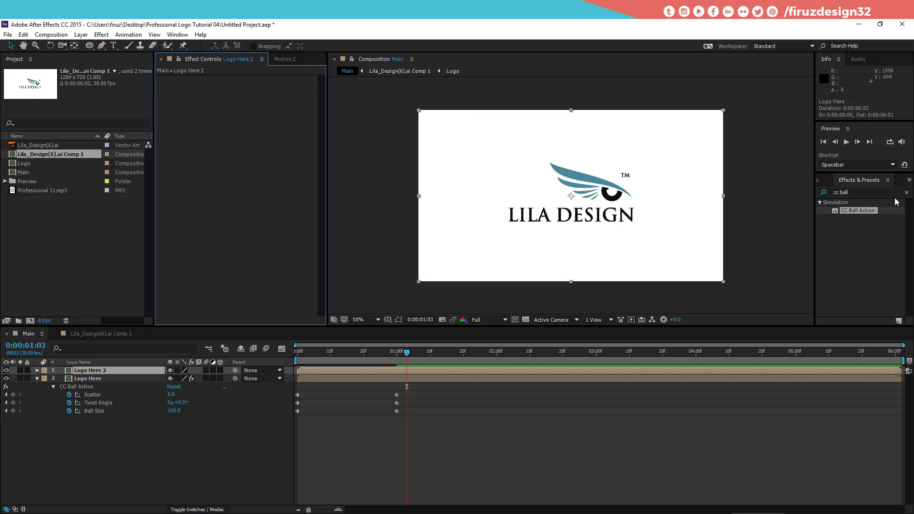
pyautogui.click(748, 198)
pyautogui.click(34, 80)
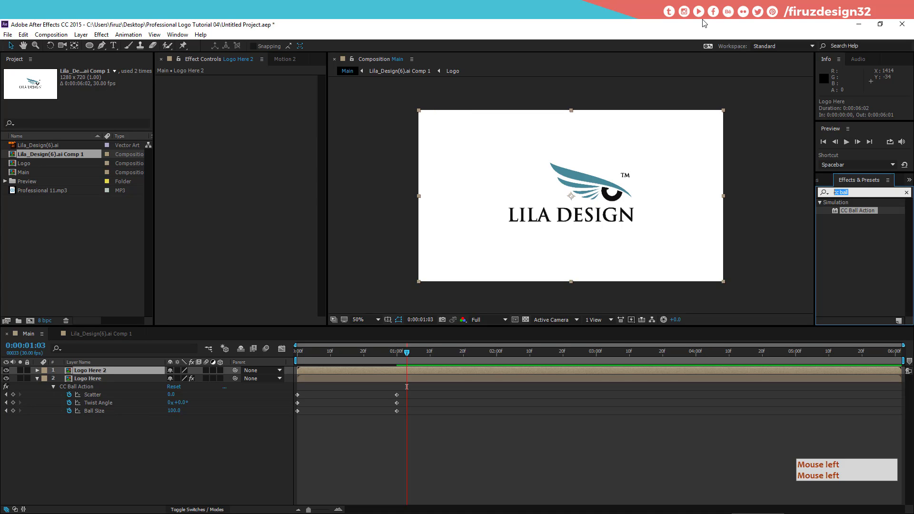
# Apply the Vegas effect to Logo Here 2 from an Effects & Presets search for 'vega'
pyautogui.click(704, 21)
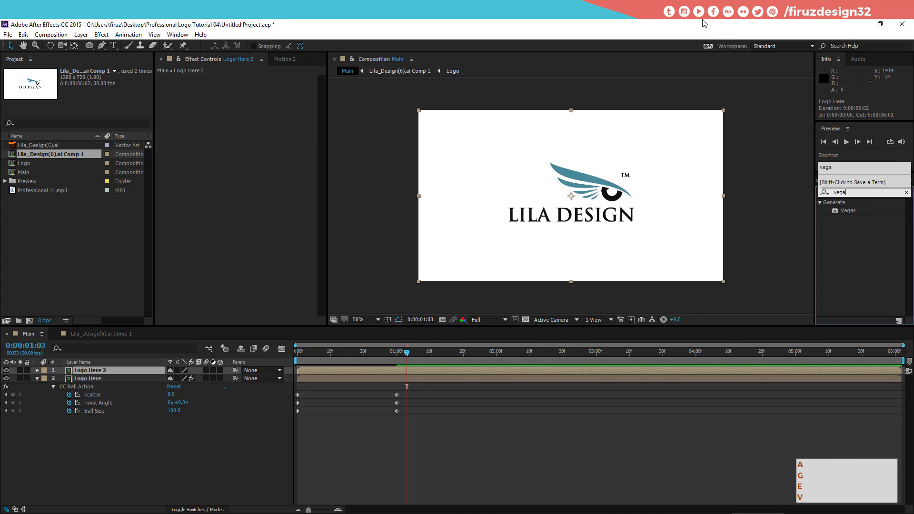
pyautogui.click(840, 223)
pyautogui.click(168, 107)
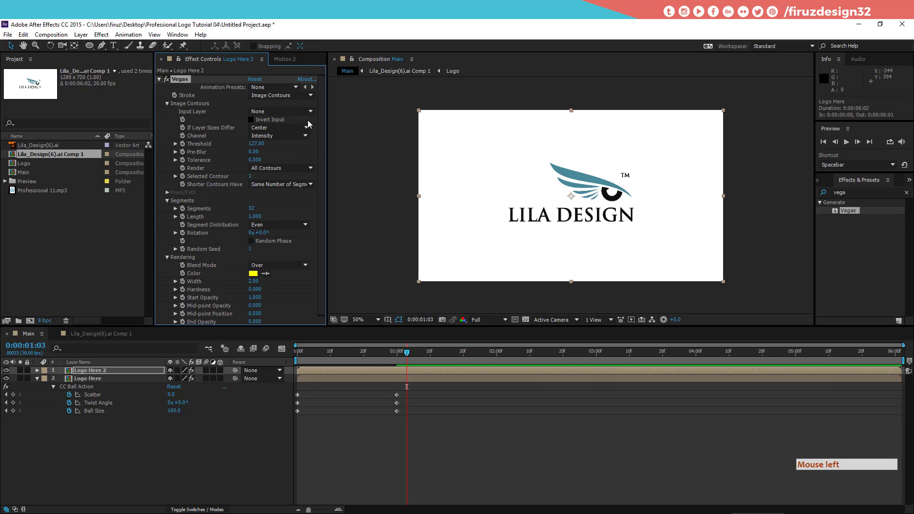
pyautogui.click(311, 115)
# Set Vegas Input Layer to Logo Here and Channel to Alpha to trace its contours
pyautogui.click(293, 147)
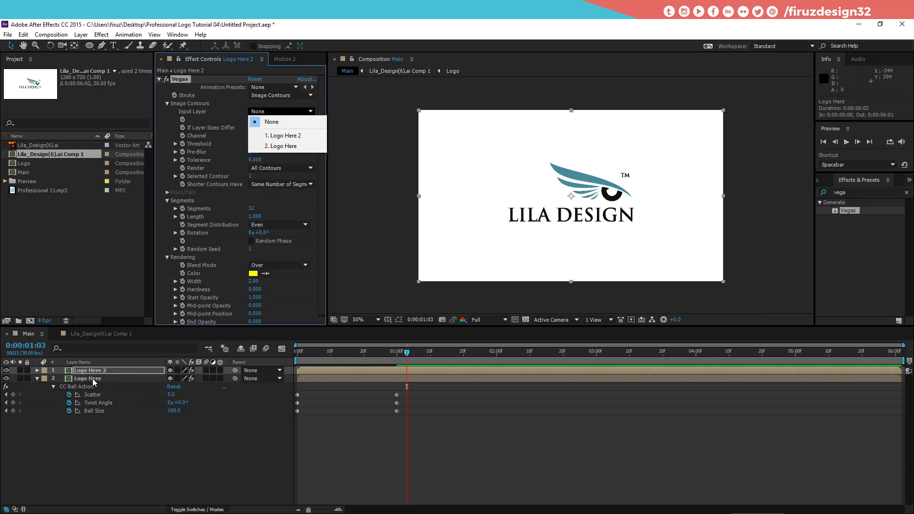
pyautogui.click(301, 154)
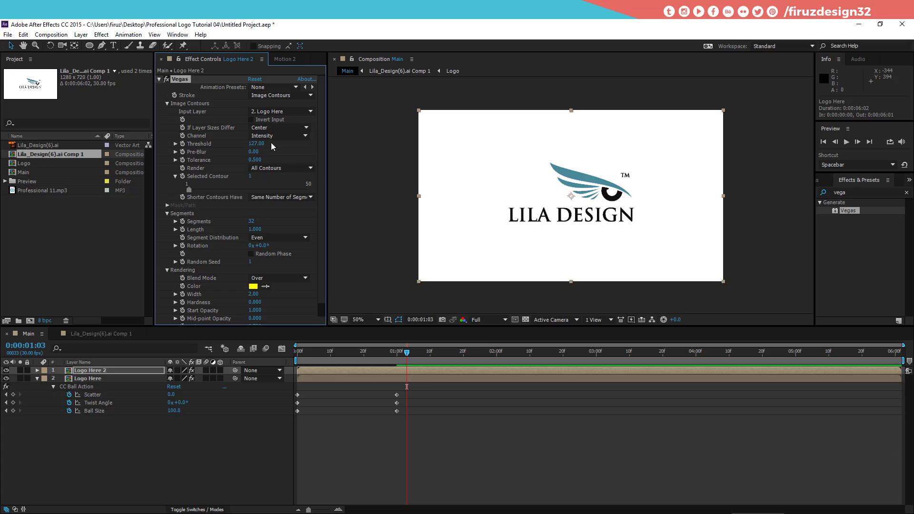
pyautogui.click(274, 141)
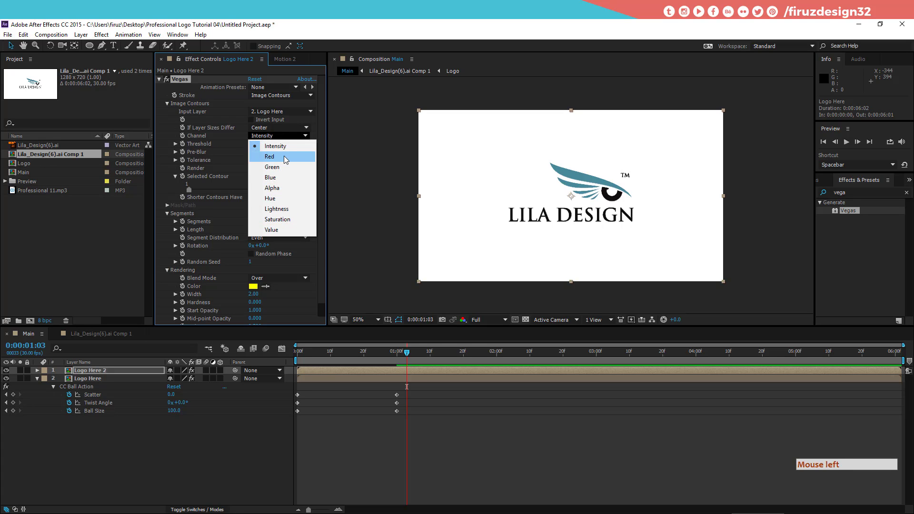
pyautogui.click(274, 191)
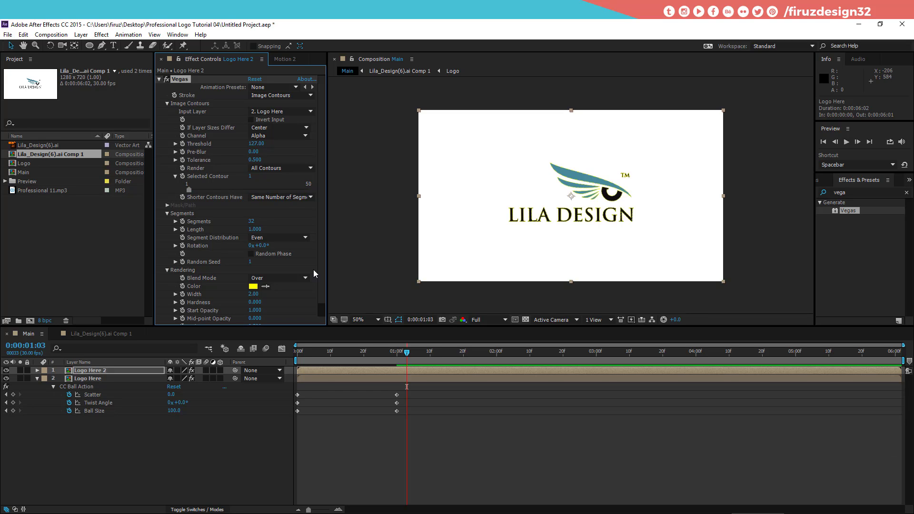
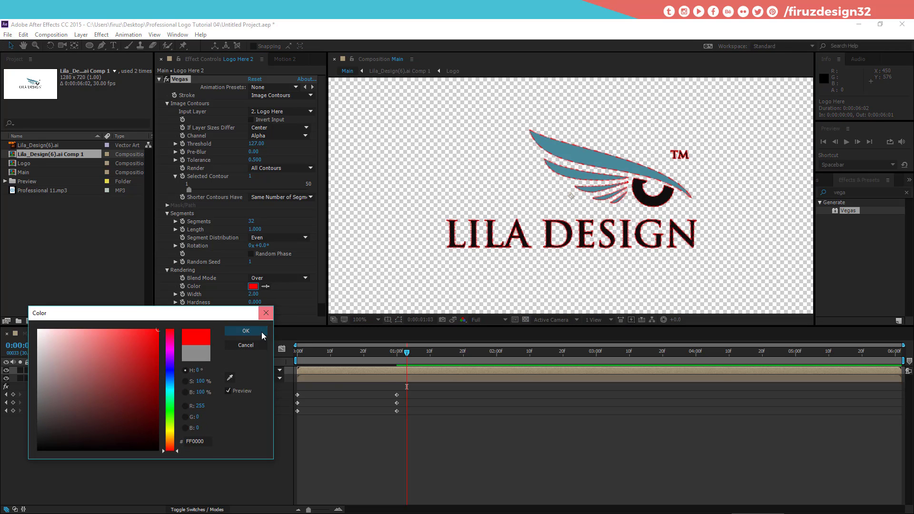
# Confirm red as the Vegas stroke colour
pyautogui.click(264, 336)
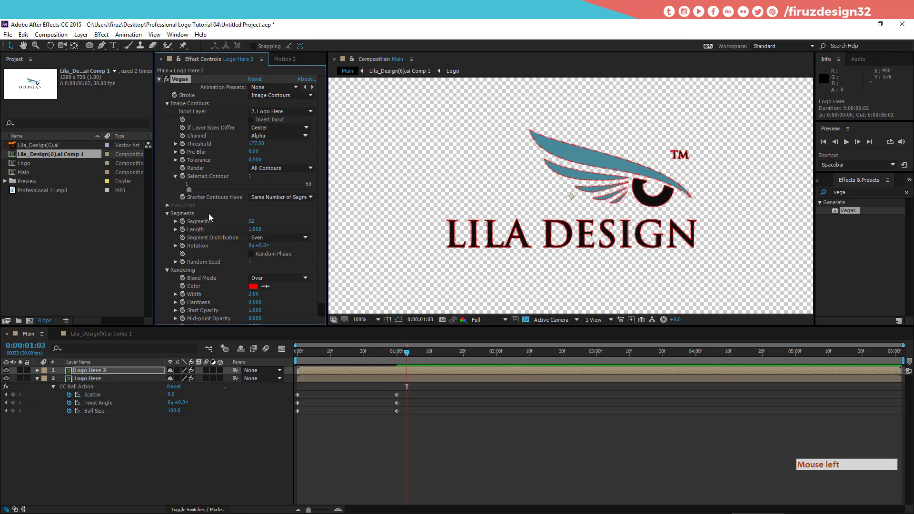
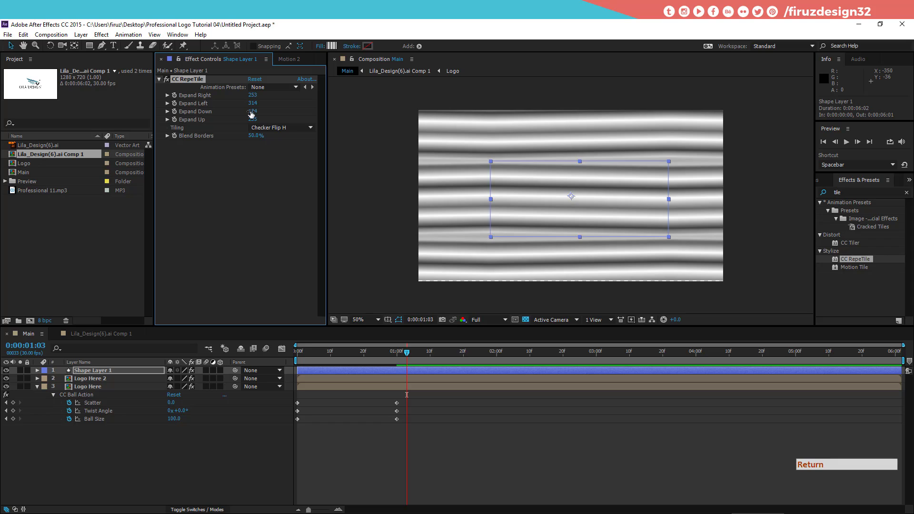
# Set CC RepeTile's Expand Down and Up and move the striped layer below Logo Here 2
pyautogui.click(214, 232)
pyautogui.click(107, 382)
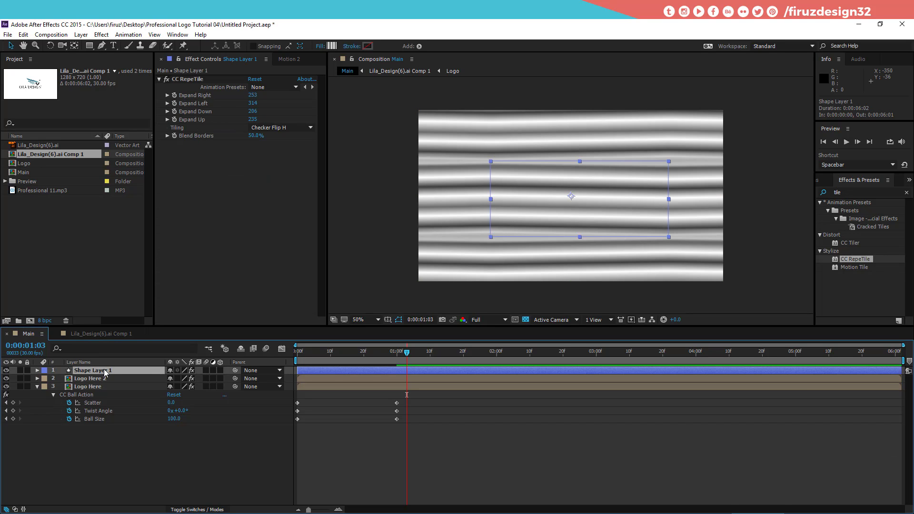
pyautogui.click(105, 373)
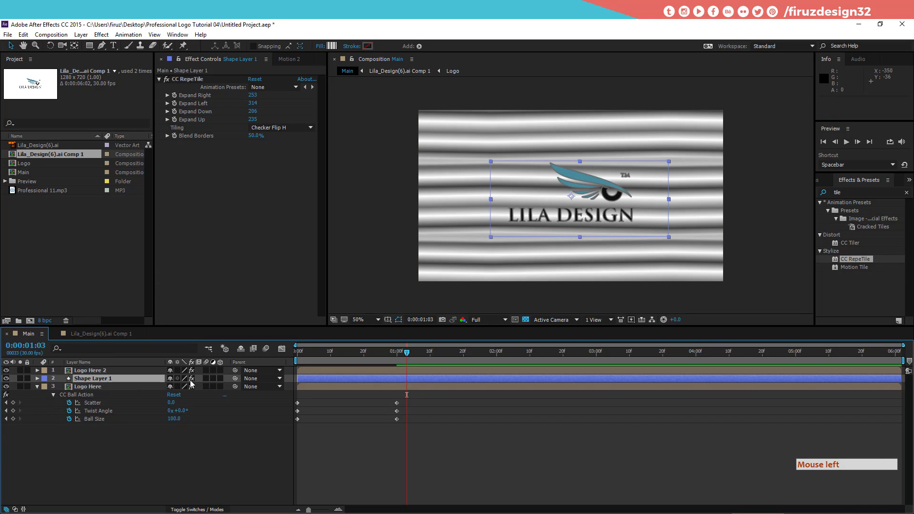
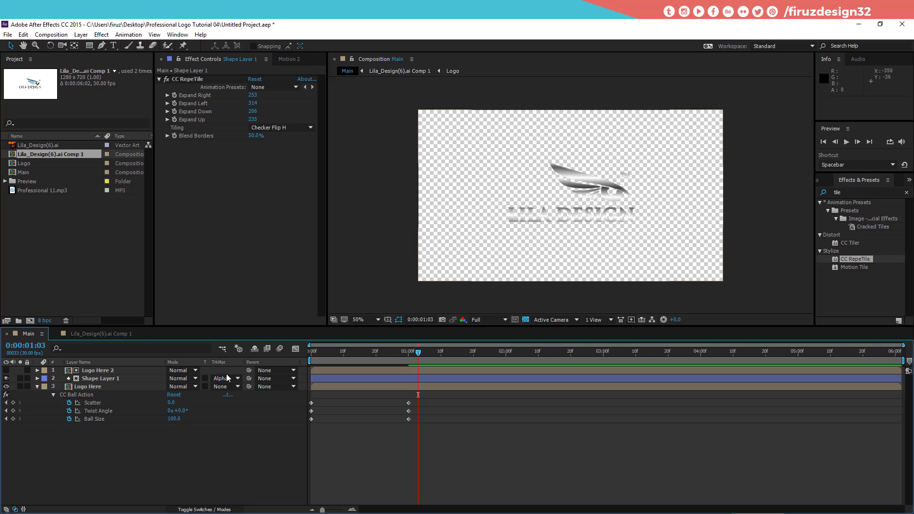
# Set Vegas Blend Mode to Transparent on Logo Here 2, re-enable Logo Here and select the striped shape layer
pyautogui.click(227, 376)
pyautogui.click(108, 369)
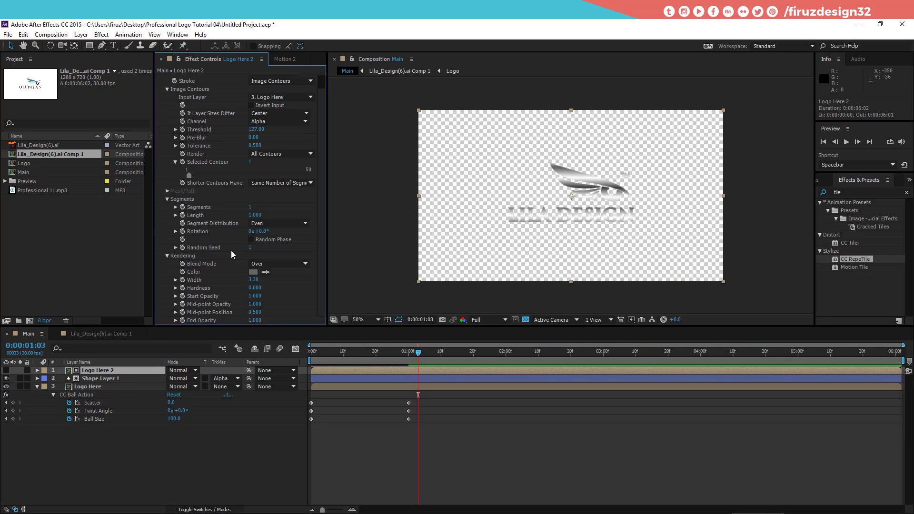
pyautogui.click(276, 271)
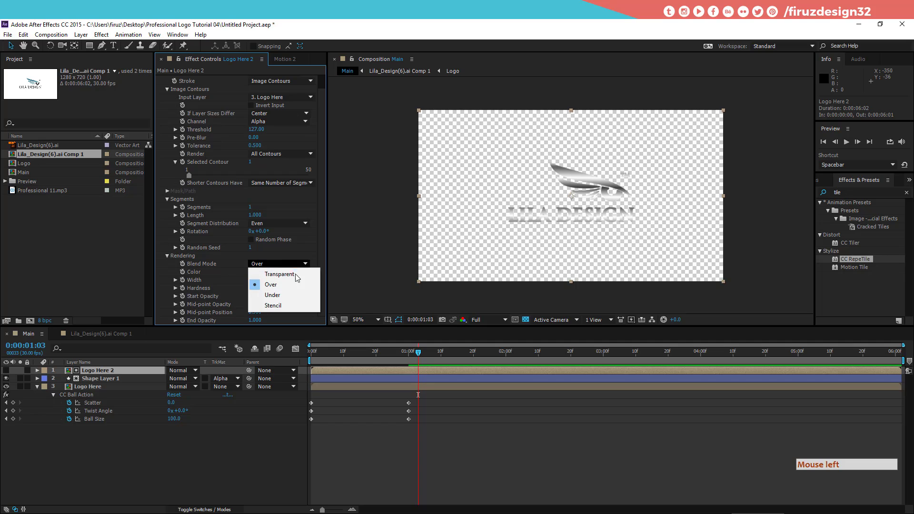
pyautogui.click(295, 306)
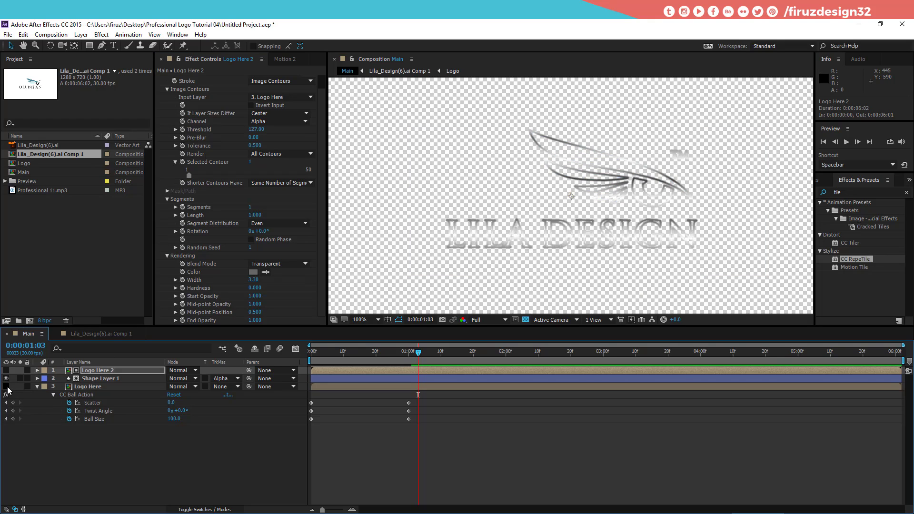
pyautogui.click(10, 391)
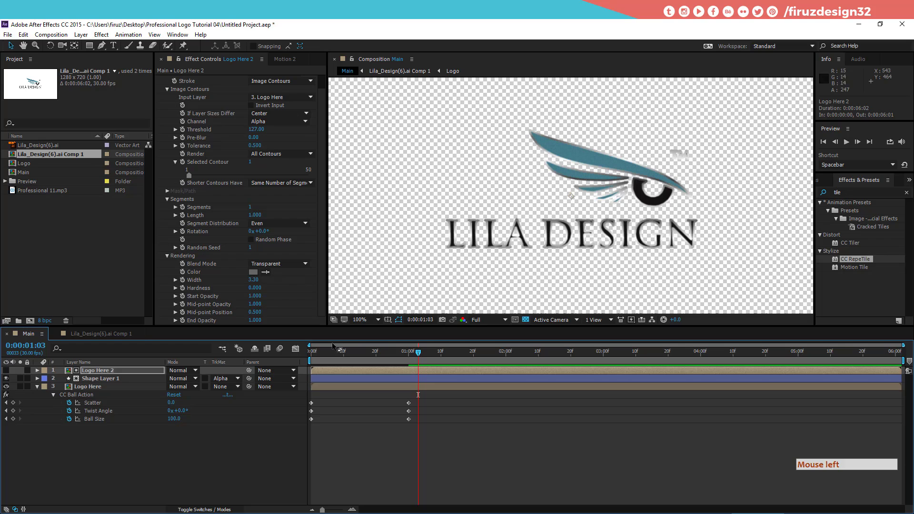
pyautogui.click(115, 382)
pyautogui.click(161, 83)
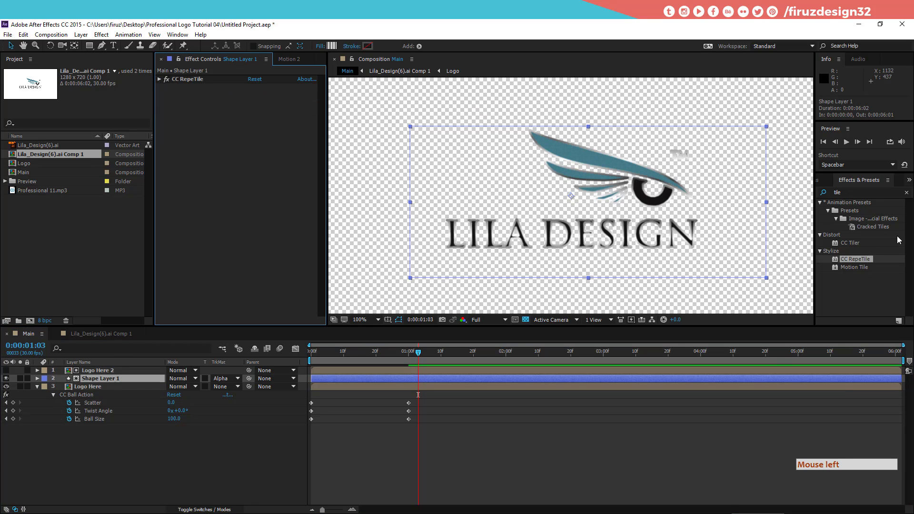
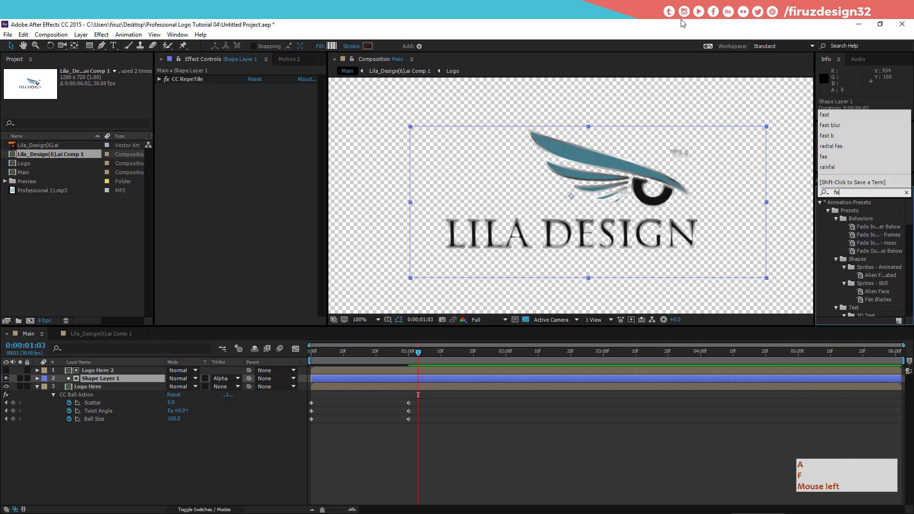
# Apply Fast Blur to the striped shape layer with Blurriness 48 and Repeat Edge Pixels
pyautogui.click(682, 21)
pyautogui.press('b')
pyautogui.press('l')
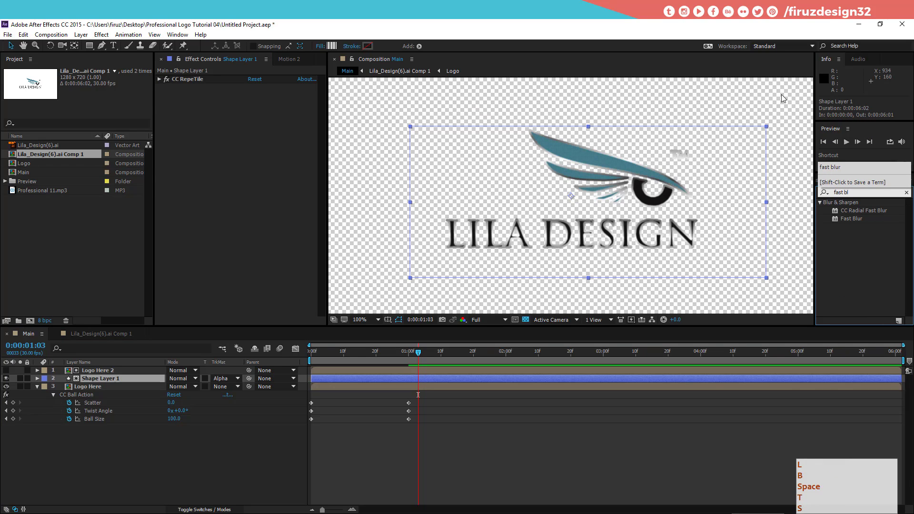
pyautogui.doubleClick(856, 220)
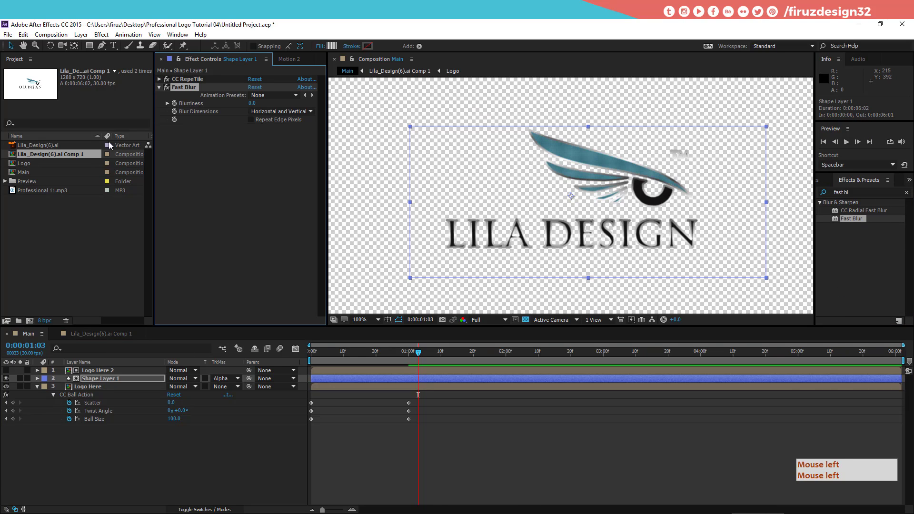
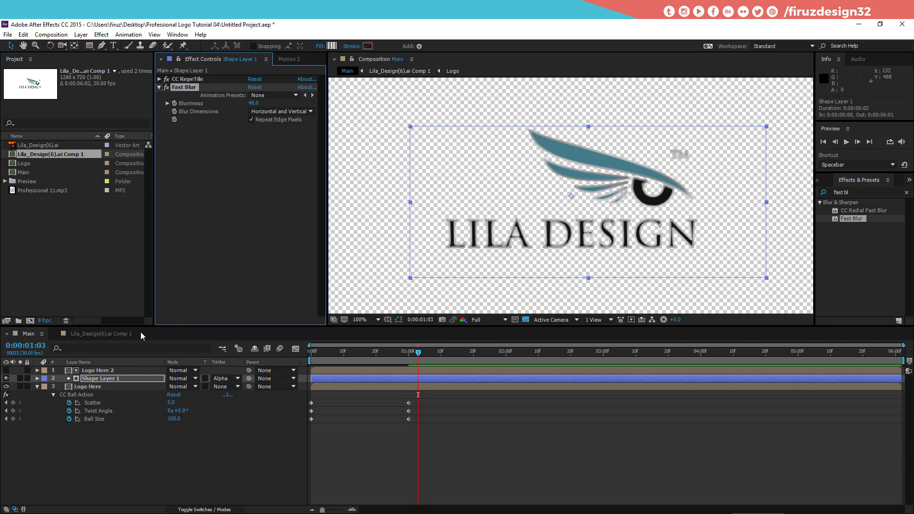
# Reduce the Vegas stroke Width on Logo Here 2 to 3.00
pyautogui.click(138, 375)
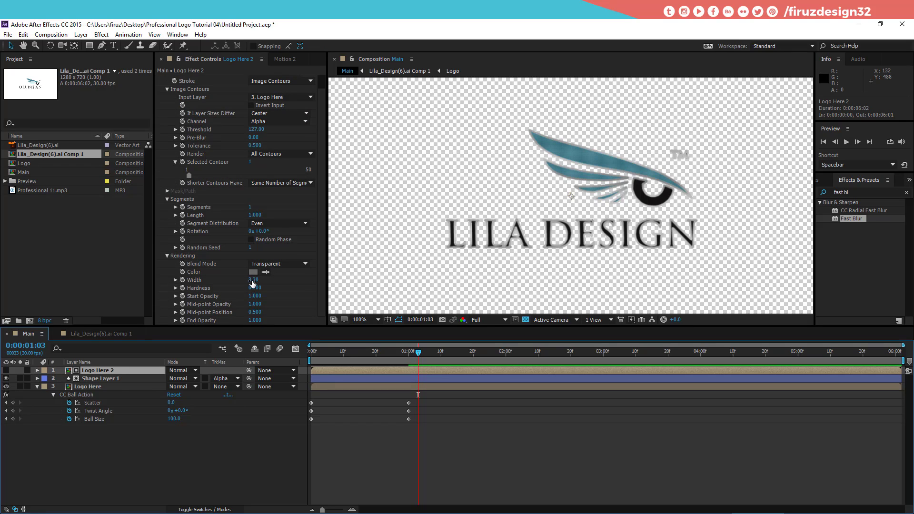
pyautogui.press('KP_3')
pyautogui.press('Return')
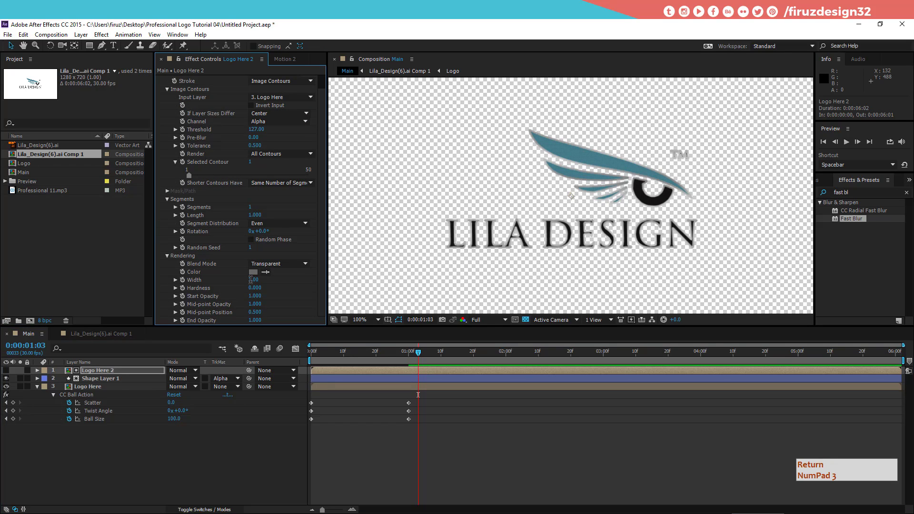
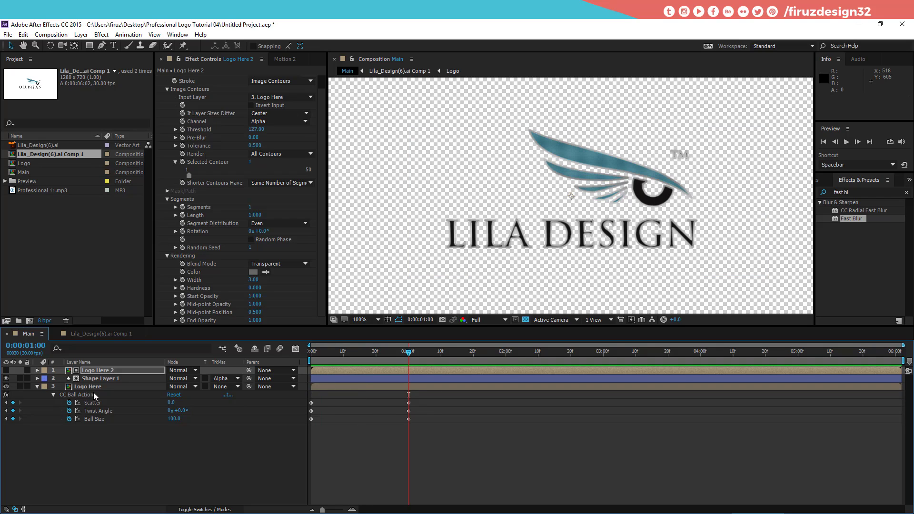
# Duplicate the Logo Here layer and strip the effect from the copy
pyautogui.click(98, 394)
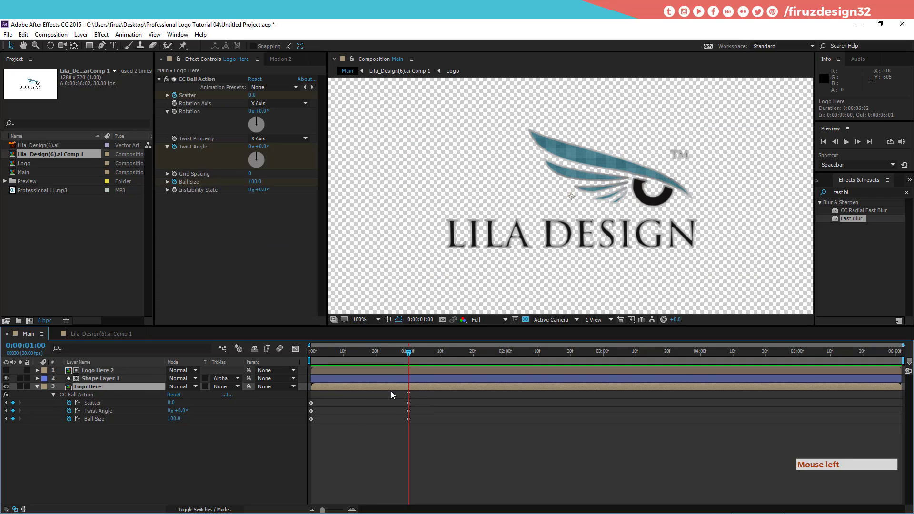
pyautogui.click(394, 388)
pyautogui.click(397, 387)
pyautogui.press('ctrl+d')
pyautogui.click(181, 83)
pyautogui.click(183, 81)
pyautogui.press('Delete')
pyautogui.click(225, 316)
pyautogui.press('Return')
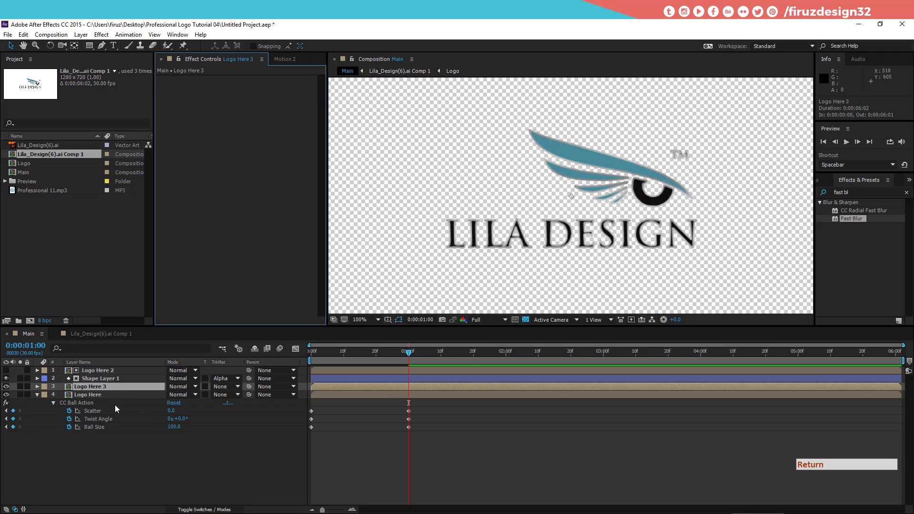
# Rename the copy Clean and trim its in point to 1:00
pyautogui.click(118, 390)
pyautogui.press('Return')
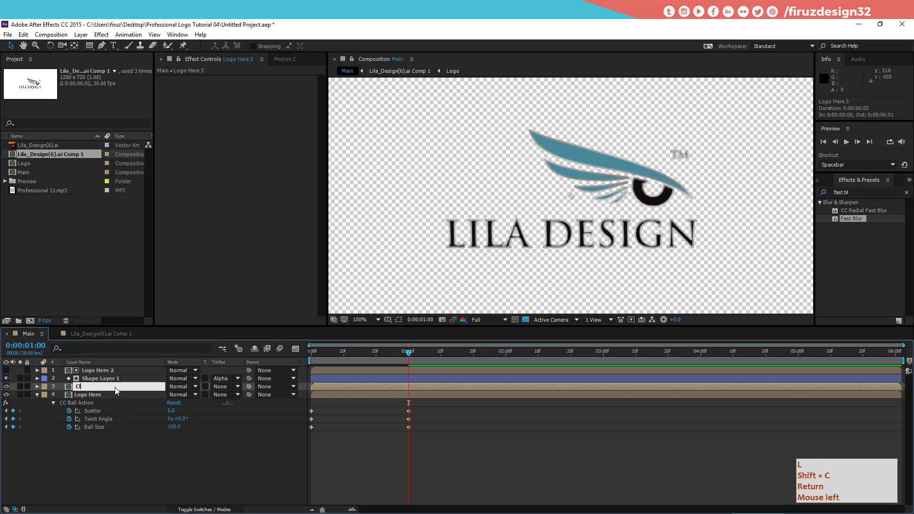
pyautogui.press('Return')
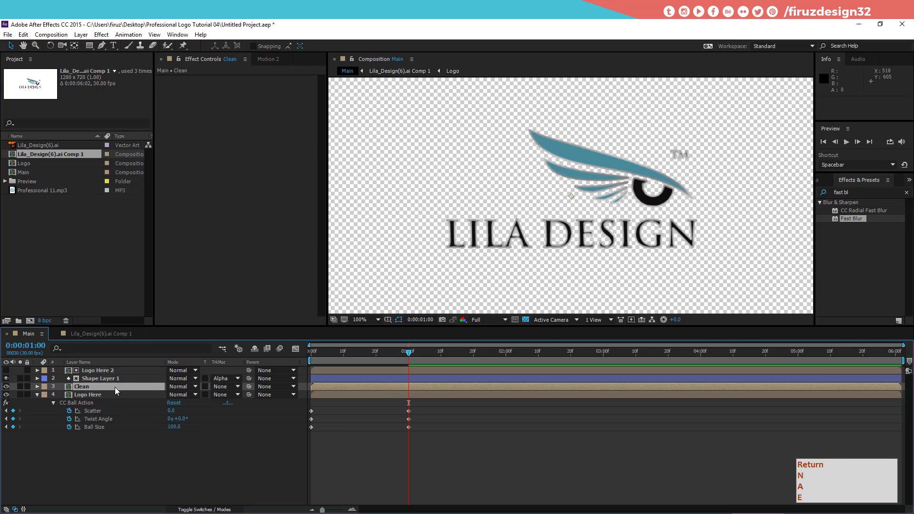
pyautogui.press('Return')
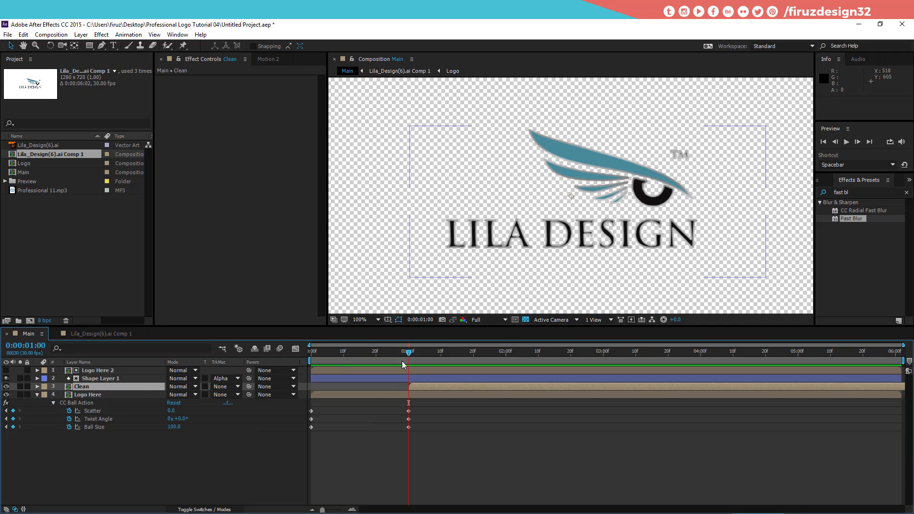
# Scrub through the particle assembly to check the handoff to the Clean layer at 1:00
pyautogui.click(404, 353)
pyautogui.click(404, 353)
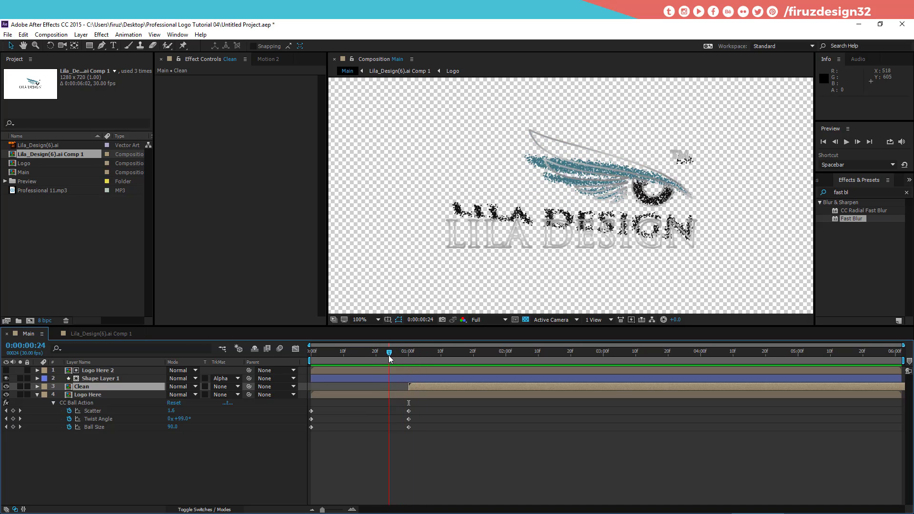
pyautogui.click(430, 389)
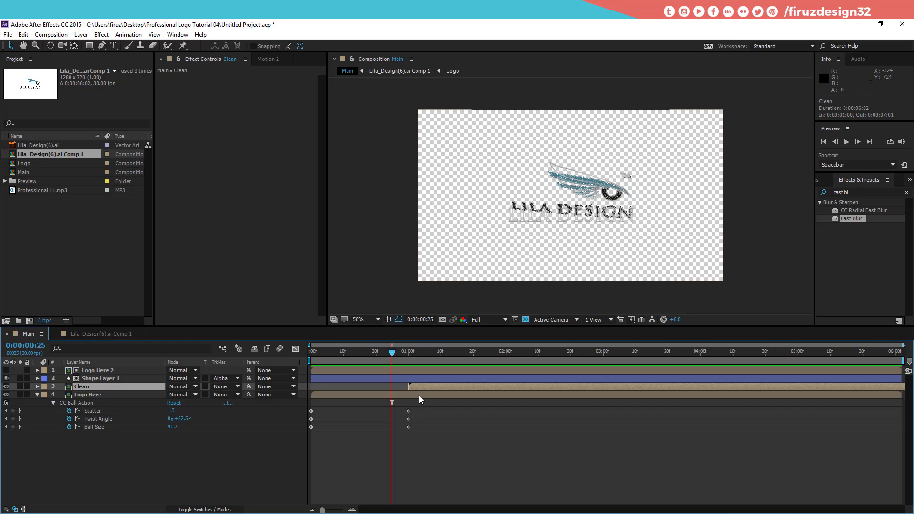
pyautogui.press('i')
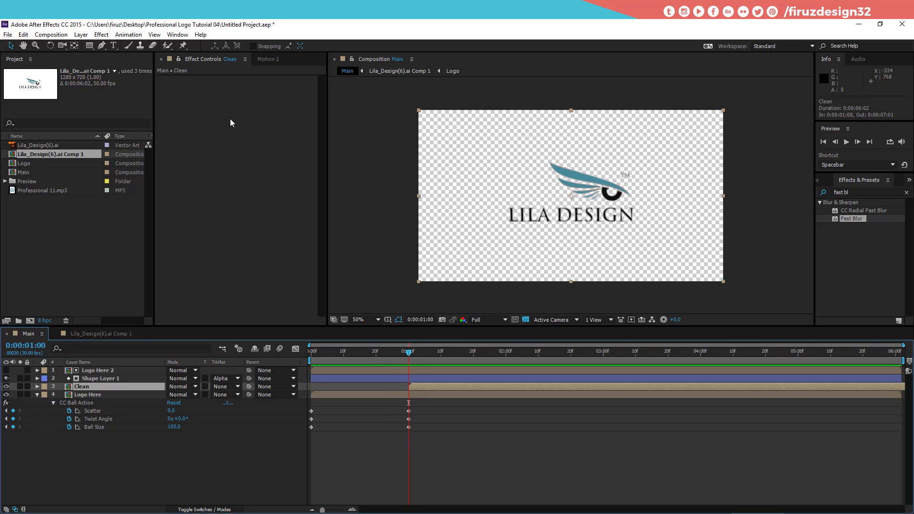
pyautogui.press('i')
pyautogui.click(232, 120)
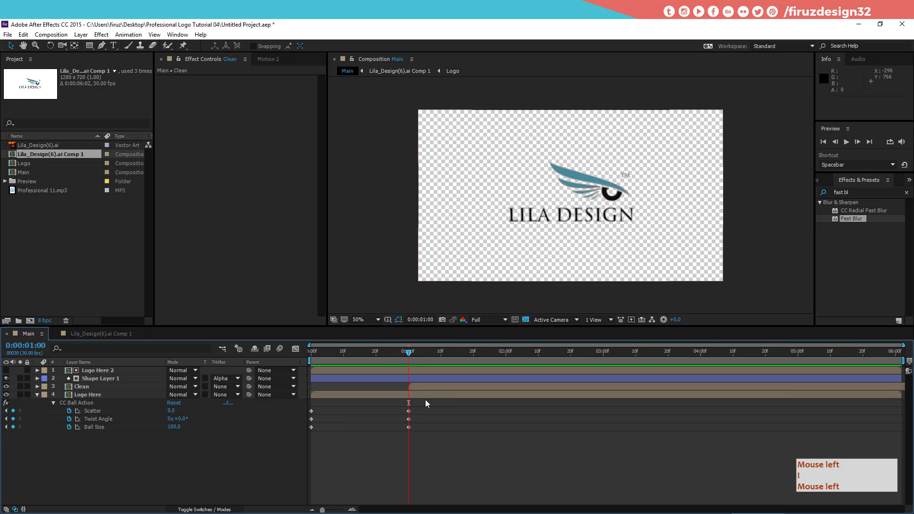
pyautogui.click(94, 47)
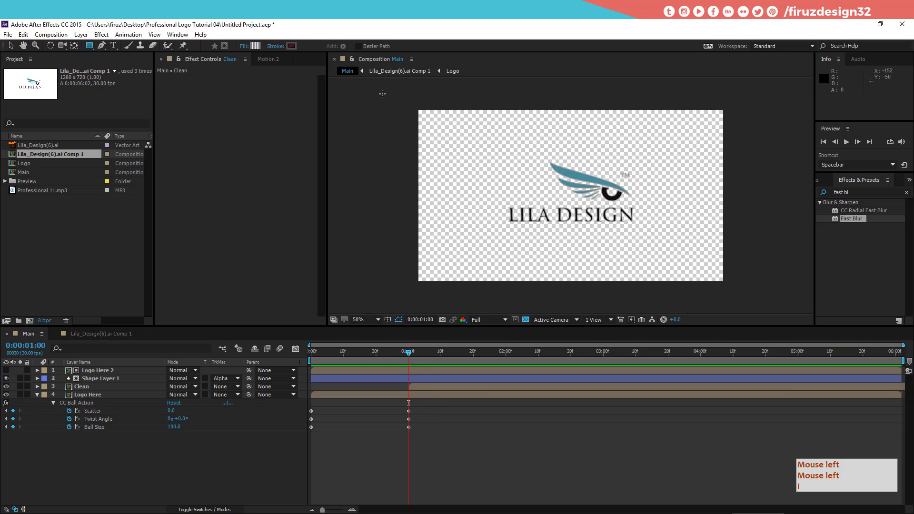
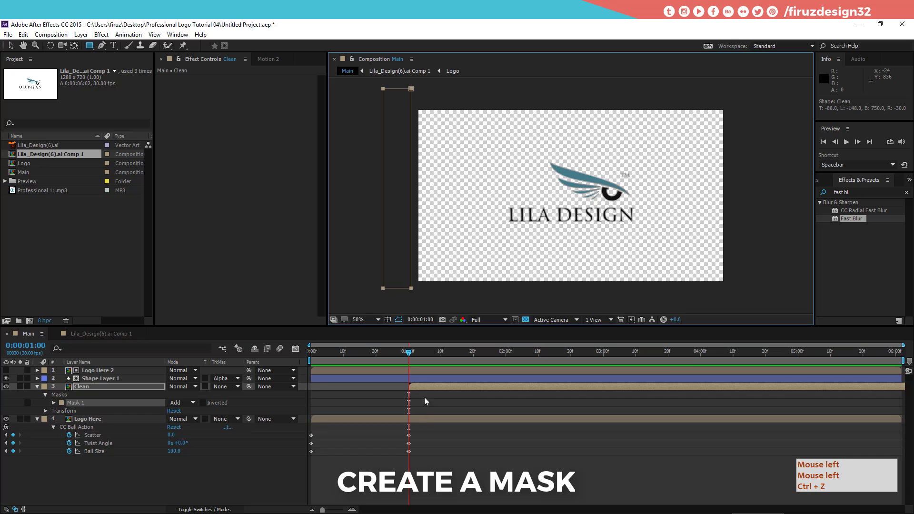
# Keyframe the rectangular Mask Path off-left at 1:00 and stretched over the comp at 1:20
pyautogui.click(424, 389)
pyautogui.press('m')
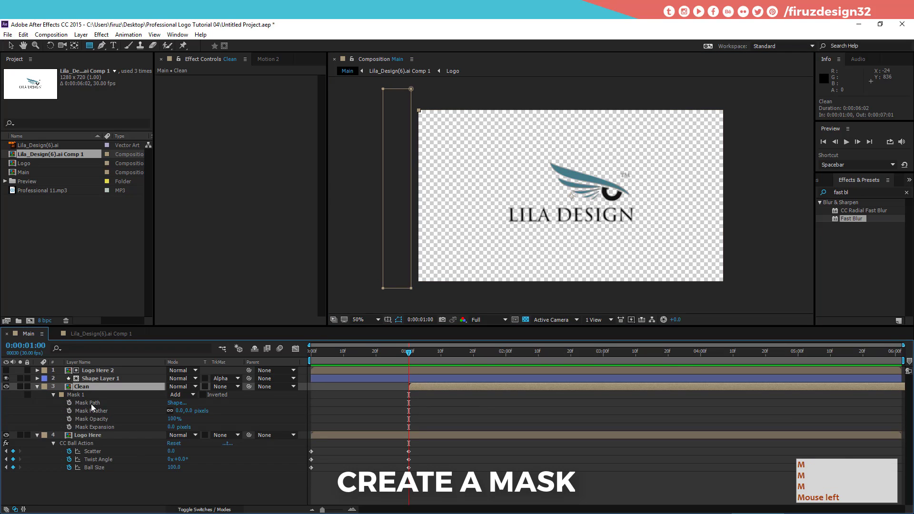
pyautogui.press('m')
pyautogui.click(73, 405)
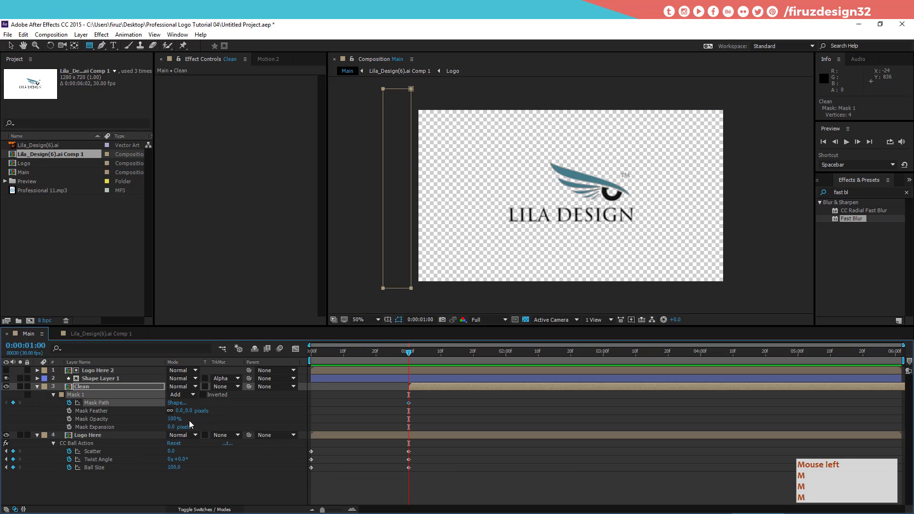
pyautogui.press('m')
pyautogui.doubleClick(414, 364)
pyautogui.click(410, 356)
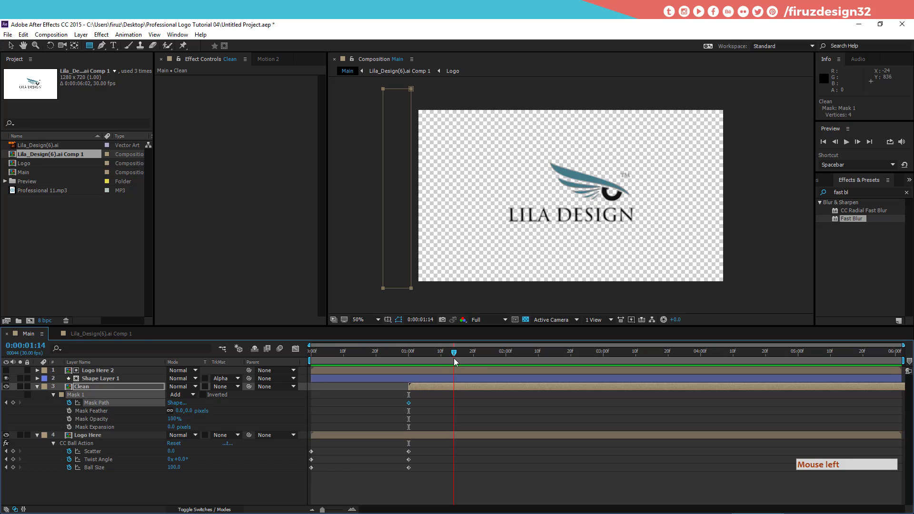
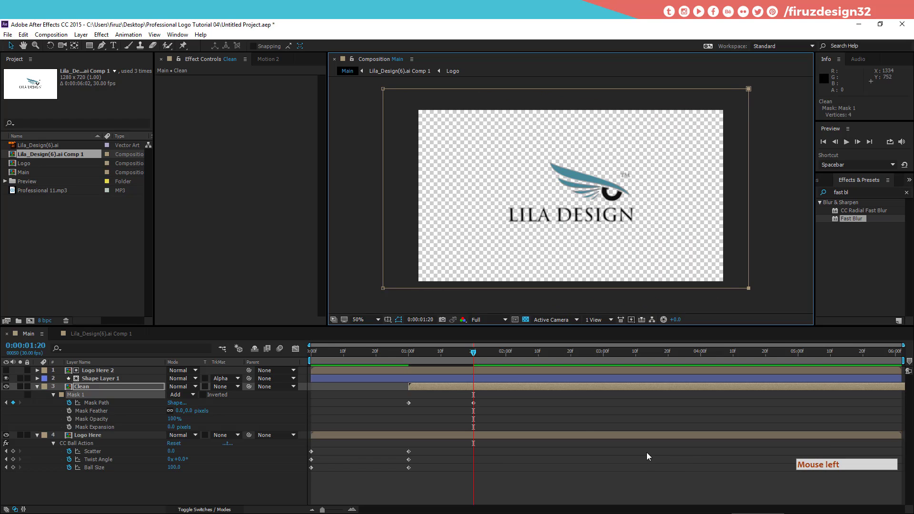
pyautogui.click(409, 353)
# Inspect the reveal mid-sweep and set the Mask Feather to soften the wipe edge
pyautogui.press('space')
pyautogui.press('space')
pyautogui.click(417, 356)
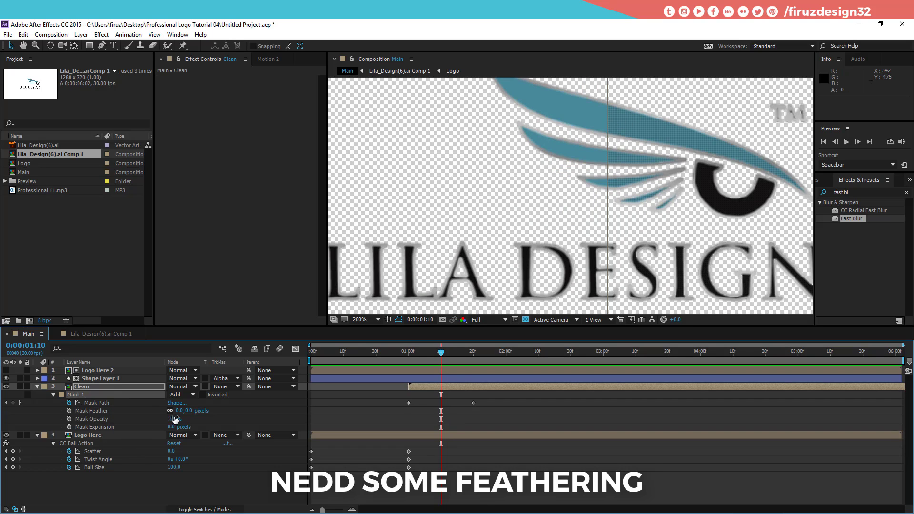
pyautogui.click(178, 412)
pyautogui.press('KP_2')
pyautogui.press('KP_0')
pyautogui.press('Return')
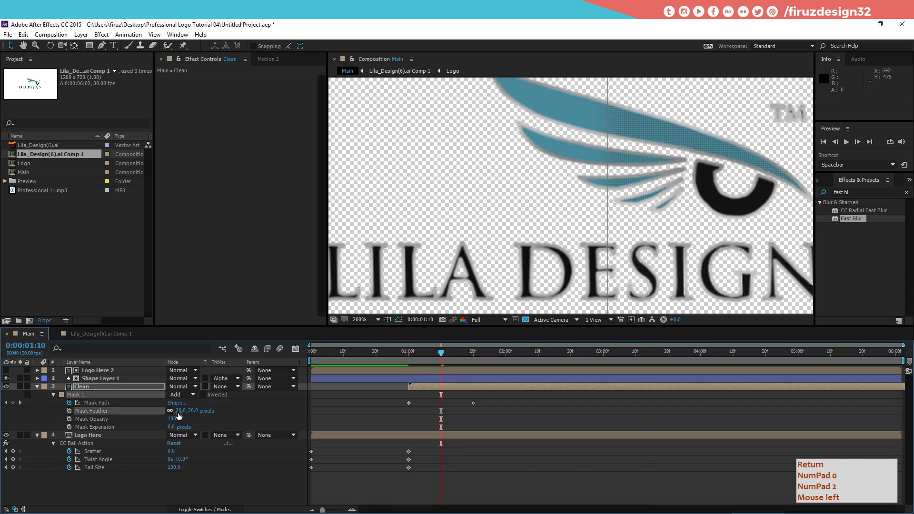
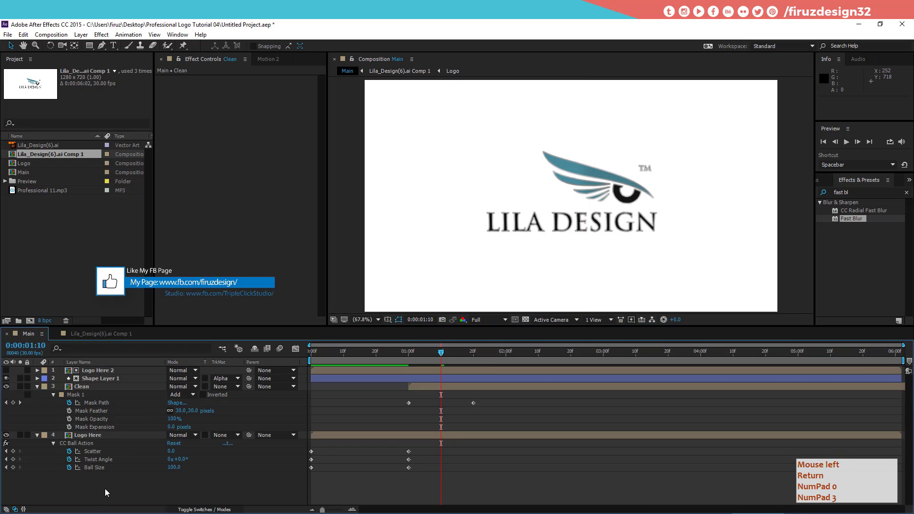
# Create a white solid with a radial Gradient Ramp, end pushed outside the frame, blended at 27%
pyautogui.click(105, 490)
pyautogui.press('ctrl+y')
pyautogui.click(110, 488)
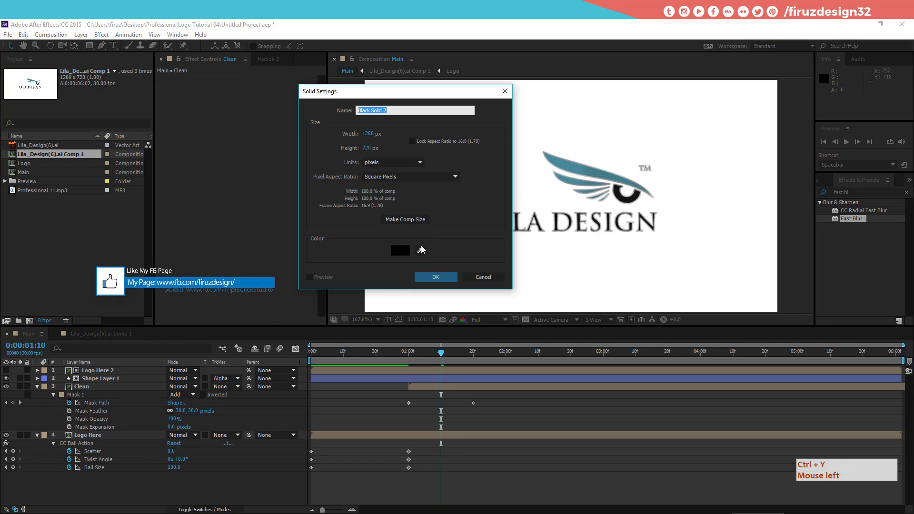
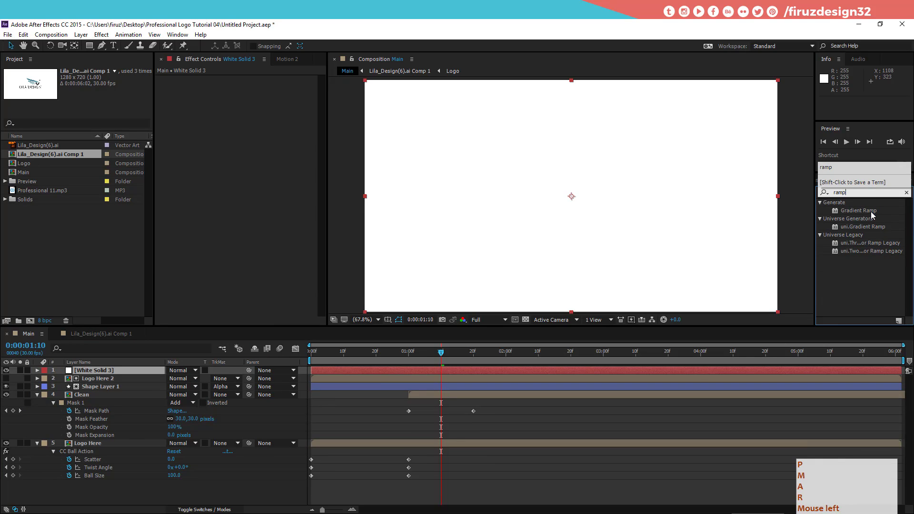
pyautogui.click(871, 212)
pyautogui.click(283, 131)
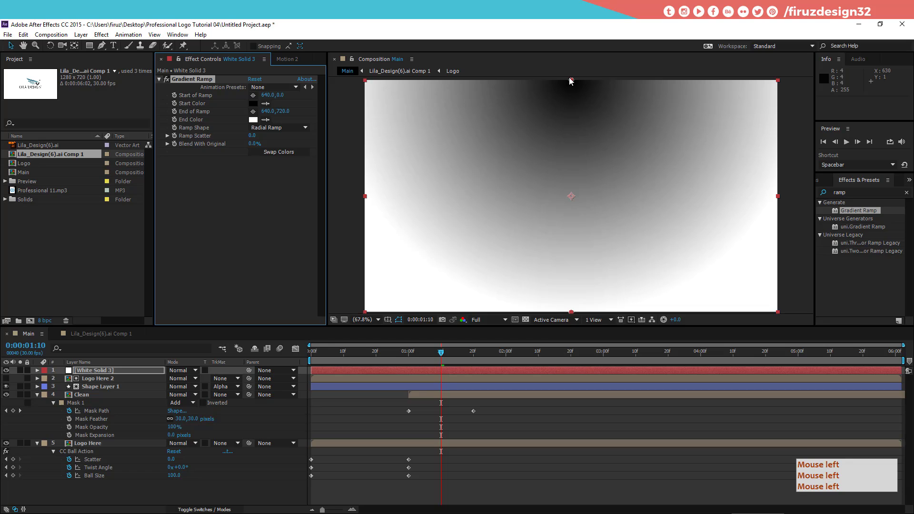
pyautogui.click(590, 110)
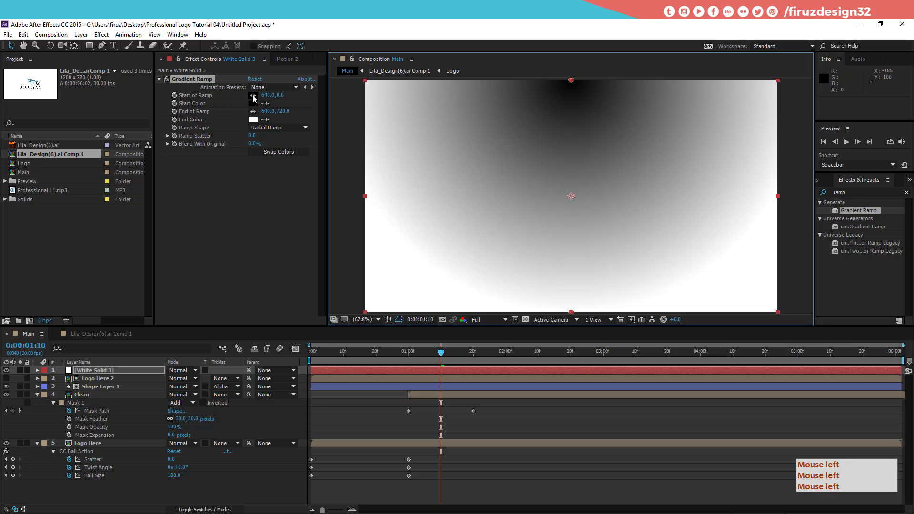
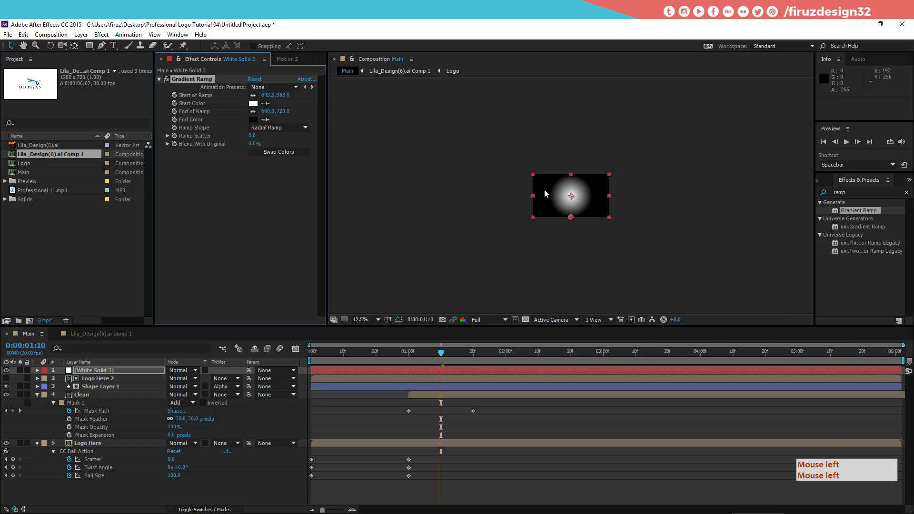
pyautogui.click(720, 282)
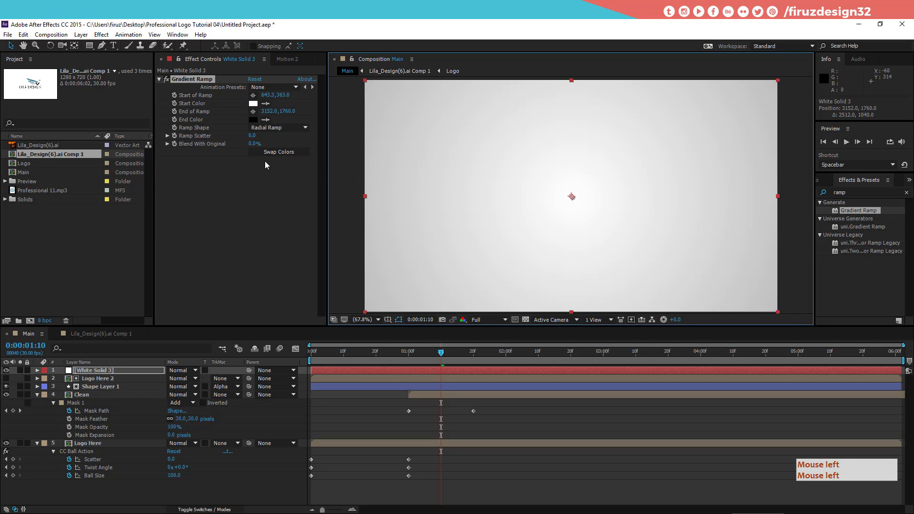
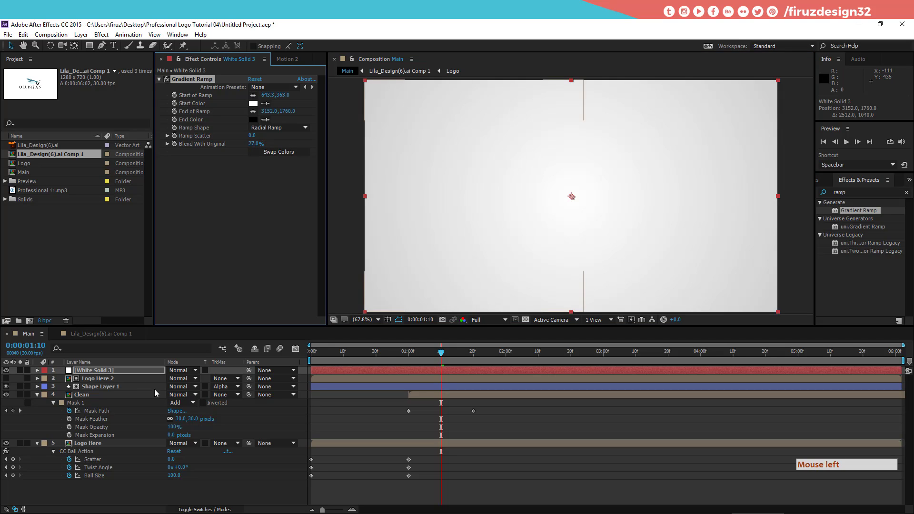
# Rename the solid background, send it to the bottom and preview the animation over it
pyautogui.click(113, 375)
pyautogui.press('Return')
pyautogui.press('Return')
pyautogui.click(114, 374)
pyautogui.press('Return')
pyautogui.click(114, 375)
pyautogui.press('Return')
pyautogui.press('g')
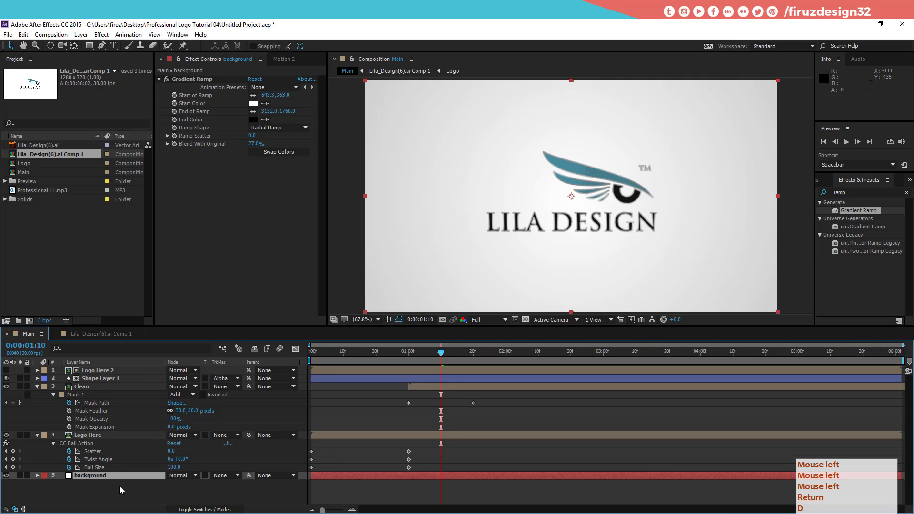
pyautogui.click(437, 359)
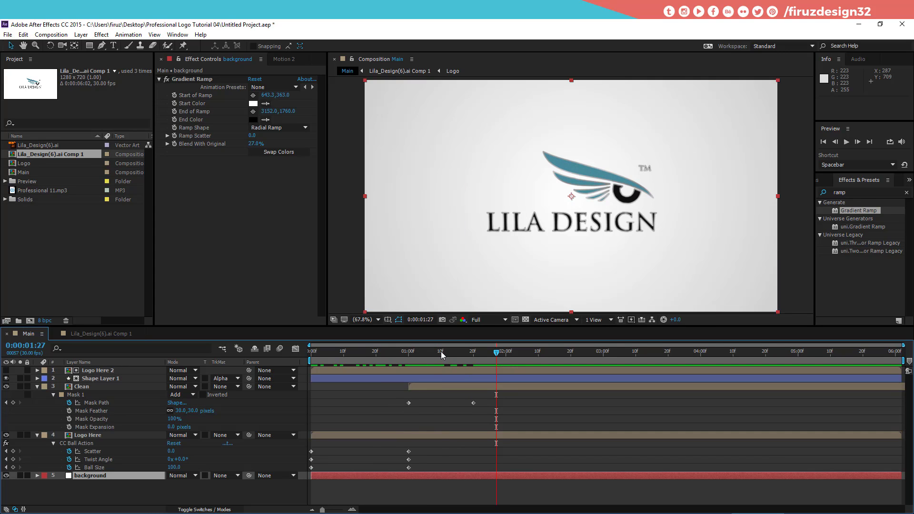
pyautogui.click(441, 353)
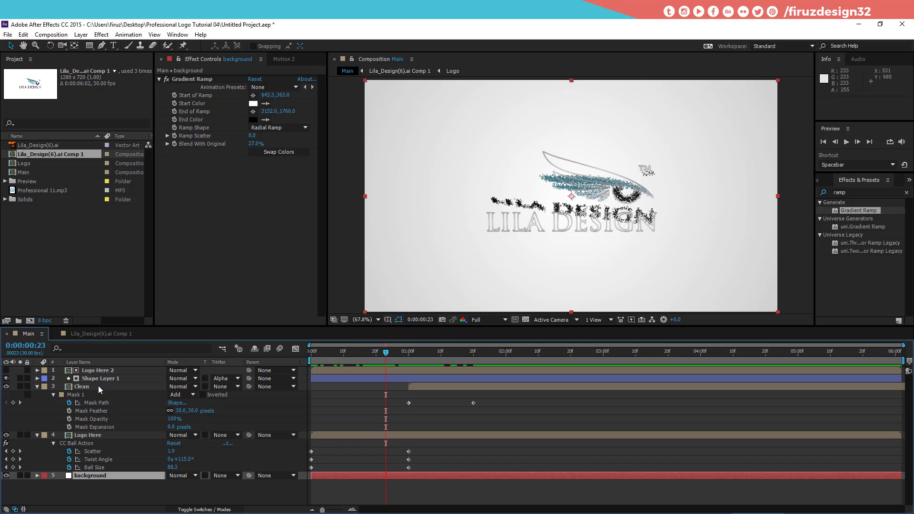
# Rename Logo Here 2 to border and Shape Layer 1 to Outliner
pyautogui.click(101, 374)
pyautogui.press('Return')
pyautogui.click(106, 380)
pyautogui.press('Return')
pyautogui.click(230, 22)
pyautogui.press('Return')
pyautogui.click(230, 22)
pyautogui.press('BackSpace')
pyautogui.press('BackSpace')
pyautogui.press('Return')
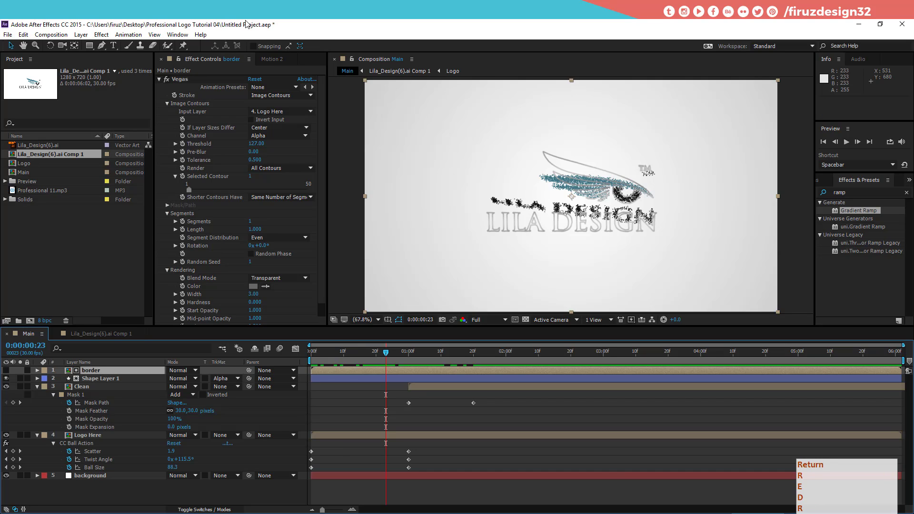
pyautogui.press('Return')
pyautogui.press('KP_2')
pyautogui.press('shift+o')
pyautogui.press('u')
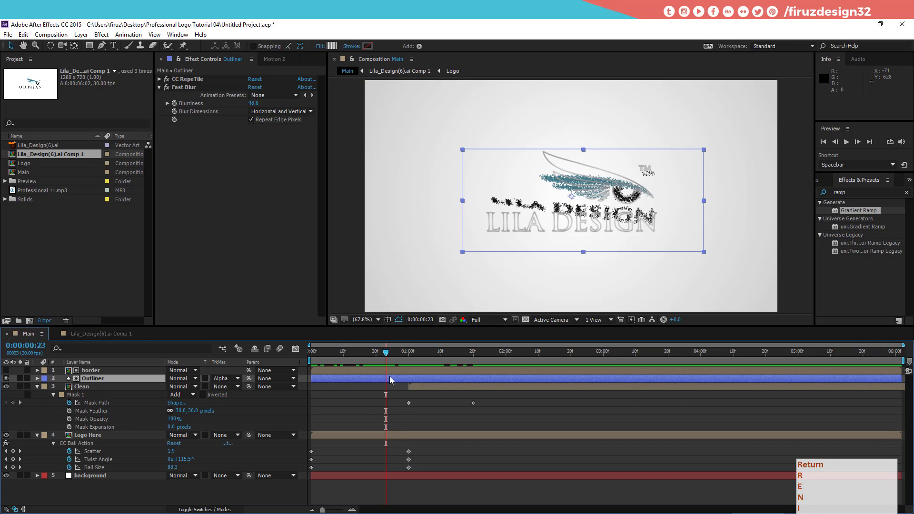
# Shift the border and Outliner layer bars so both begin at 1:00
pyautogui.click(393, 374)
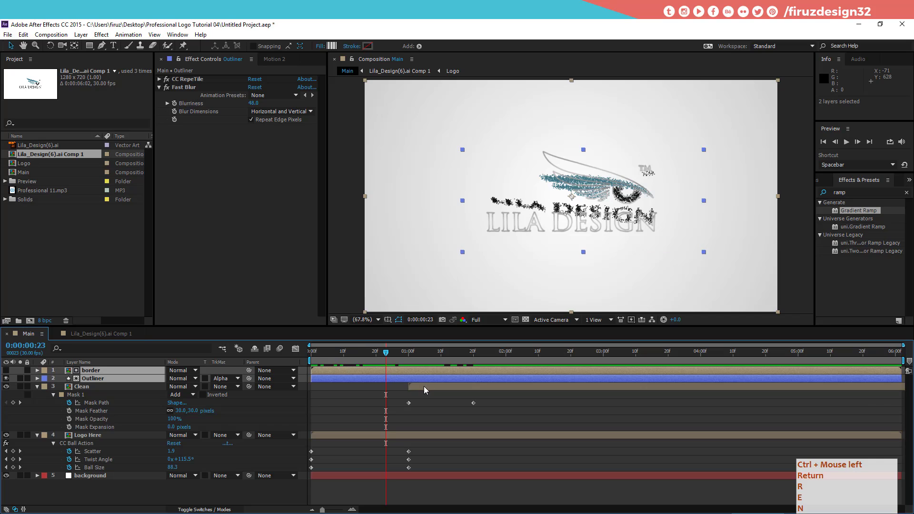
pyautogui.click(389, 380)
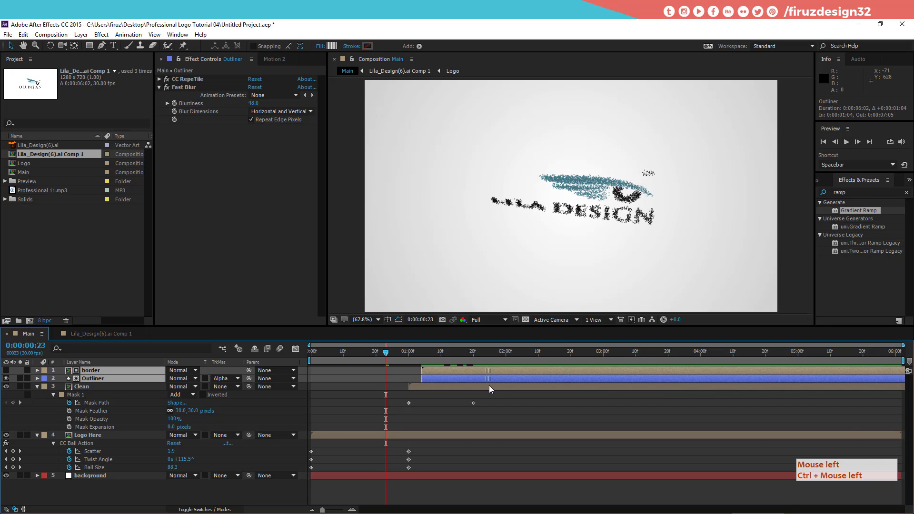
pyautogui.click(423, 381)
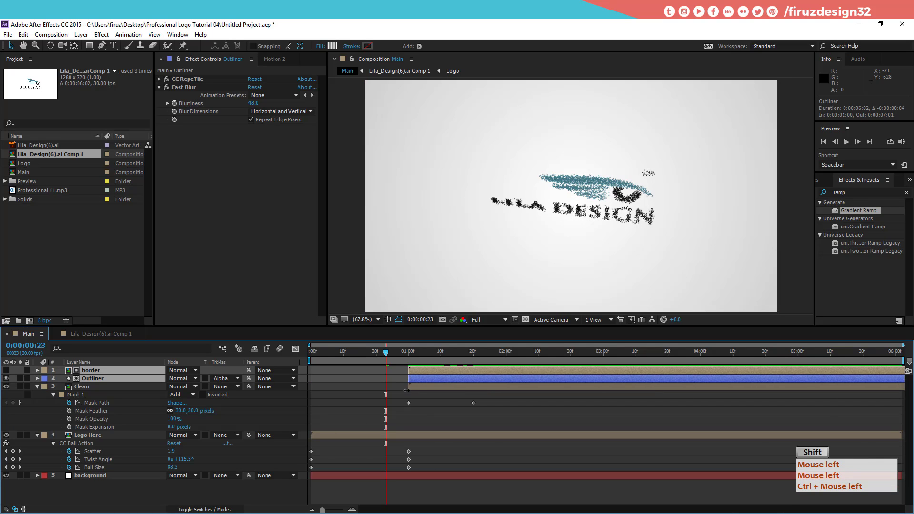
pyautogui.click(411, 418)
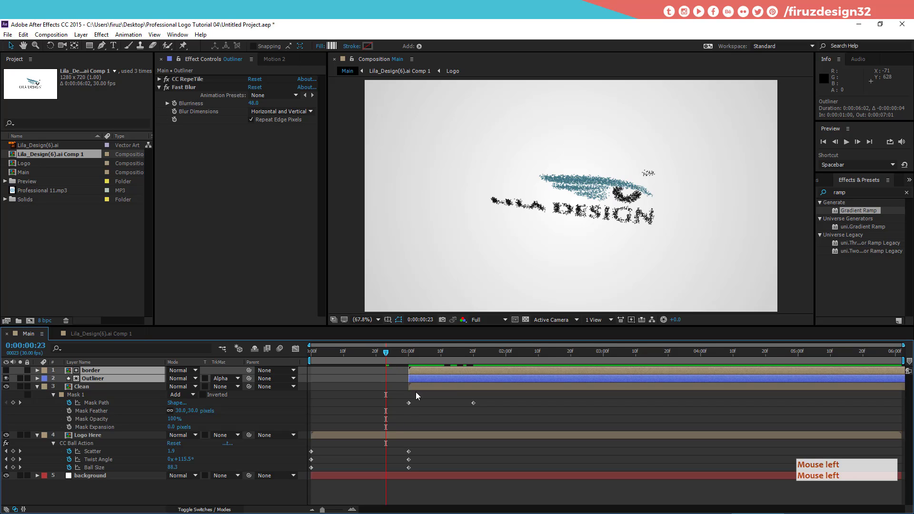
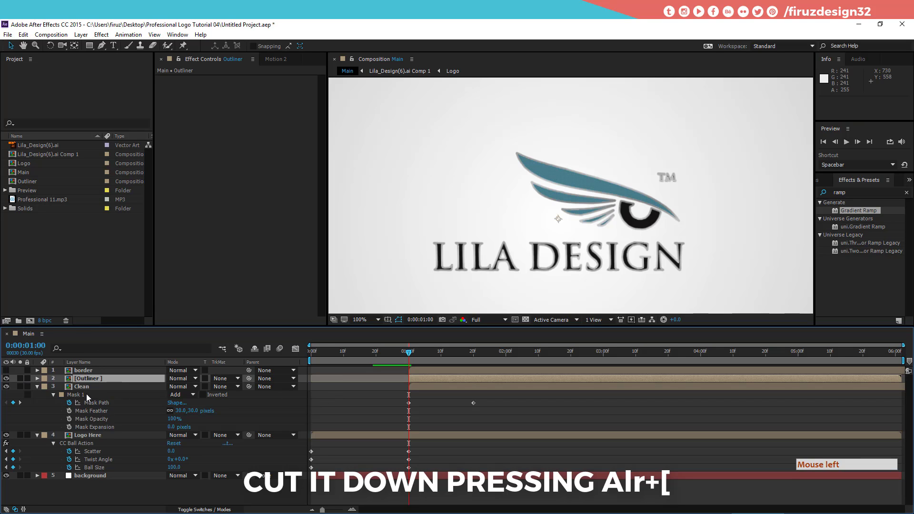
# Copy Clean's animated Mask 1 onto Outliner, collapse the layers and begin a new solid
pyautogui.click(85, 397)
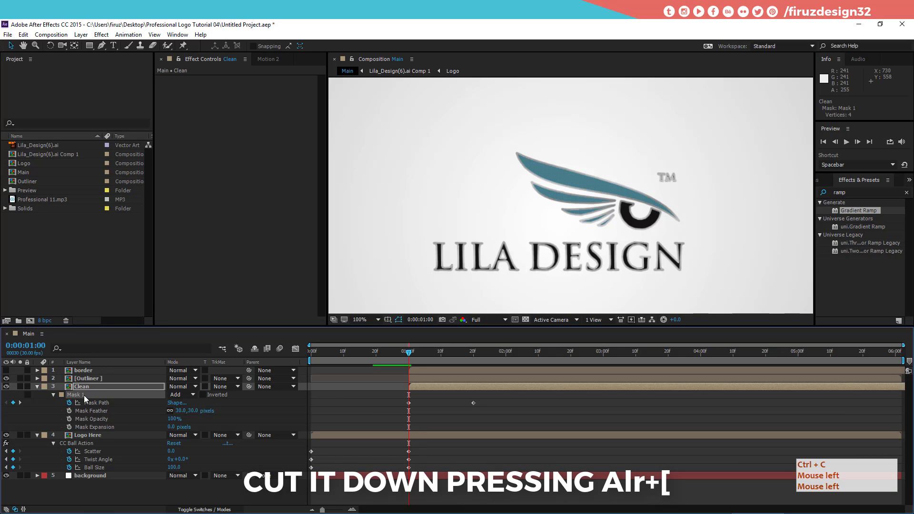
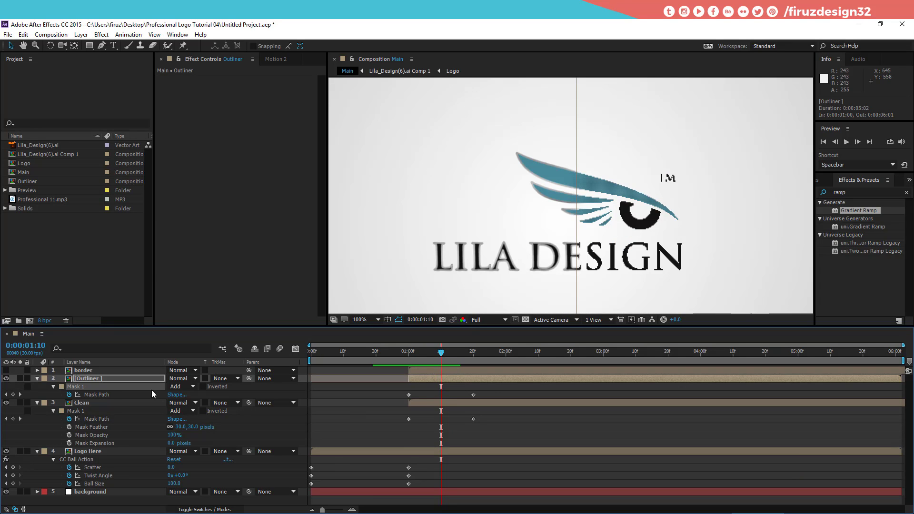
pyautogui.click(40, 381)
pyautogui.press('ctrl+a')
pyautogui.click(41, 391)
pyautogui.press('ctrl+a')
pyautogui.doubleClick(125, 373)
pyautogui.press('ctrl+a')
pyautogui.press('ctrl+y')
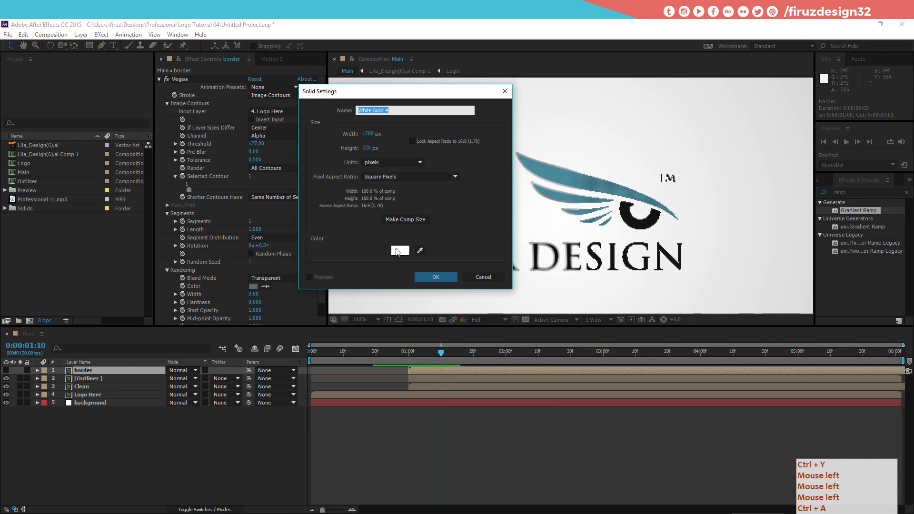
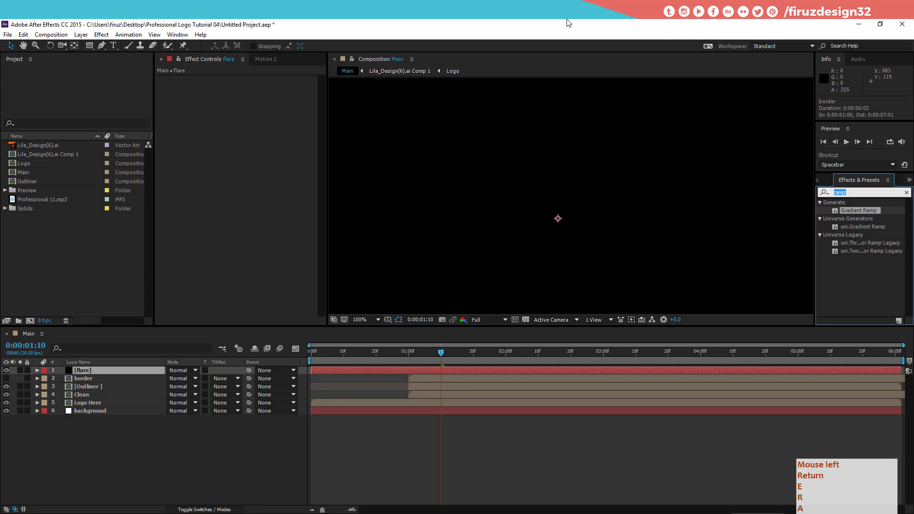
# Create the black flare solid and apply Lens Flare to it
pyautogui.press('Return')
pyautogui.click(568, 20)
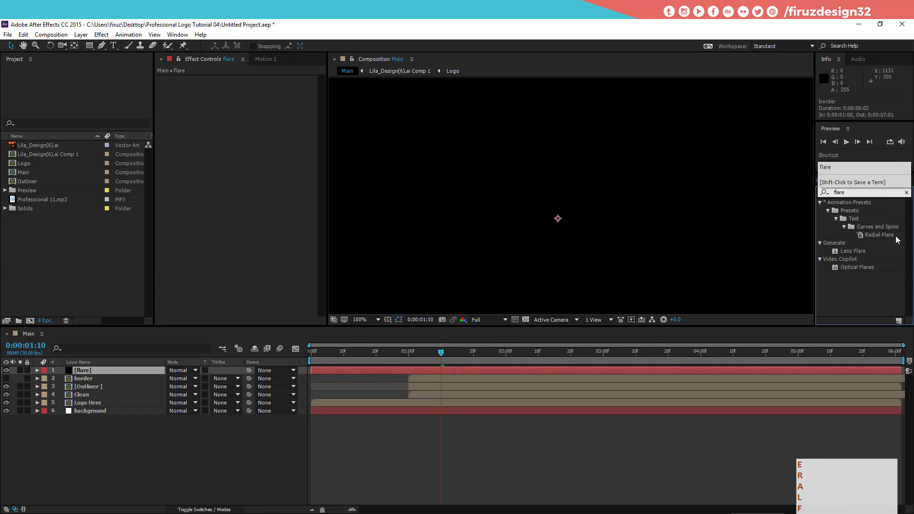
pyautogui.click(859, 253)
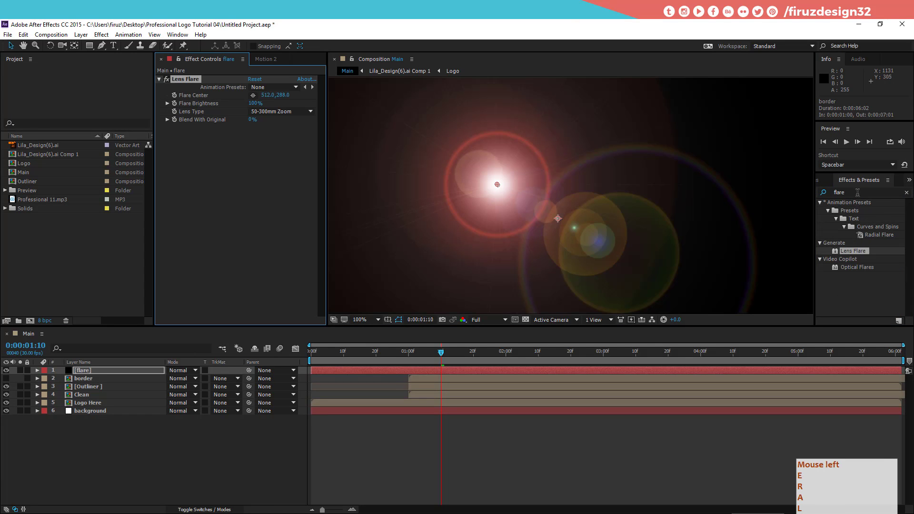
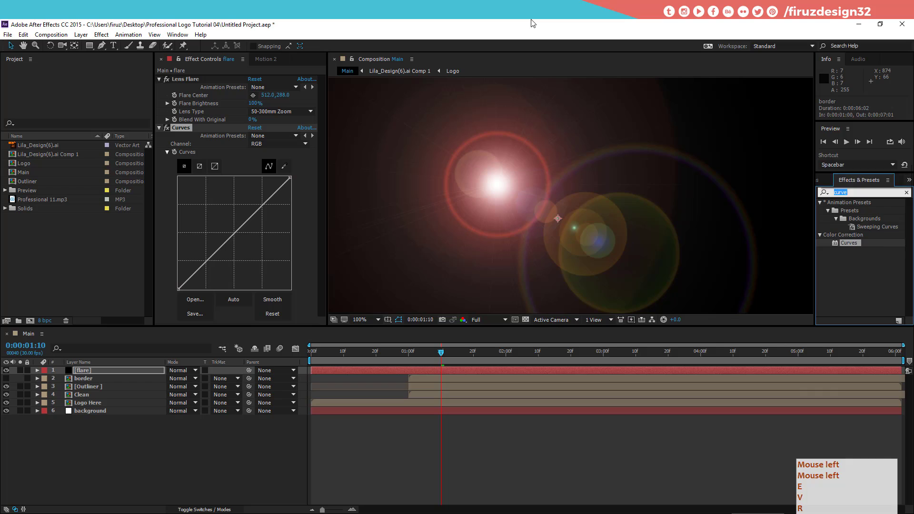
# Add Color Balance (HLS) to the flare and switch its Lens Type to 105mm Prime
pyautogui.click(533, 21)
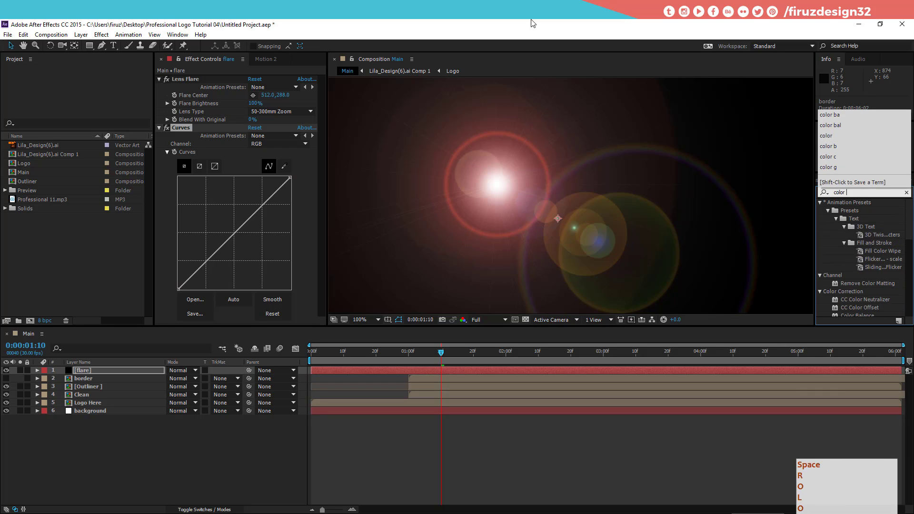
pyautogui.click(884, 224)
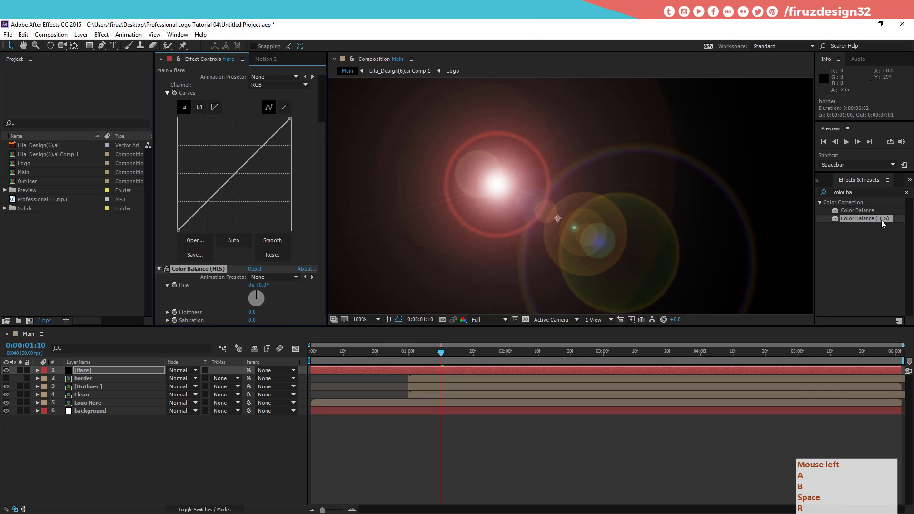
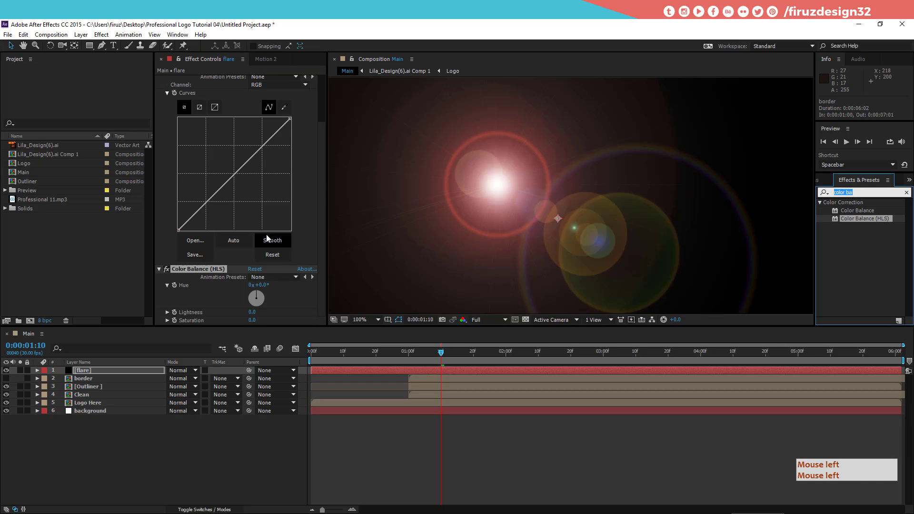
pyautogui.click(275, 88)
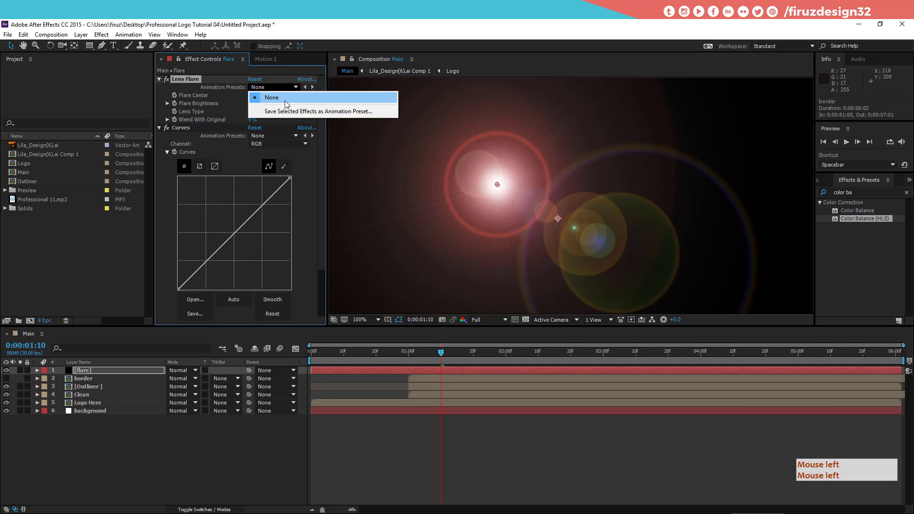
pyautogui.click(277, 114)
pyautogui.click(156, 373)
# Rename the flare layer flare red
pyautogui.press('Return')
pyautogui.press('Right')
pyautogui.press('space')
pyautogui.press('Right')
pyautogui.press('Return')
pyautogui.press('BackSpace')
pyautogui.press('space')
pyautogui.press('Return')
pyautogui.press('Return')
# Duplicate flare red and rename the copy flare blue
pyautogui.press('BackSpace')
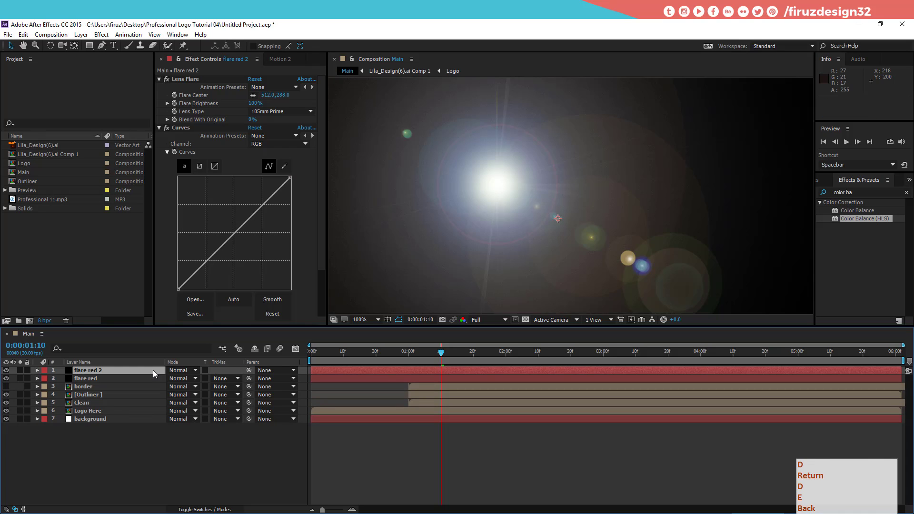
pyautogui.press('BackSpace')
pyautogui.press('Right')
pyautogui.press('Return')
pyautogui.press('d')
pyautogui.press('BackSpace')
pyautogui.press('Right')
pyautogui.press('Return')
pyautogui.press('BackSpace')
pyautogui.press('BackSpace')
pyautogui.press('BackSpace')
pyautogui.press('BackSpace')
pyautogui.press('BackSpace')
pyautogui.press('BackSpace')
pyautogui.press('Return')
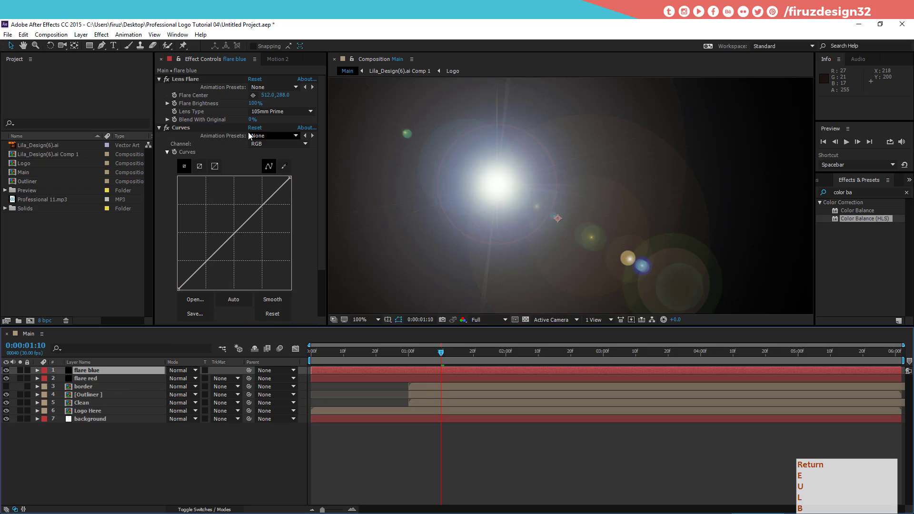
# Tint flare blue with Curves (red down, blue up) and move its Flare Center to the bottom-right corner
pyautogui.press('Return')
pyautogui.click(273, 147)
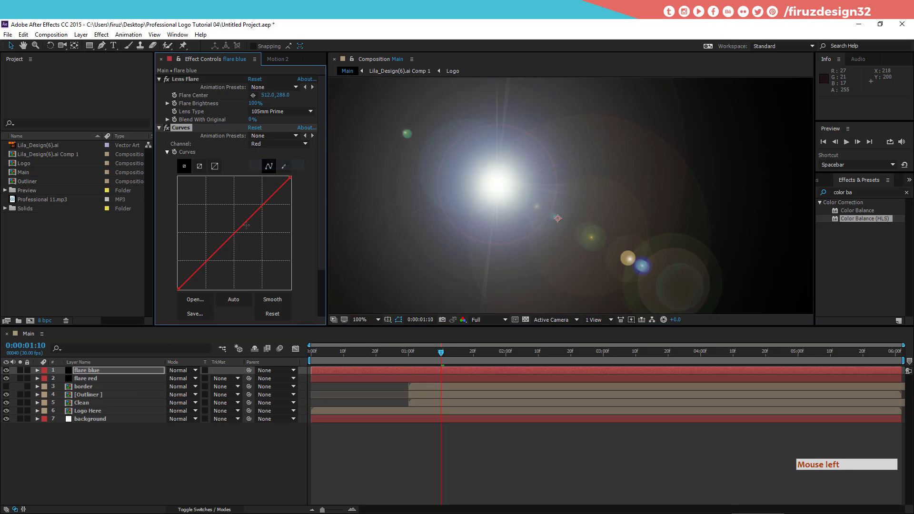
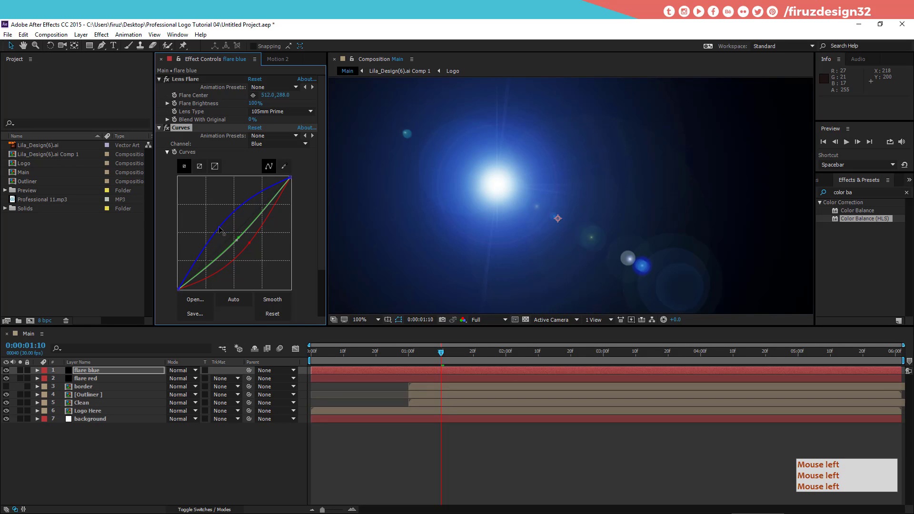
pyautogui.click(199, 84)
pyautogui.click(794, 307)
pyautogui.click(695, 266)
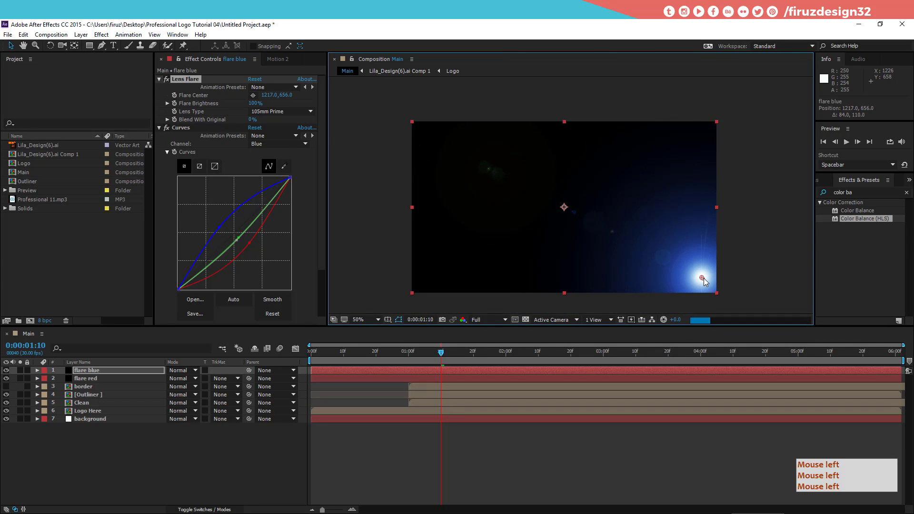
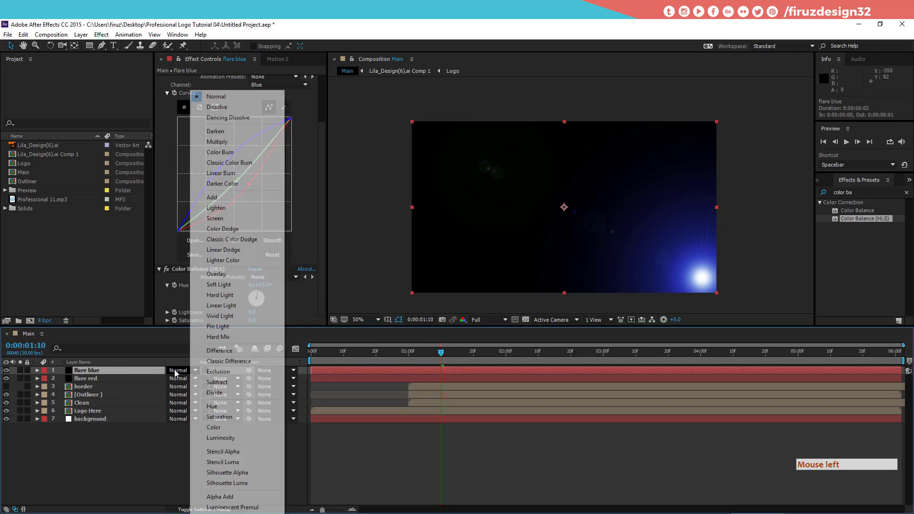
# Set flare blue to Screen mode and keyframe flare red's centre at the top-left corner at the start
pyautogui.click(218, 217)
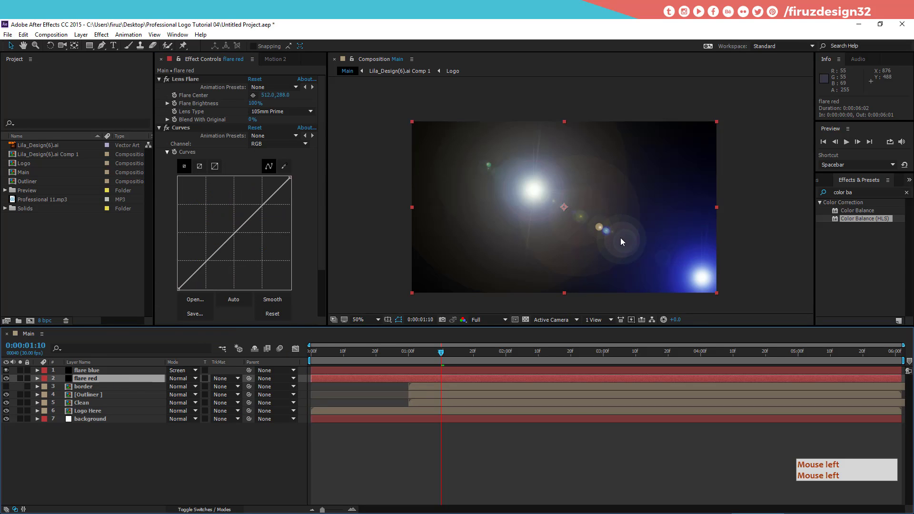
pyautogui.click(194, 82)
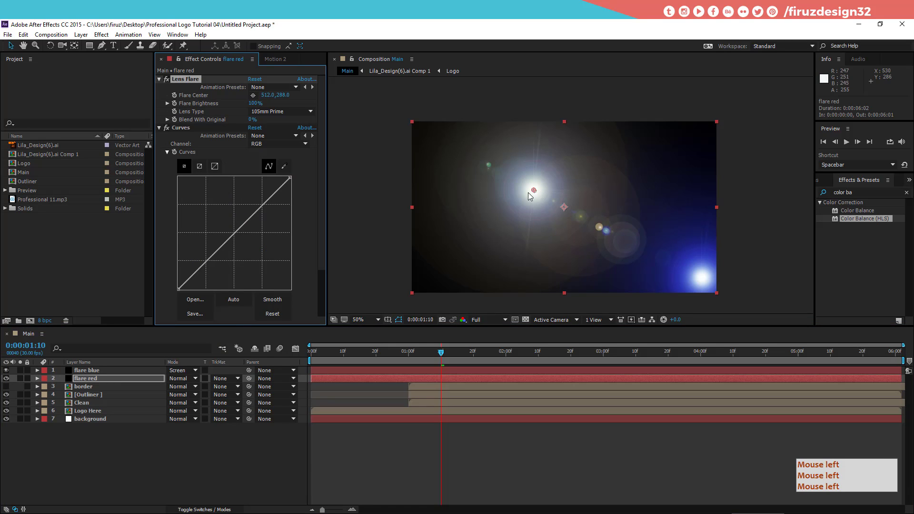
pyautogui.click(529, 189)
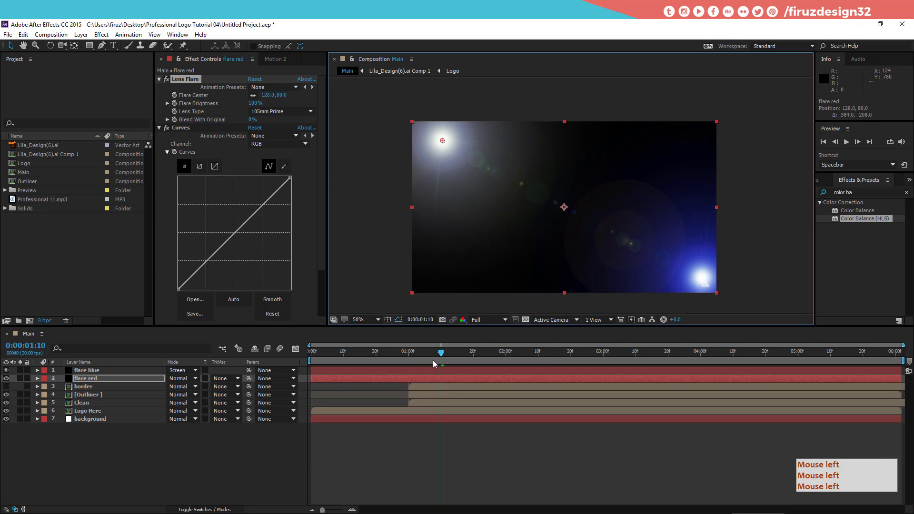
pyautogui.click(289, 376)
pyautogui.click(176, 97)
# Keyframe flare red drifting past the top-left edge by the end of the timeline
pyautogui.click(444, 353)
pyautogui.click(500, 353)
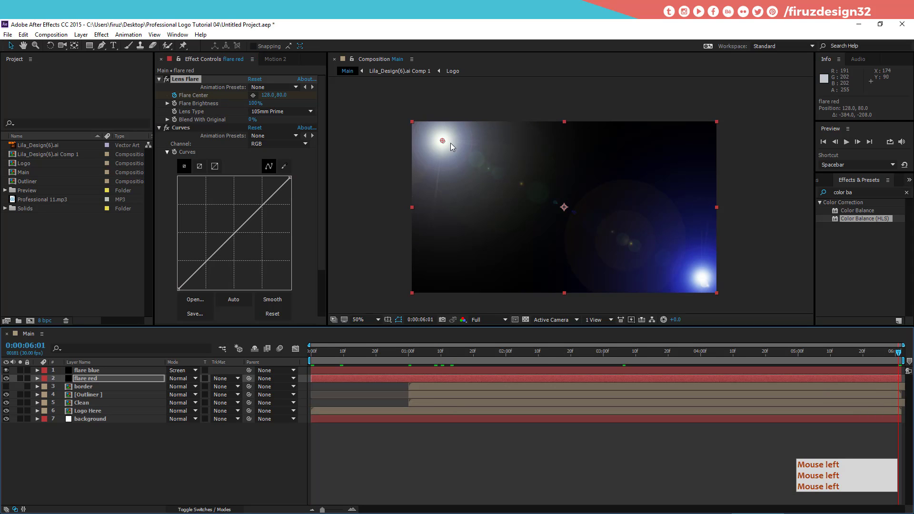
pyautogui.click(426, 134)
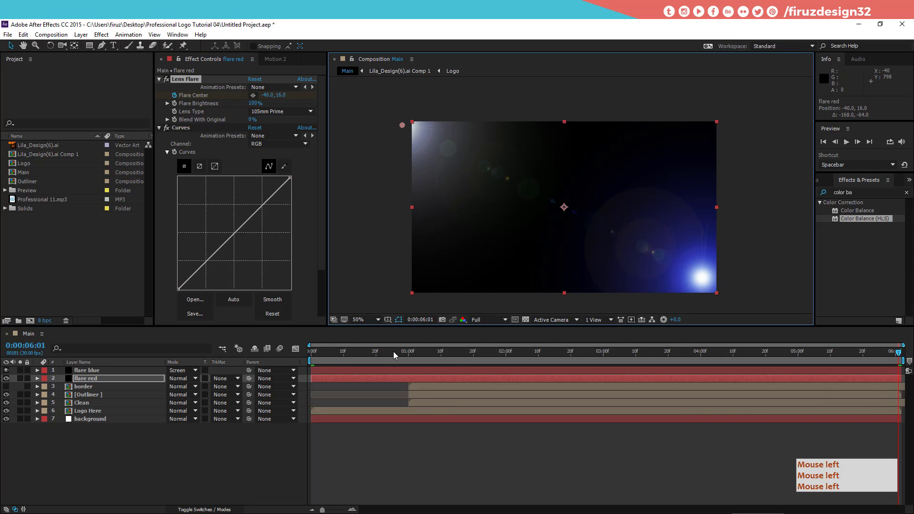
pyautogui.click(318, 367)
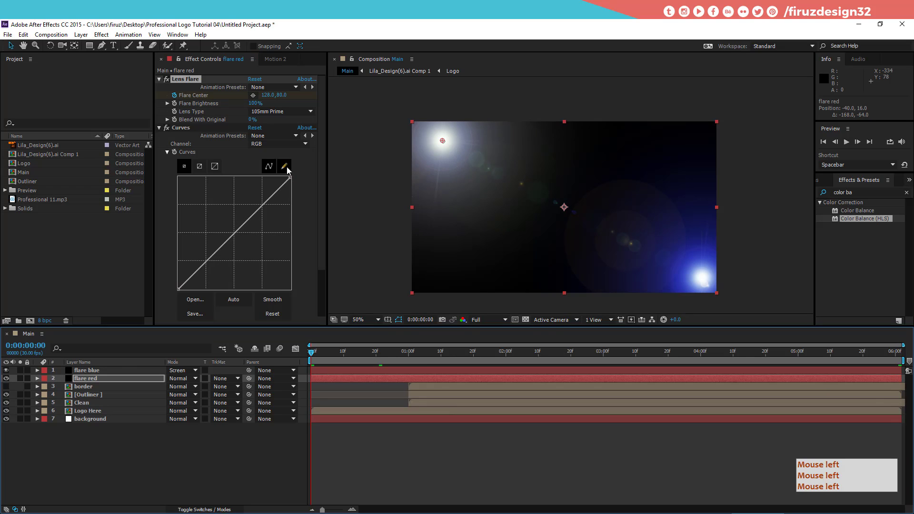
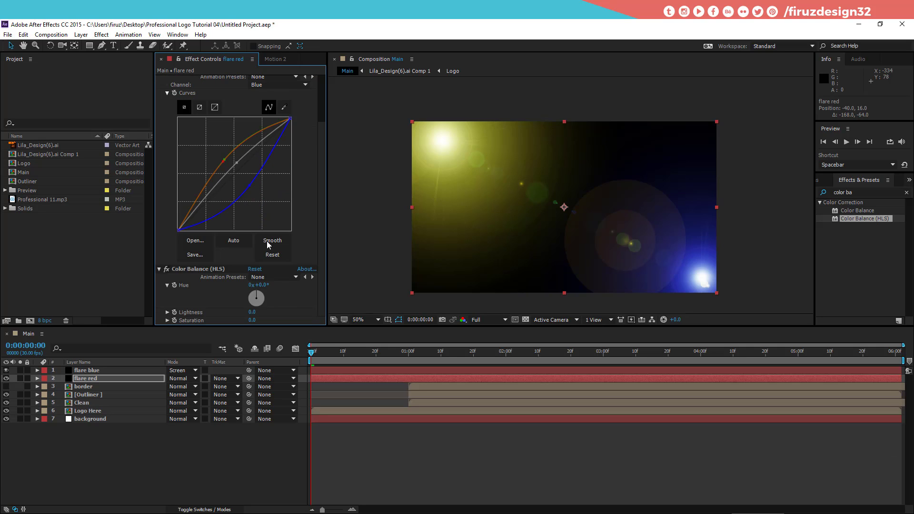
# Set the red flare layer to Screen blend mode and play back the result
pyautogui.click(263, 290)
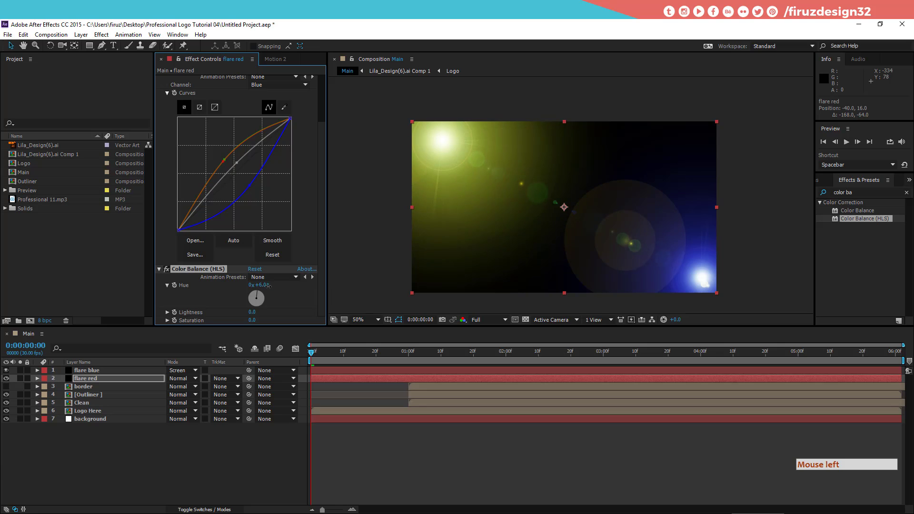
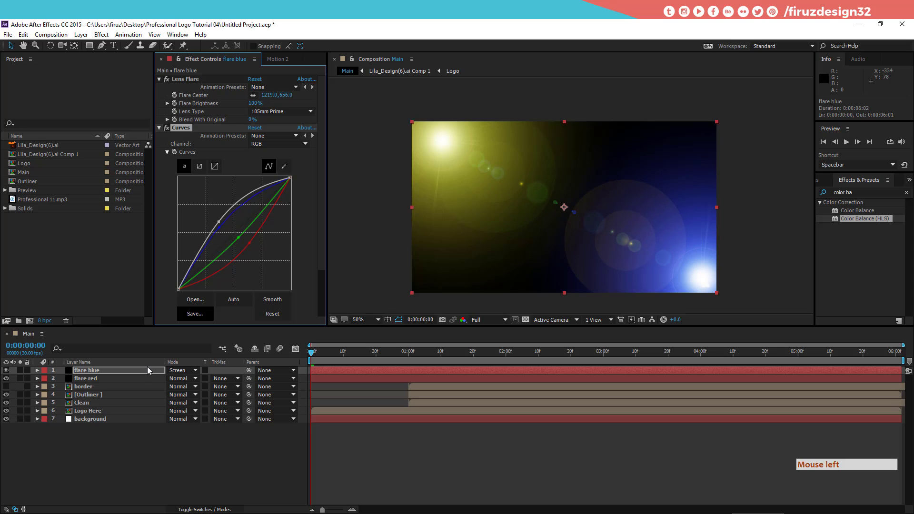
pyautogui.click(145, 374)
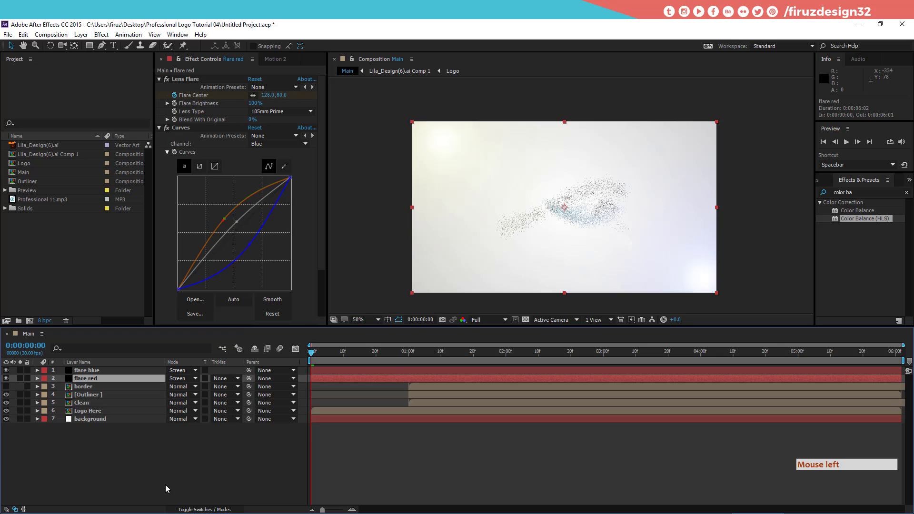
pyautogui.click(322, 355)
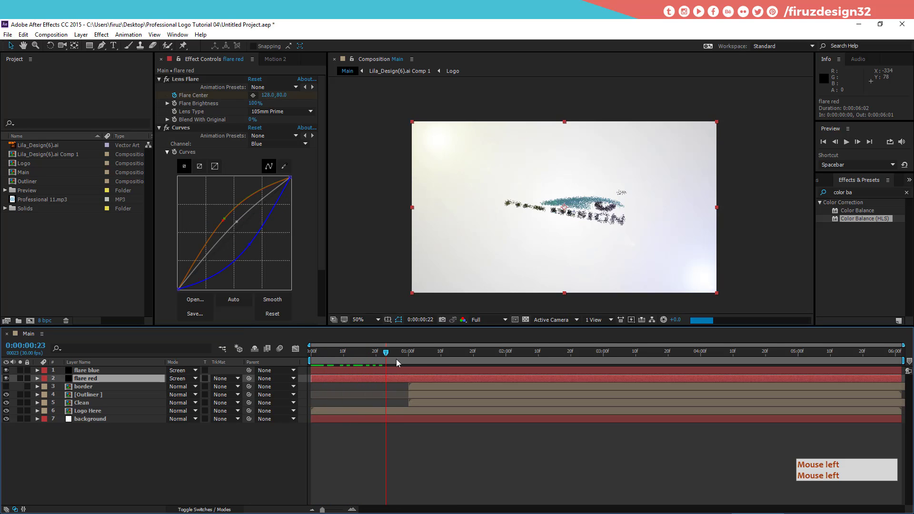
# Duplicate the flare blue layer and rename the copy 'flare mid'
pyautogui.click(80, 458)
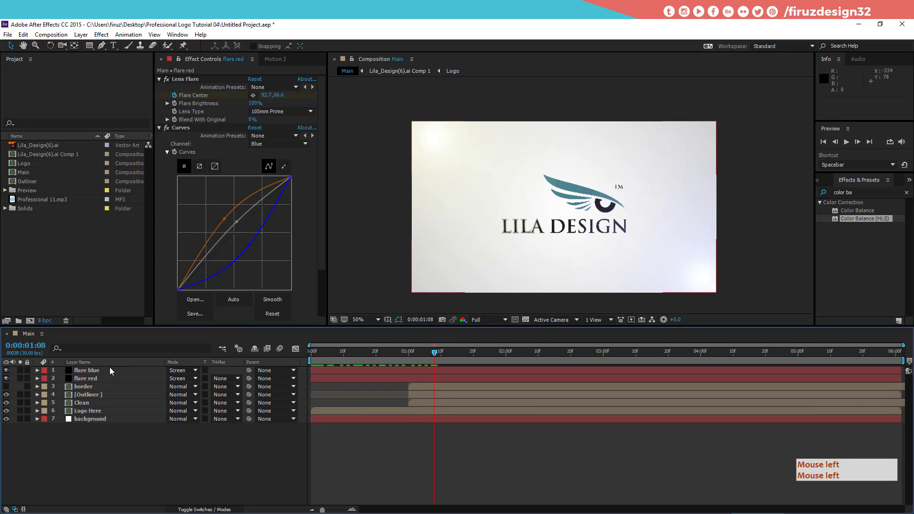
pyautogui.press('d')
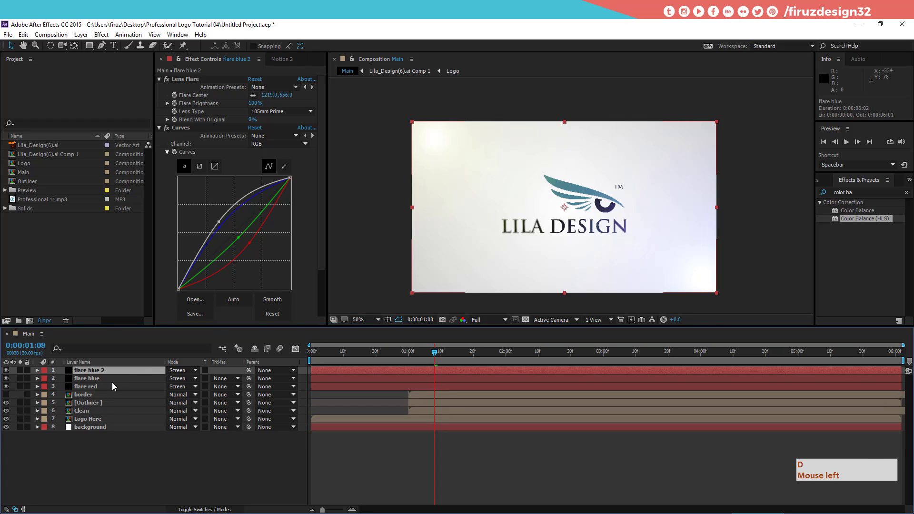
pyautogui.press('Return')
pyautogui.press('BackSpace')
pyautogui.press('Right')
pyautogui.press('Return')
pyautogui.press('d')
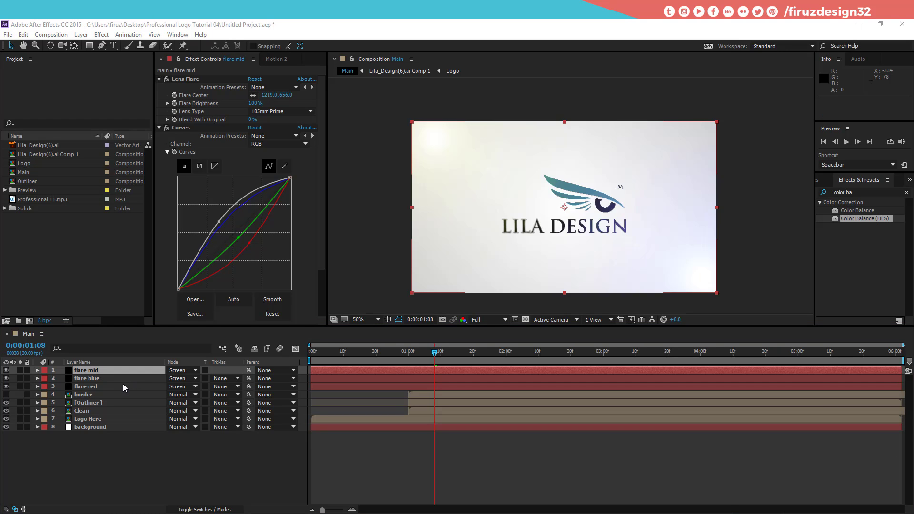
# Place the flare mid layer's Lens Flare centre at the middle of the comp frame
pyautogui.click(433, 358)
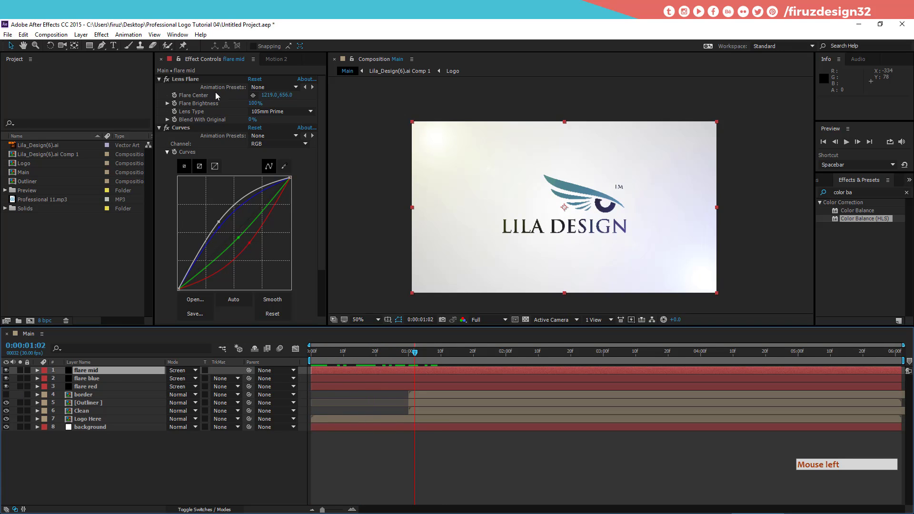
pyautogui.click(184, 81)
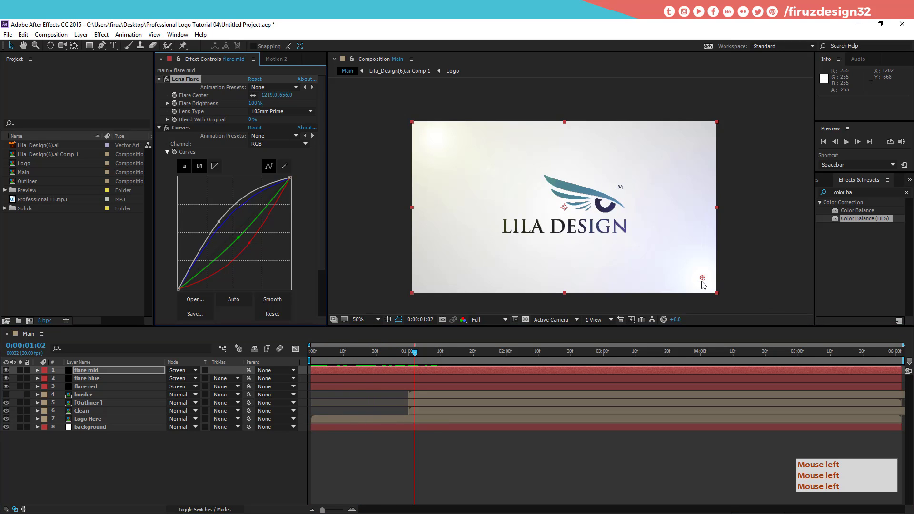
pyautogui.click(571, 209)
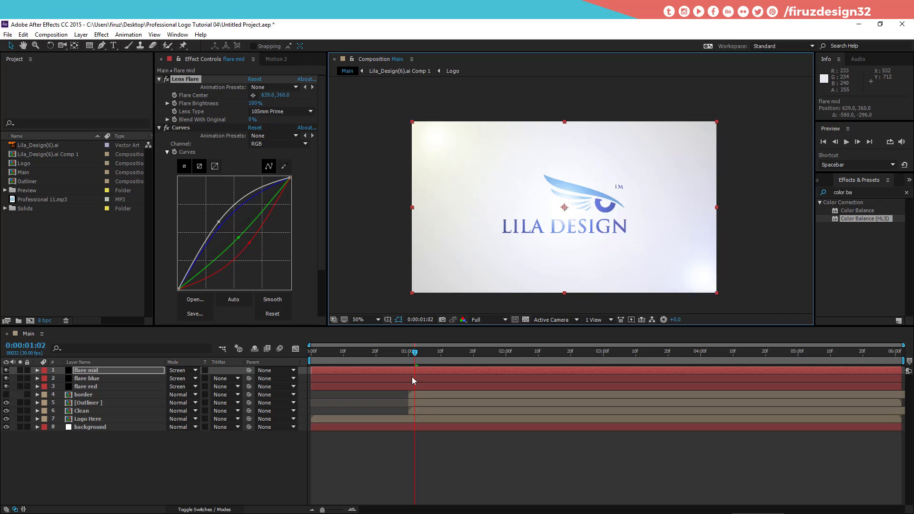
pyautogui.click(411, 354)
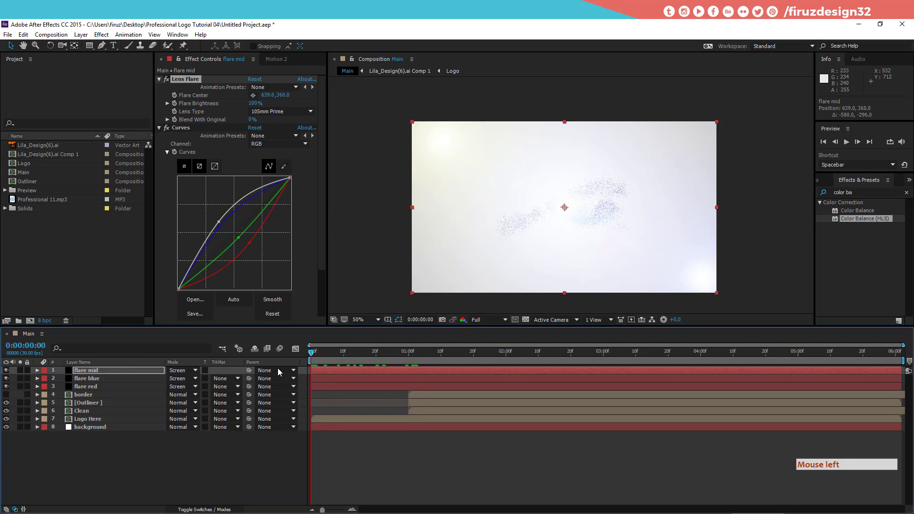
# Shift border, Outliner, Clean and Logo Here later so Logo Here starts at frame 20
pyautogui.click(335, 418)
pyautogui.doubleClick(431, 396)
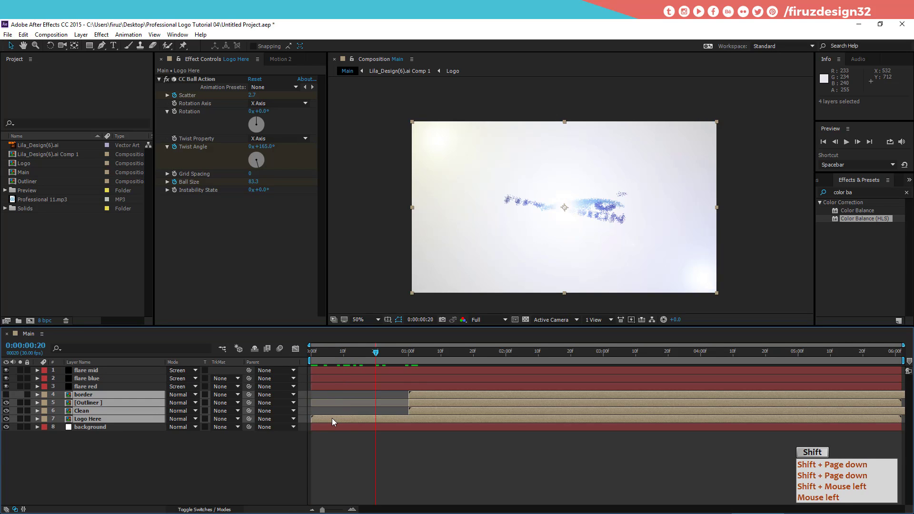
pyautogui.press('shift+Page_Down')
pyautogui.click(335, 421)
pyautogui.click(364, 418)
pyautogui.press('shift+Page_Down')
pyautogui.click(389, 415)
pyautogui.press('shift+Page_Down')
pyautogui.click(378, 372)
pyautogui.click(352, 355)
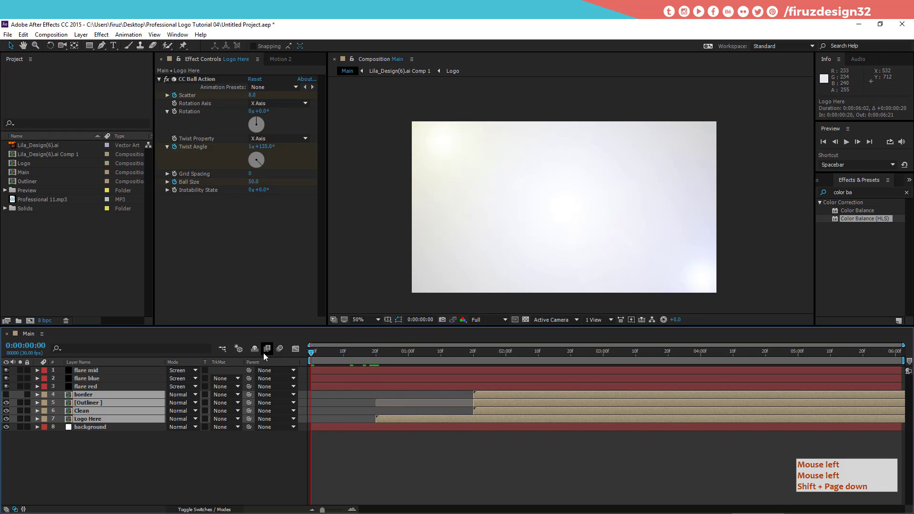
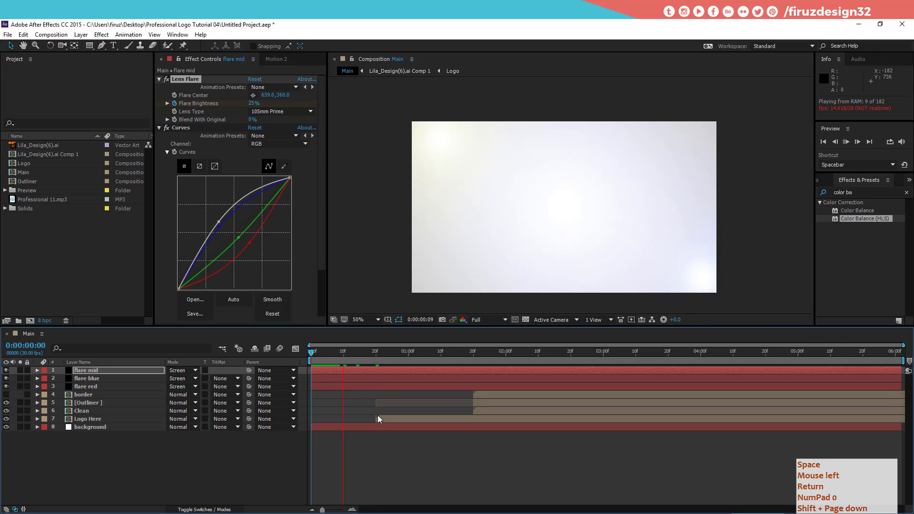
# Keyframe flare mid's Flare Brightness and slide the four logo layers to start at frame 10
pyautogui.doubleClick(338, 354)
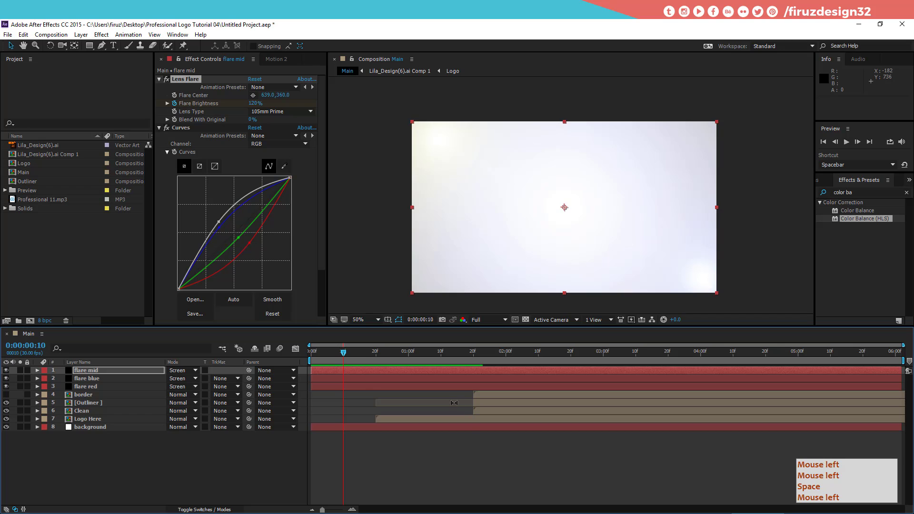
pyautogui.click(484, 397)
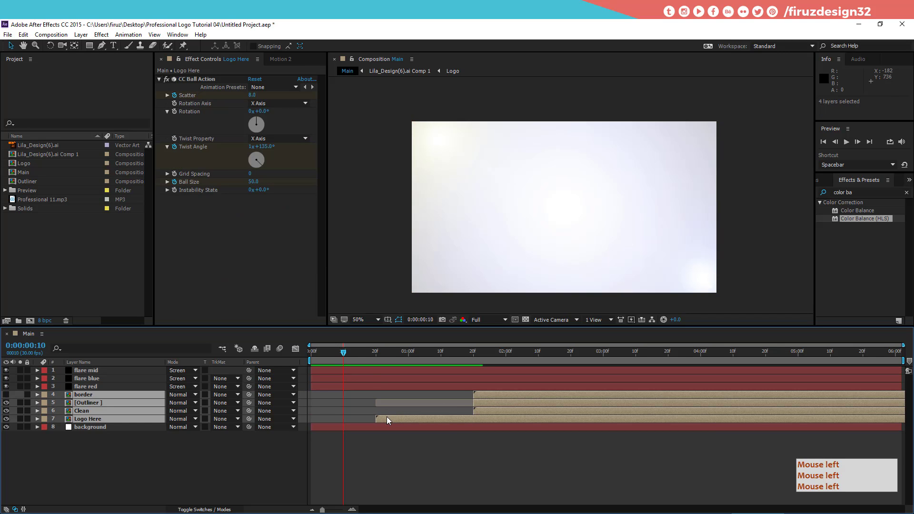
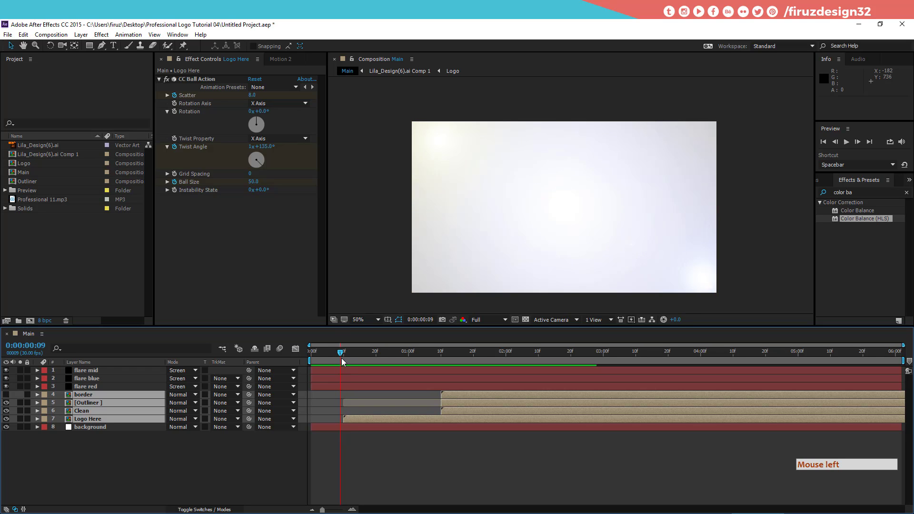
pyautogui.click(378, 454)
pyautogui.click(375, 420)
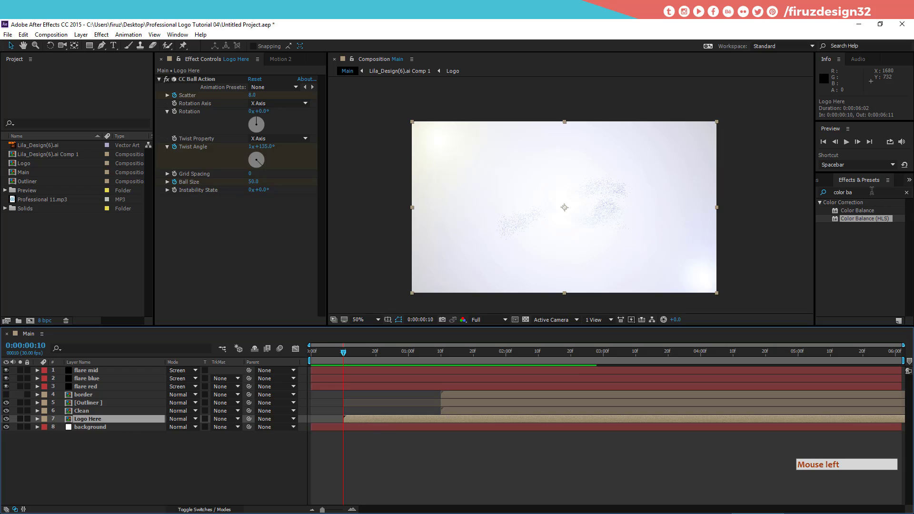
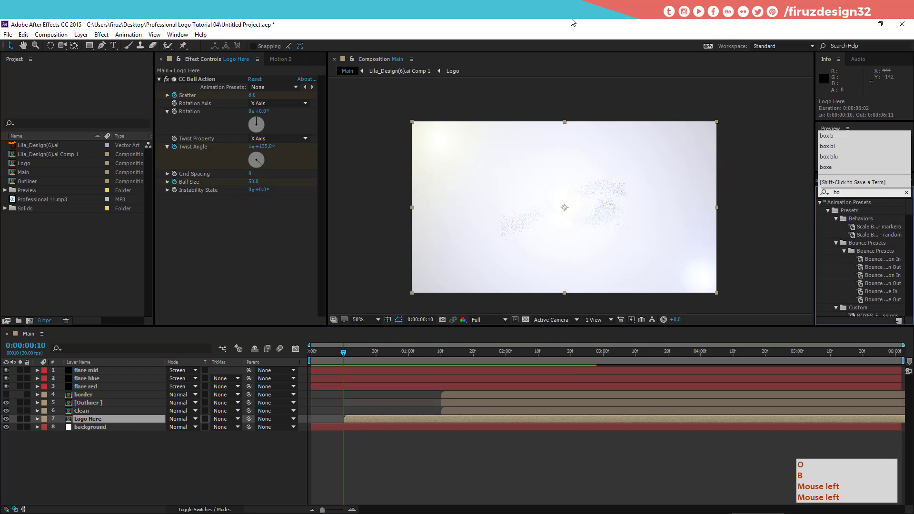
# Apply Box Blur to Logo Here and keyframe Blur Radius 10 at 1:10
pyautogui.click(572, 20)
pyautogui.press('space')
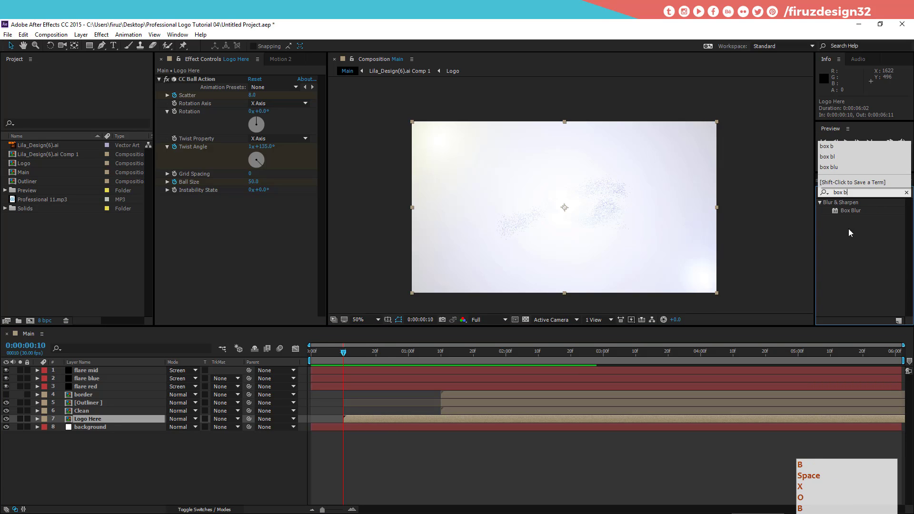
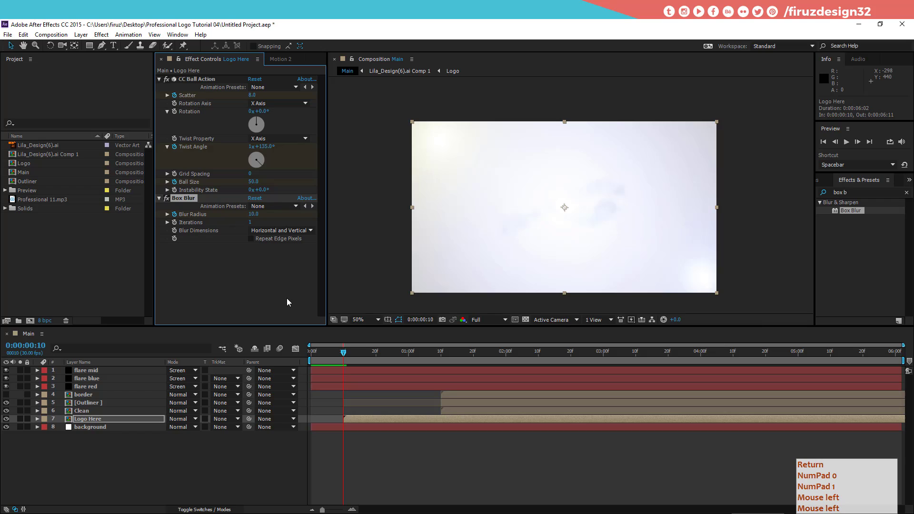
pyautogui.press('shift+Page_Down')
pyautogui.press('KP_1')
pyautogui.click(382, 359)
pyautogui.press('shift+Page_Down')
pyautogui.press('Return')
pyautogui.press('KP_0')
pyautogui.press('KP_1')
pyautogui.press('shift+Page_Down')
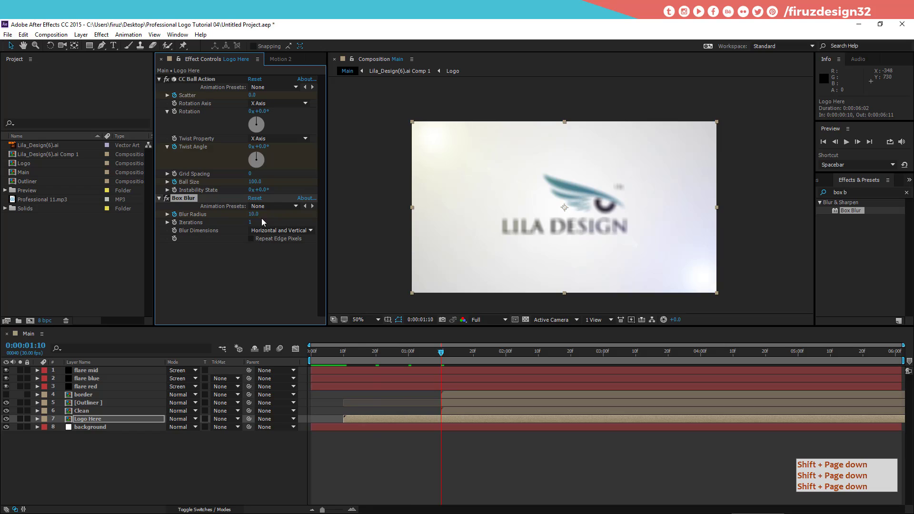
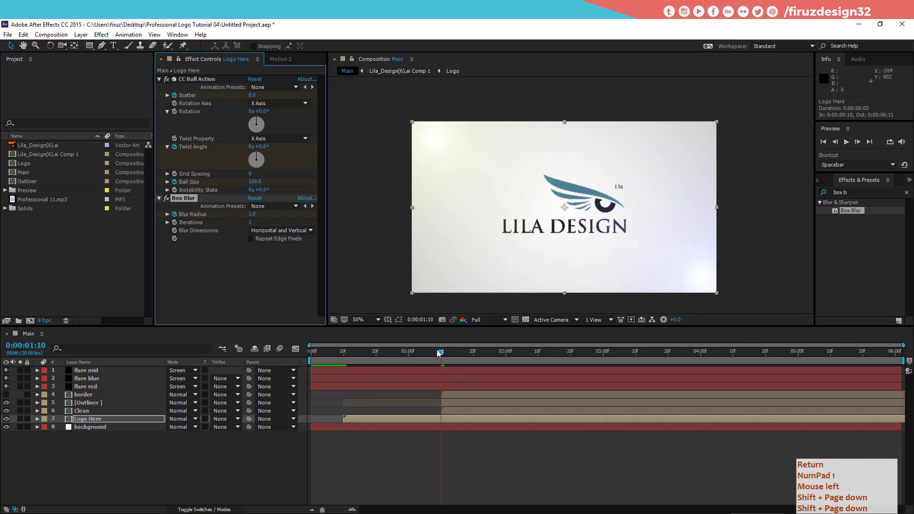
# Ten frames later at 1:20, keyframe the Blur Radius down to 0
pyautogui.press('Return')
pyautogui.press('KP_1')
pyautogui.press('shift+Page_Down')
pyautogui.click(442, 363)
pyautogui.press('shift+Page_Down')
pyautogui.press('Return')
pyautogui.press('KP_1')
pyautogui.click(444, 364)
pyautogui.press('Return')
pyautogui.press('KP_1')
pyautogui.click(443, 362)
pyautogui.click(248, 220)
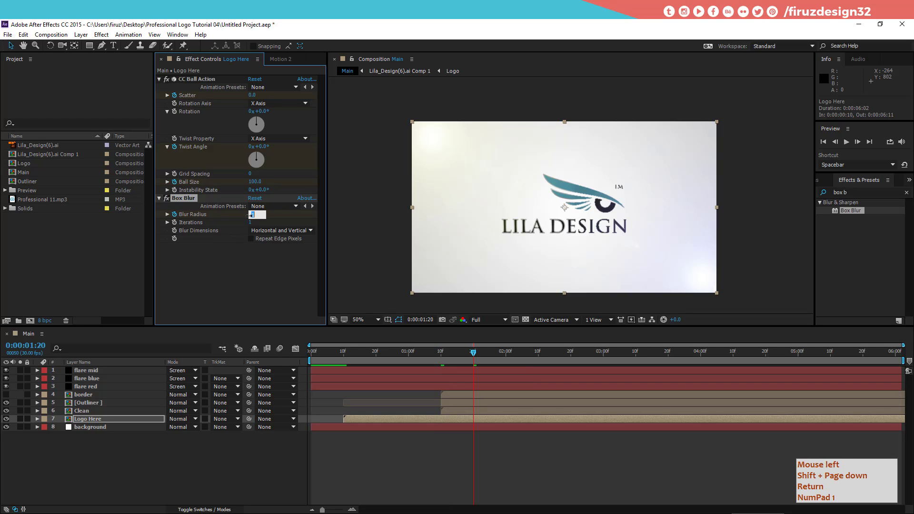
pyautogui.press('KP_0')
# Reveal Logo Here's keyframed properties, preview the logo assembling, and park the playhead at 1:25
pyautogui.press('Return')
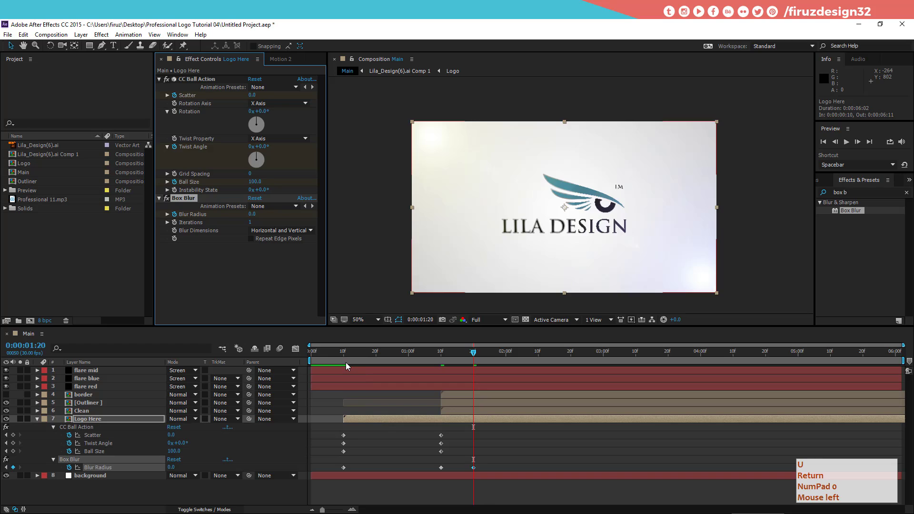
pyautogui.click(346, 356)
pyautogui.press('space')
pyautogui.press('u')
pyautogui.press('Return')
pyautogui.press('KP_0')
pyautogui.click(438, 428)
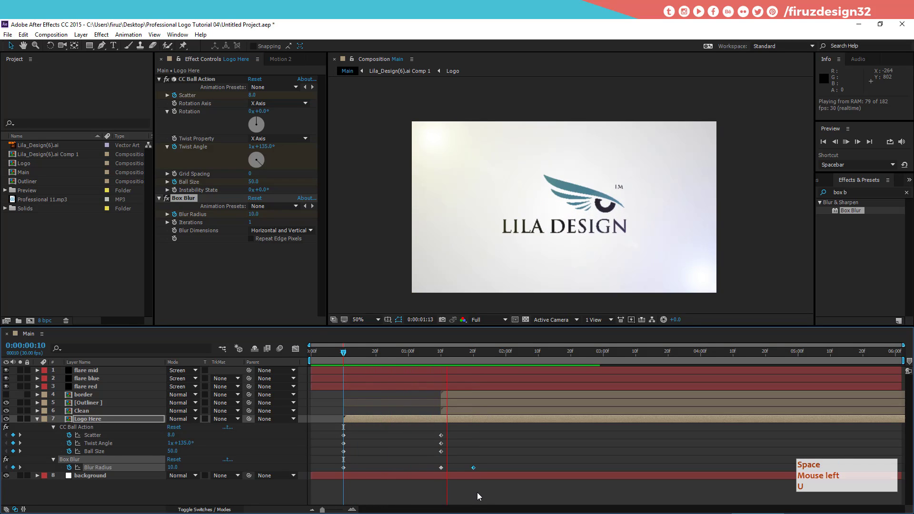
pyautogui.click(398, 357)
pyautogui.press('space')
pyautogui.click(484, 366)
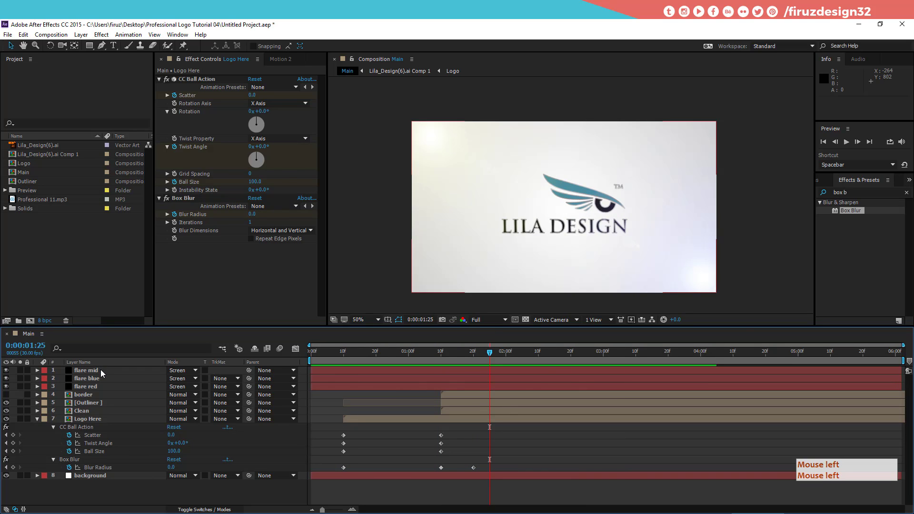
pyautogui.click(105, 374)
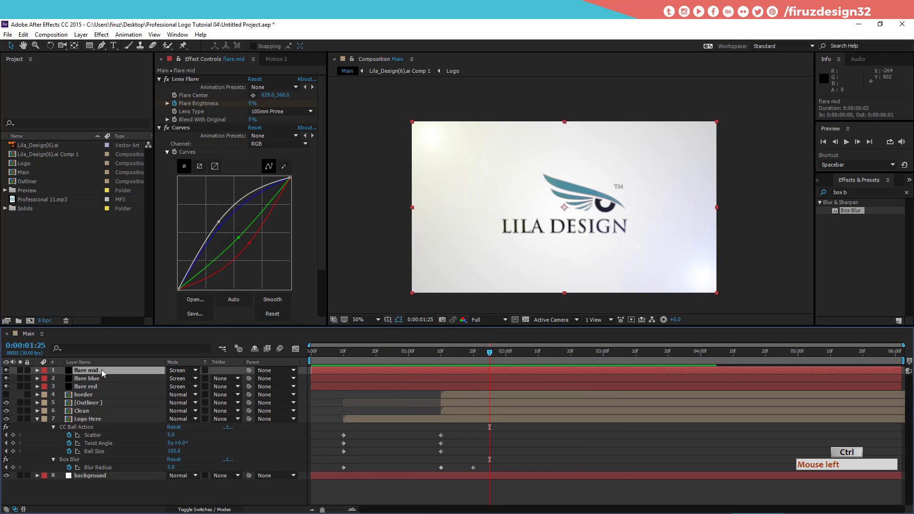
# Duplicate flare red as top layer 'flare reveler' with its flare centre left of the logo text
pyautogui.click(101, 376)
pyautogui.click(100, 389)
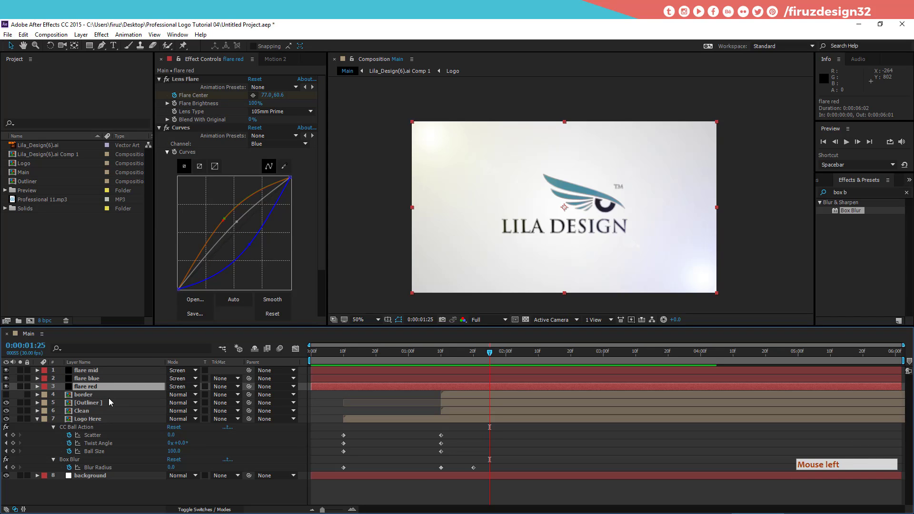
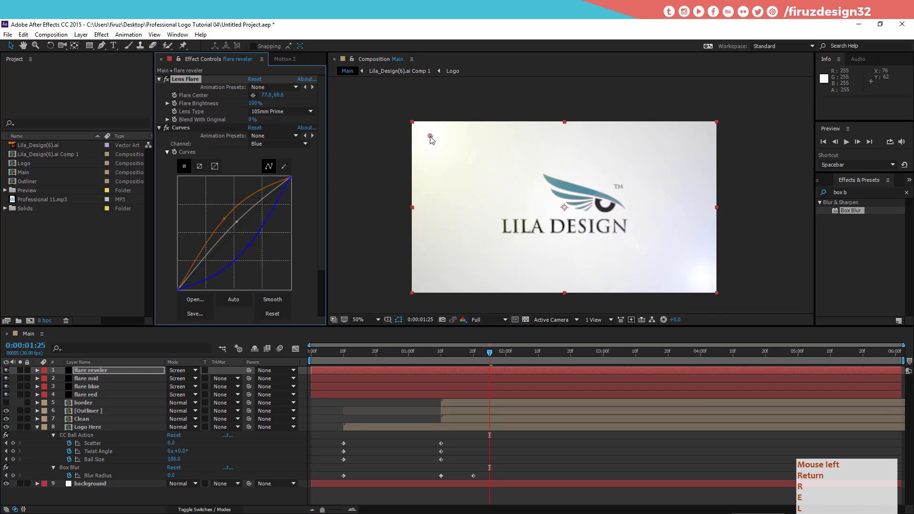
pyautogui.press('Return')
pyautogui.click(434, 137)
pyautogui.press('Return')
pyautogui.press('r')
pyautogui.click(491, 214)
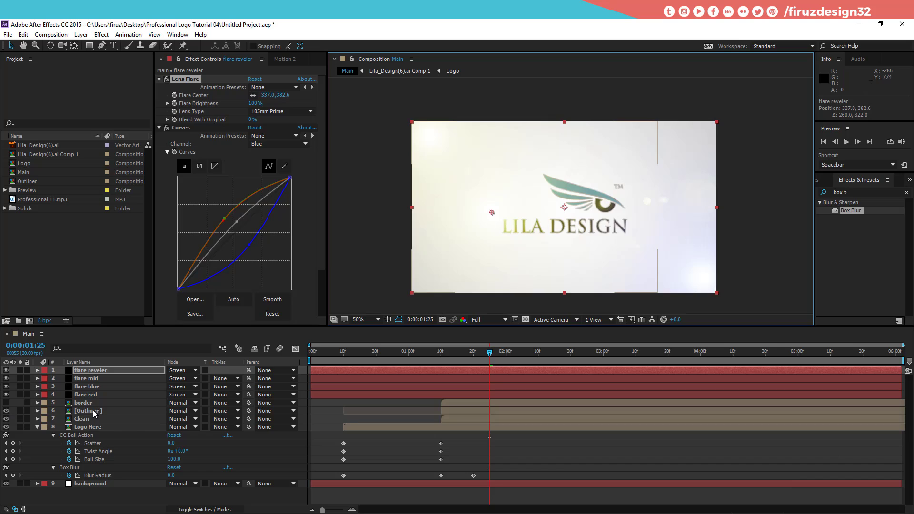
pyautogui.click(92, 422)
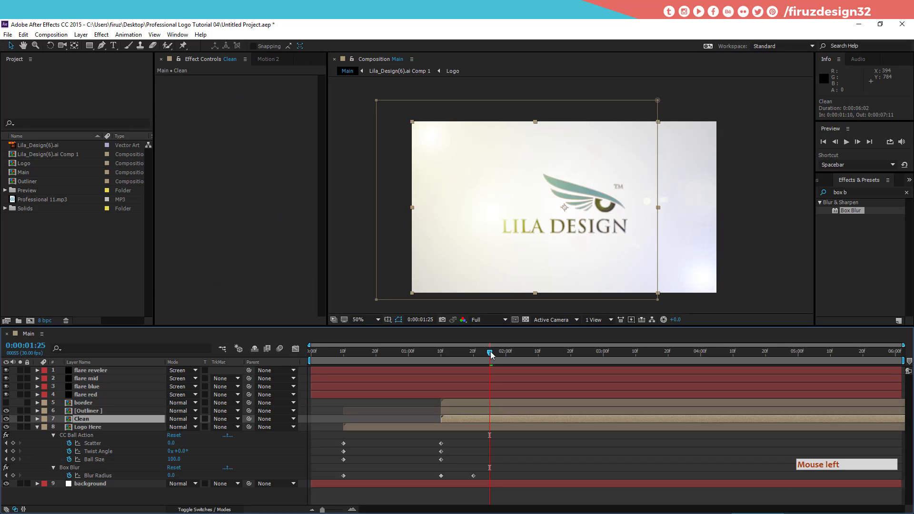
# Move the playhead to about 2:23 where the Clean logo is fully revealed
pyautogui.click(497, 353)
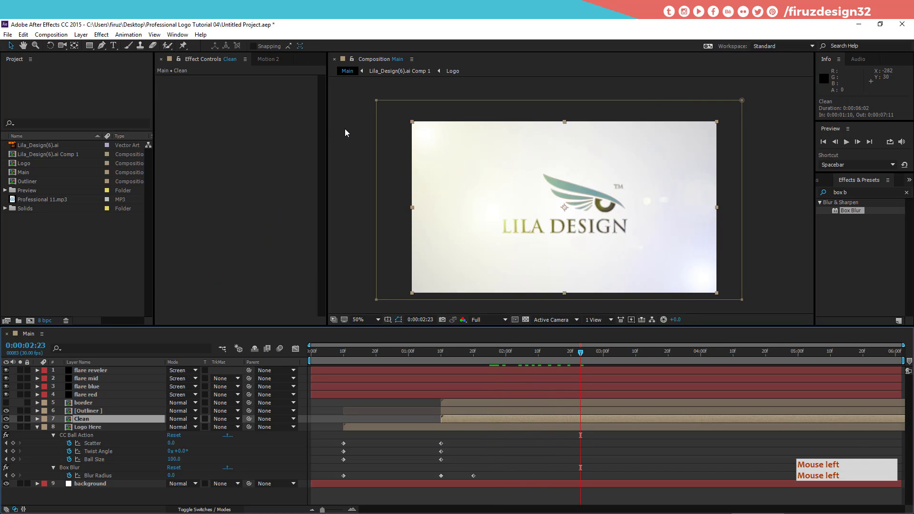
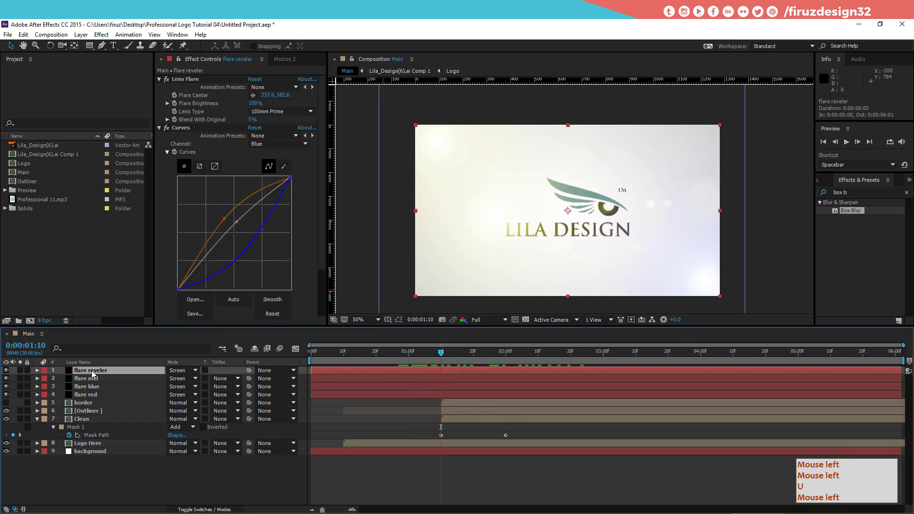
# Keyframe flare reveler's Flare Center off-frame left at 1:10 and off-frame right at 2:00
pyautogui.press('u')
pyautogui.click(207, 89)
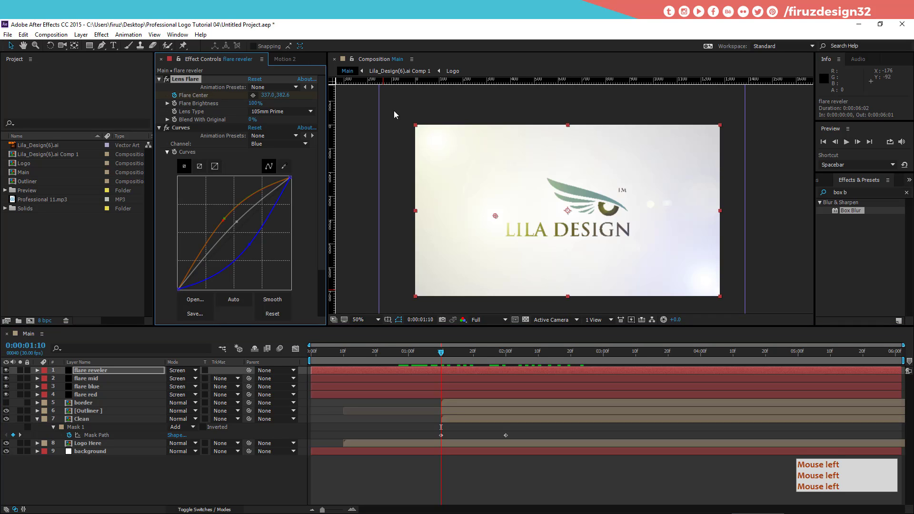
pyautogui.doubleClick(496, 218)
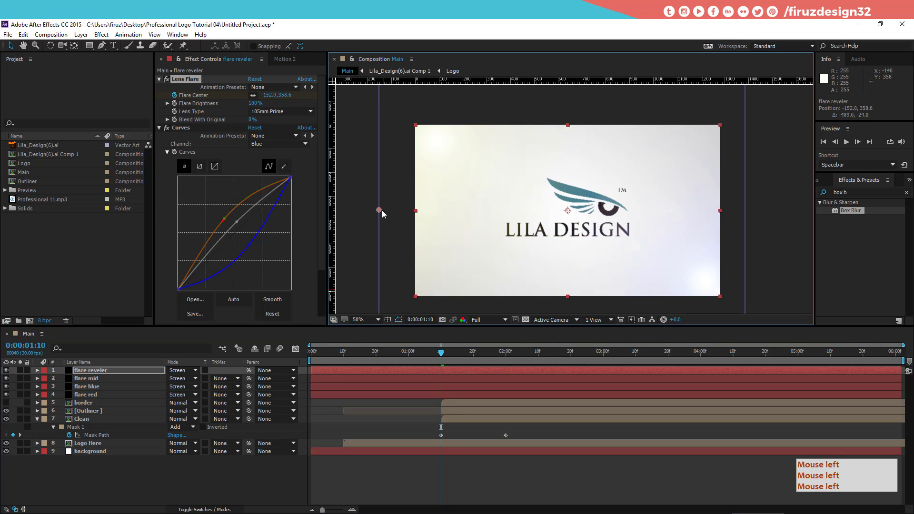
pyautogui.click(496, 356)
pyautogui.click(584, 218)
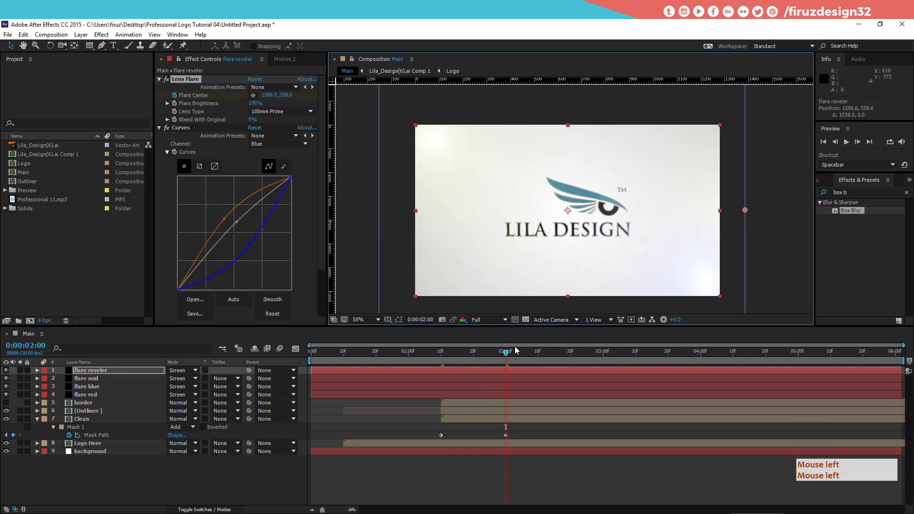
pyautogui.click(501, 353)
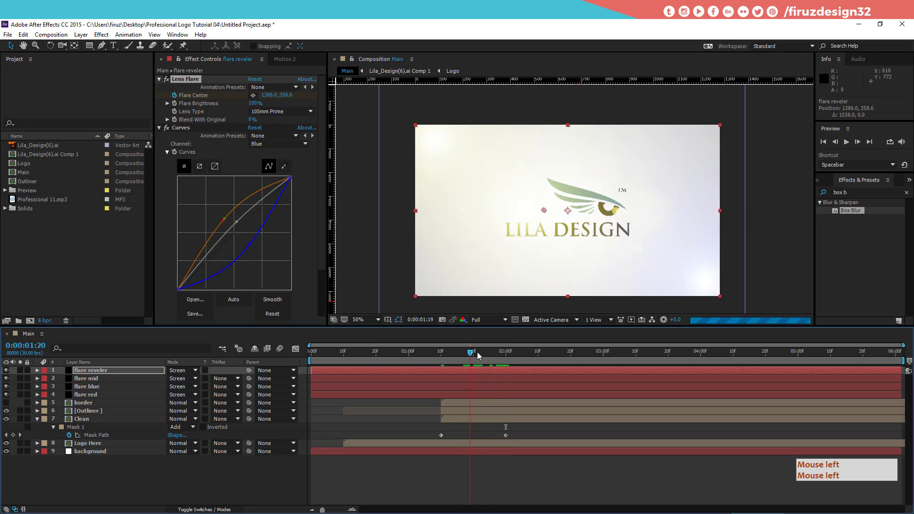
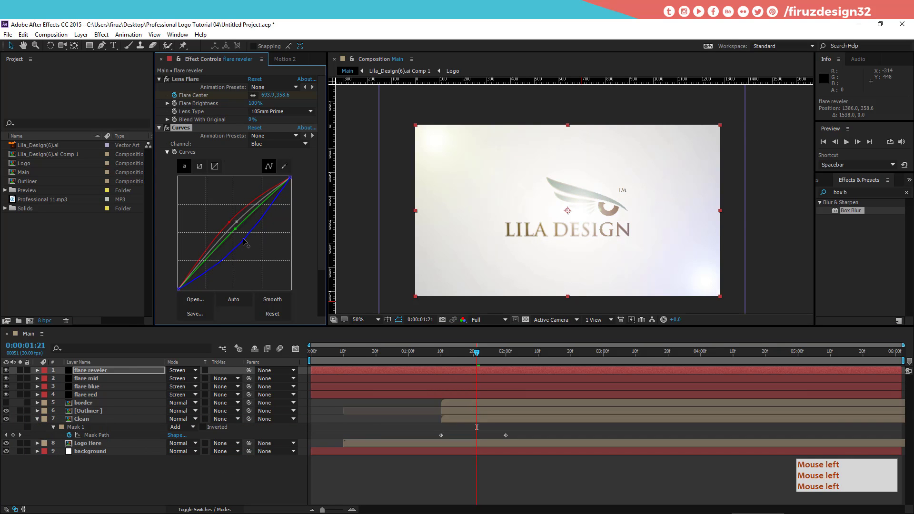
# Refine the flare's blue Curves channel and set Flare Brightness to 109%
pyautogui.click(268, 290)
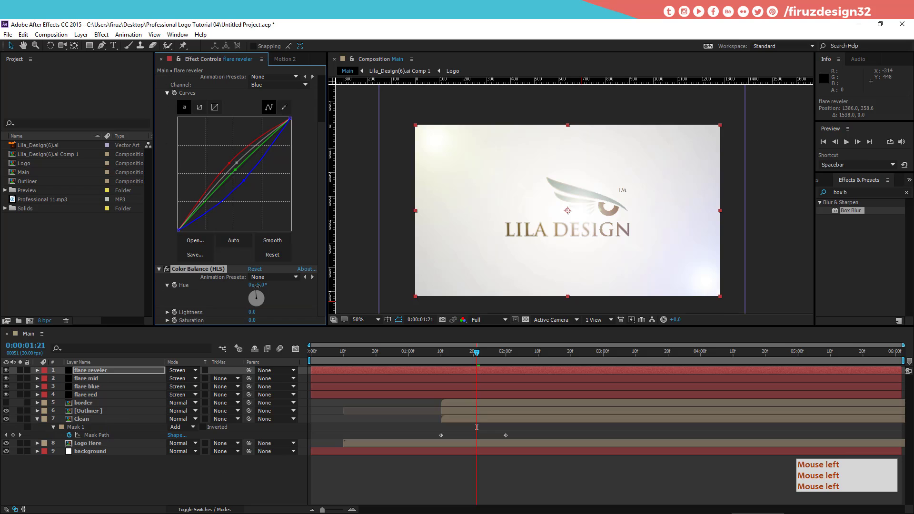
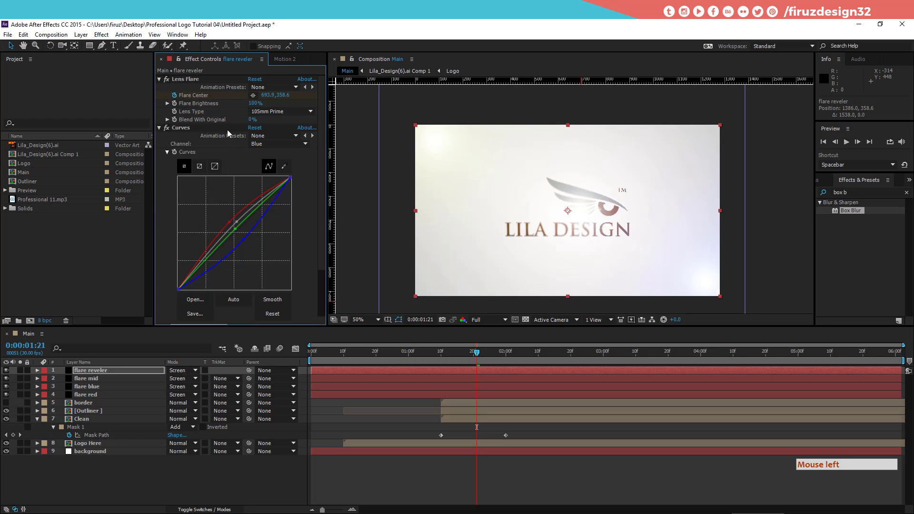
pyautogui.click(255, 108)
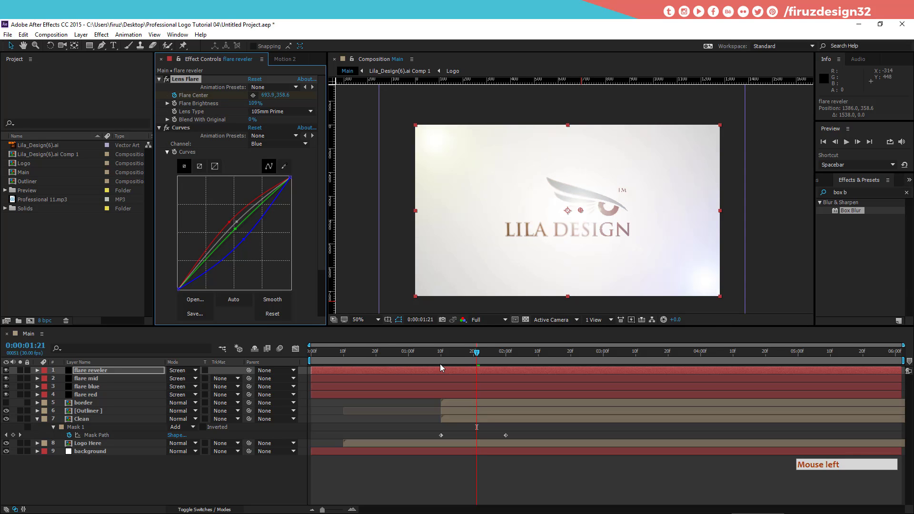
pyautogui.doubleClick(444, 362)
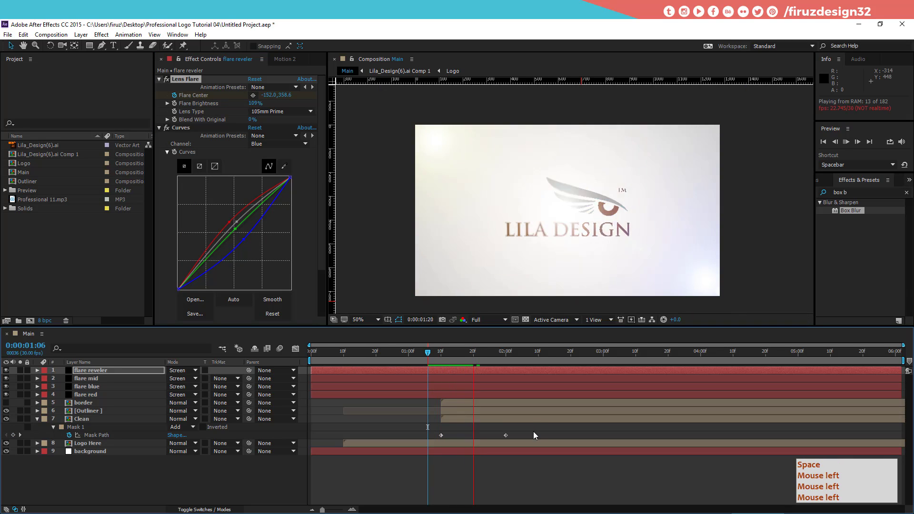
# RAM-preview the flare sweep from 1:10, then open the Lila_Design(6).ai Comp 1 composition
pyautogui.press('space')
pyautogui.click(464, 371)
pyautogui.click(421, 358)
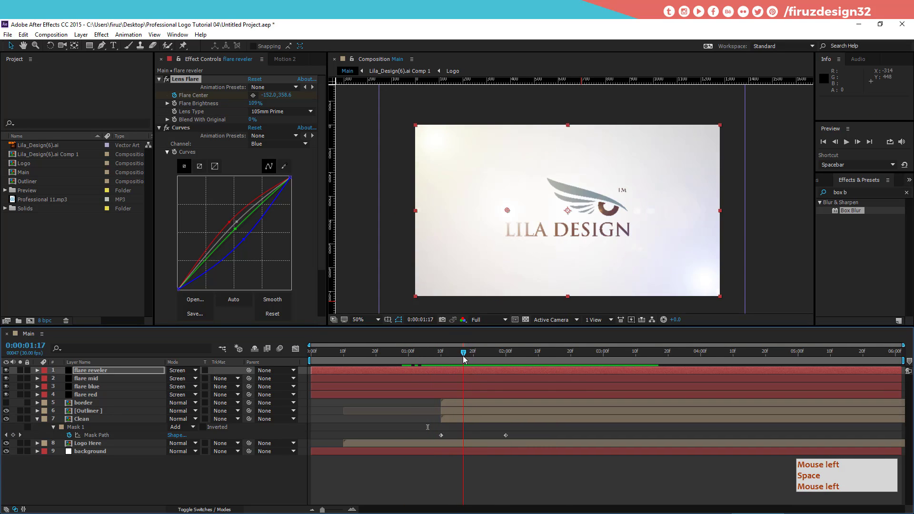
pyautogui.press('space')
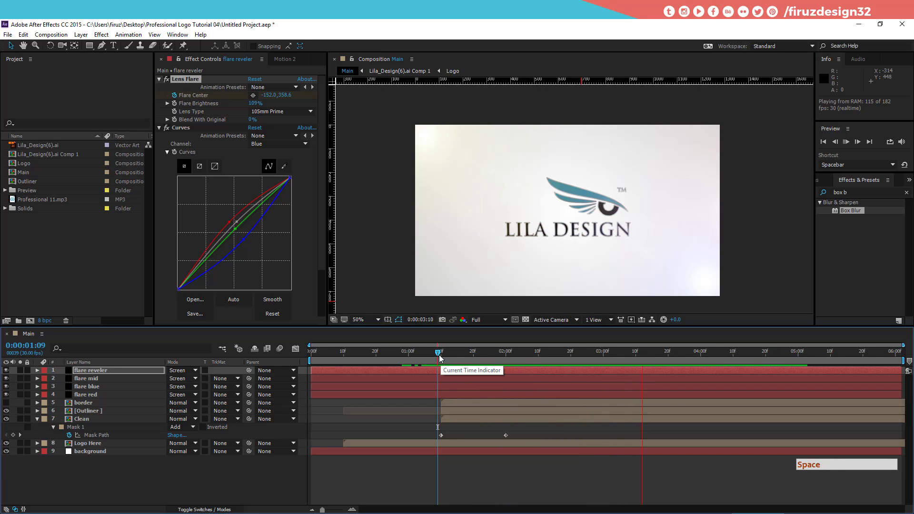
pyautogui.press('space')
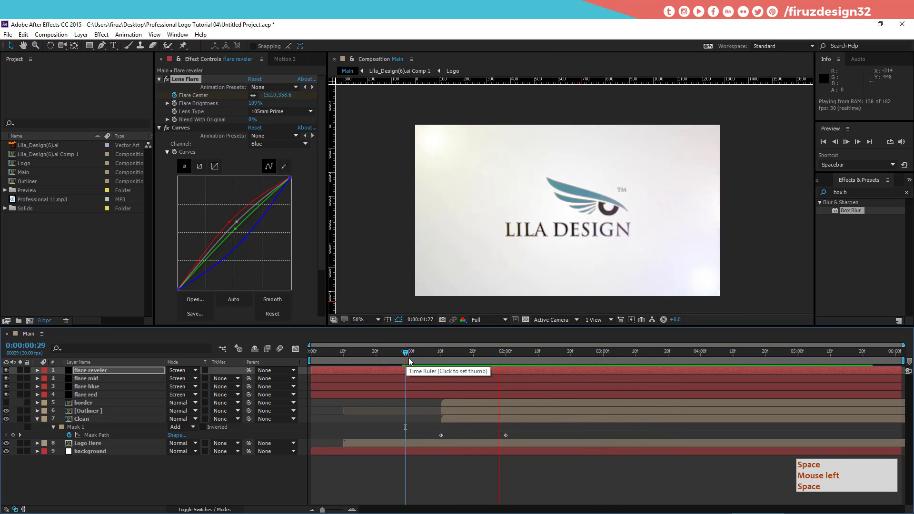
pyautogui.click(443, 360)
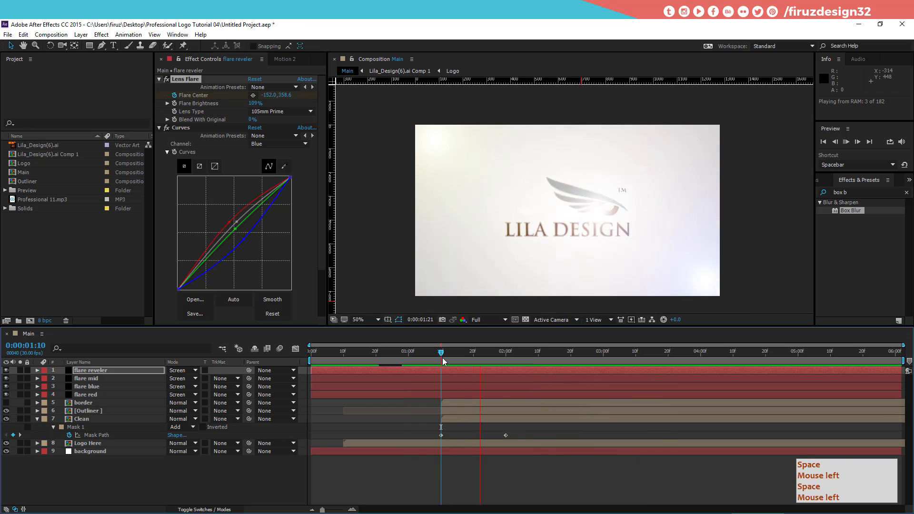
pyautogui.press('space')
pyautogui.click(436, 360)
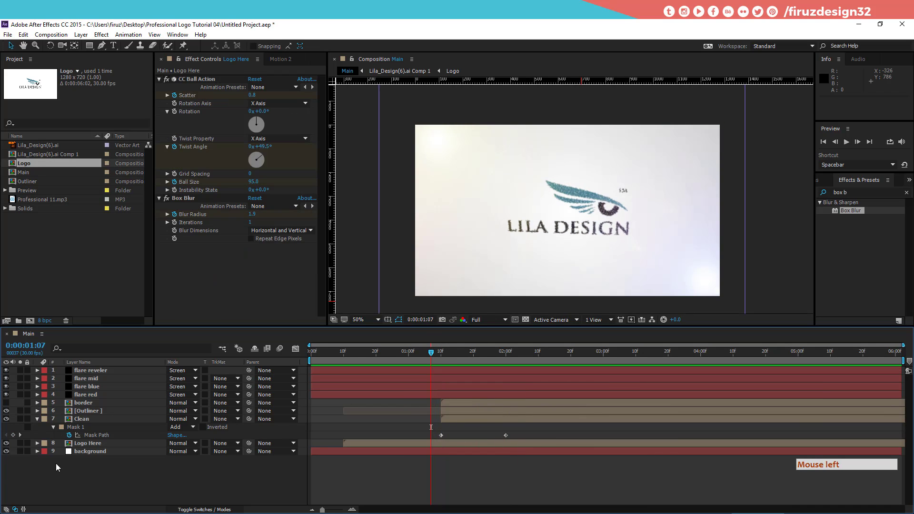
pyautogui.click(90, 447)
# Back in Main, reveal flare reveler's Blend With Original property in the timeline
pyautogui.click(90, 377)
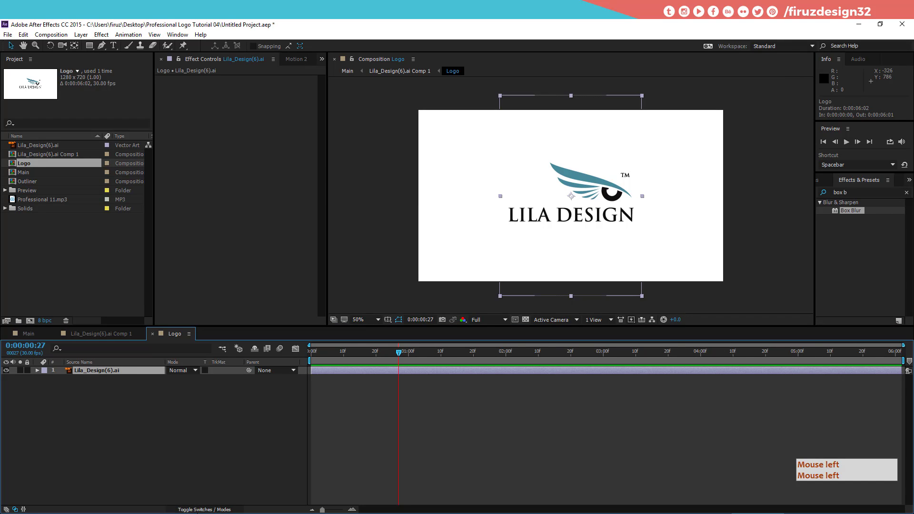
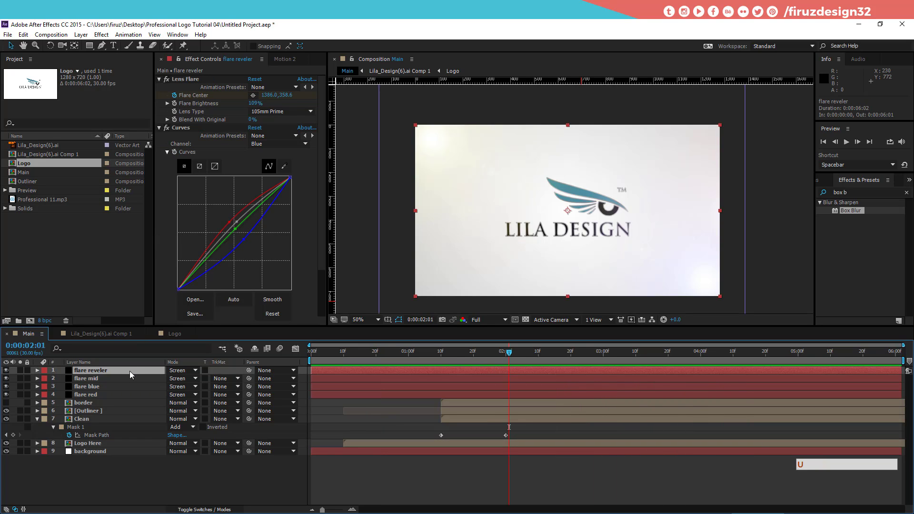
pyautogui.press('u')
pyautogui.click(438, 357)
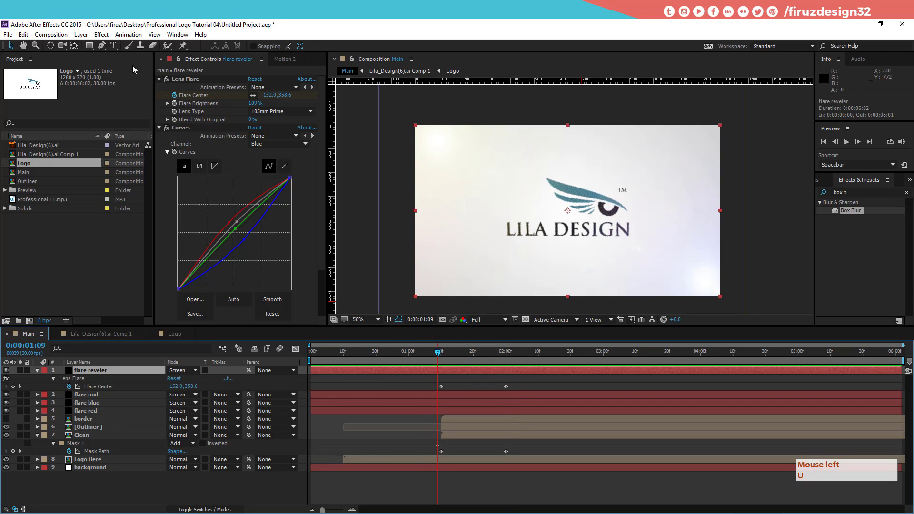
pyautogui.rightClick(200, 122)
pyautogui.click(201, 121)
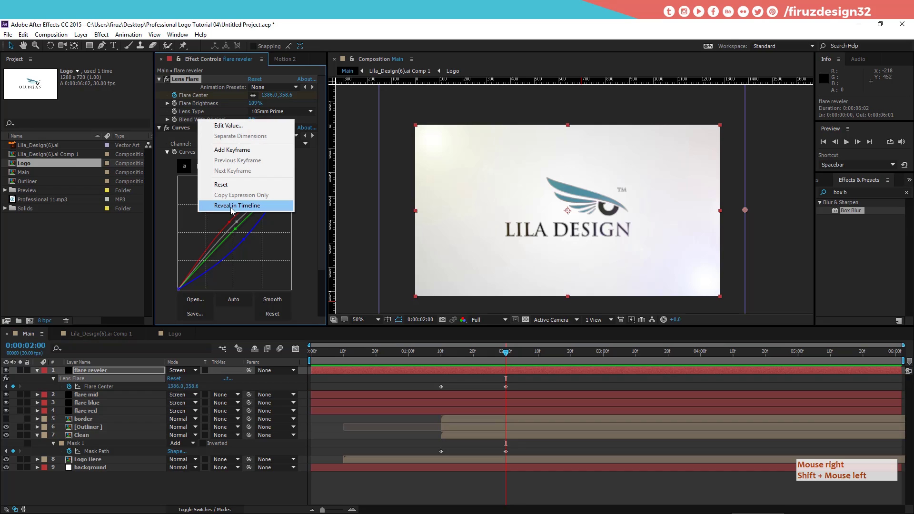
# Keyframe Blend With Original so the flare fades in by 1:10 and out after 2:00
pyautogui.click(232, 209)
pyautogui.press('ctrl+z')
pyautogui.press('ctrl+z')
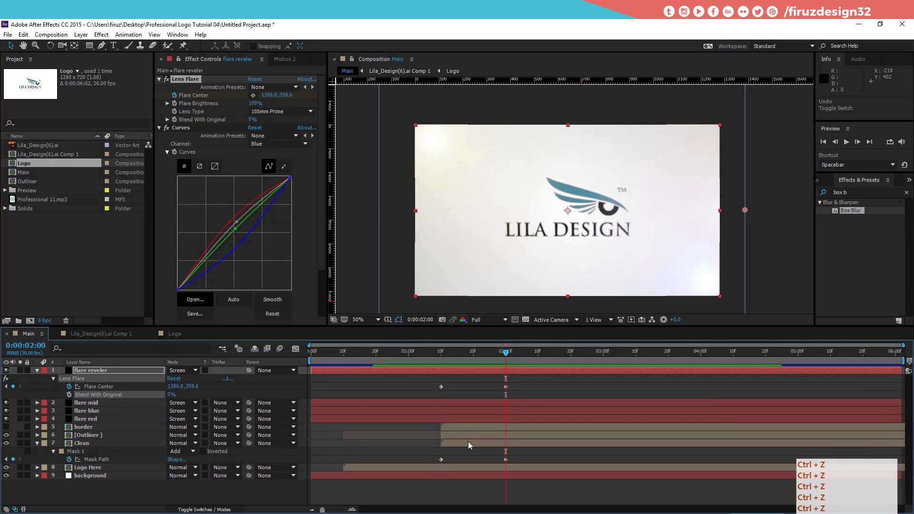
pyautogui.press('ctrl+z')
pyautogui.click(445, 360)
pyautogui.press('ctrl+z')
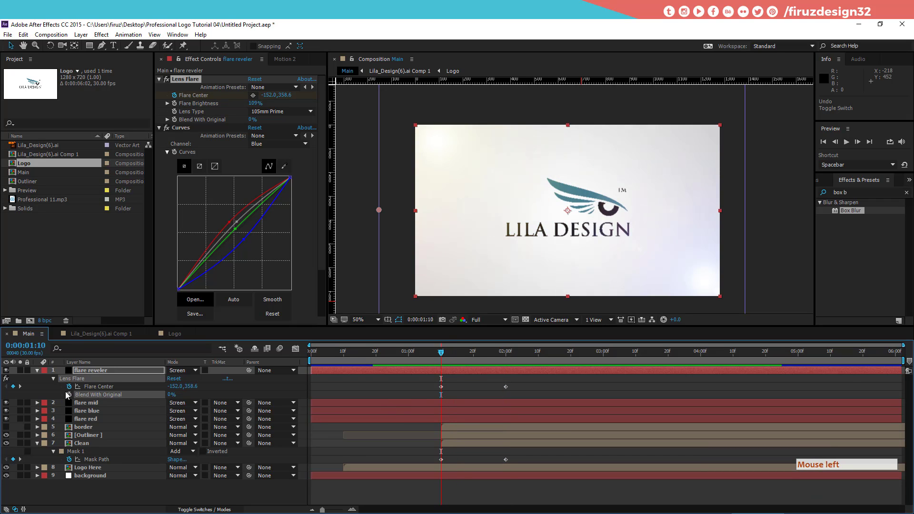
pyautogui.click(72, 397)
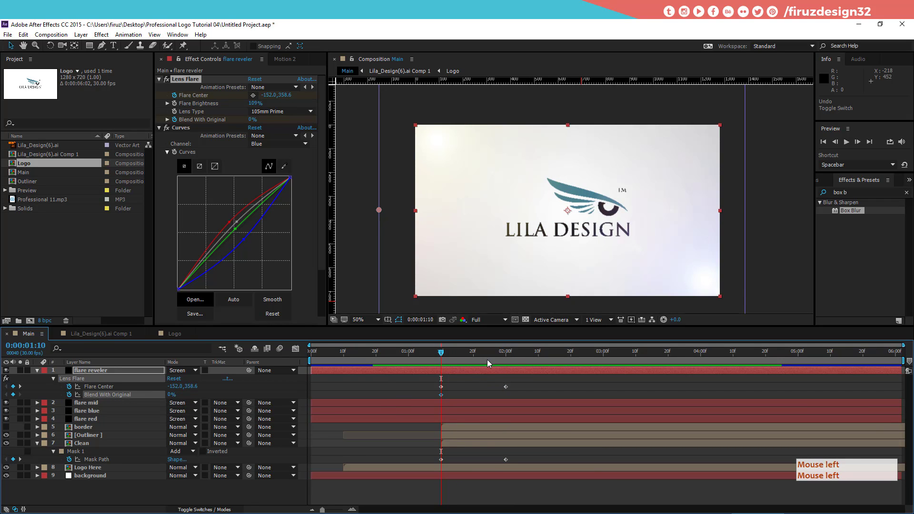
pyautogui.click(516, 356)
pyautogui.click(15, 396)
pyautogui.click(523, 358)
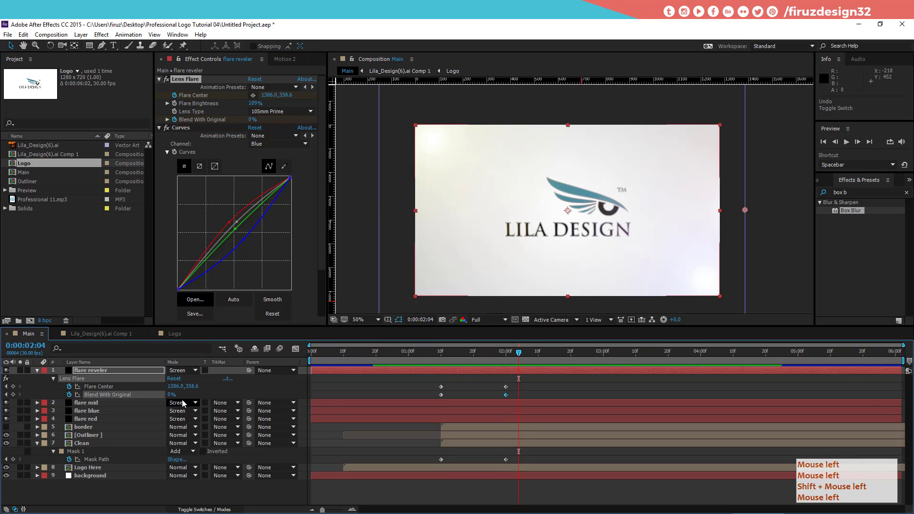
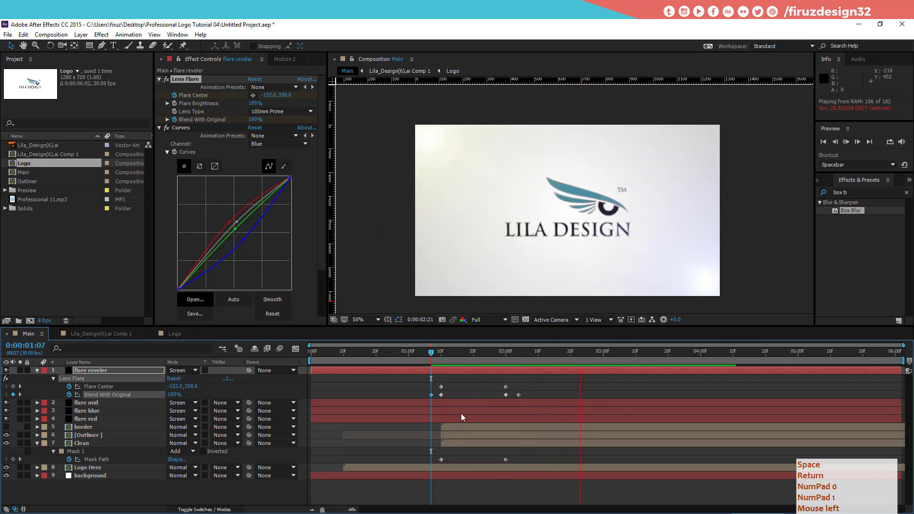
# Preview the flare fade and step the playhead to 1:10 in the Main timeline
pyautogui.press('space')
pyautogui.press('Return')
pyautogui.press('KP_0')
pyautogui.press('KP_1')
pyautogui.click(471, 354)
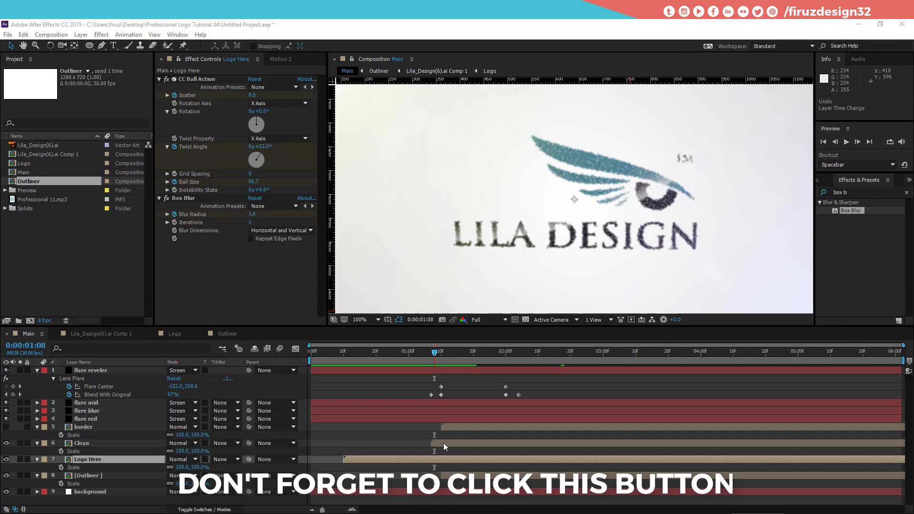
# Select the border, Clean, Logo Here and Outliner layers and reveal their Scale values
pyautogui.click(447, 447)
pyautogui.click(446, 447)
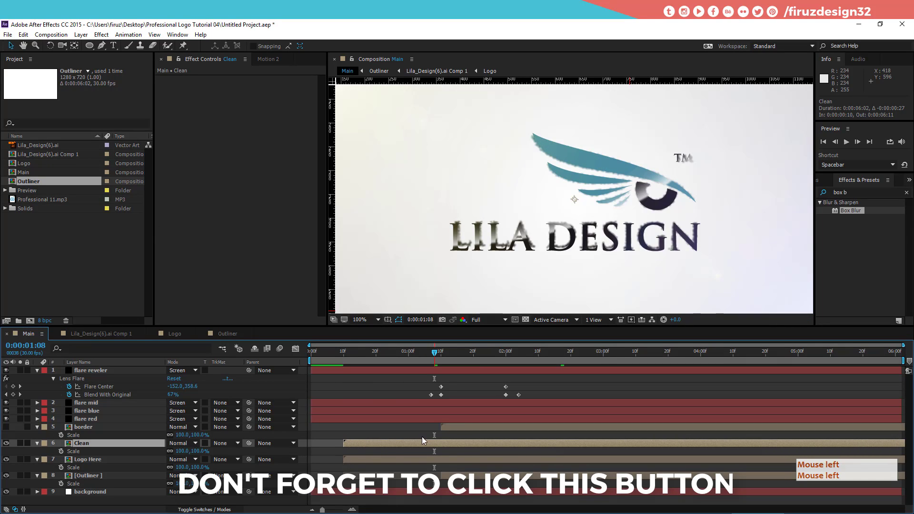
pyautogui.click(459, 430)
pyautogui.press('i')
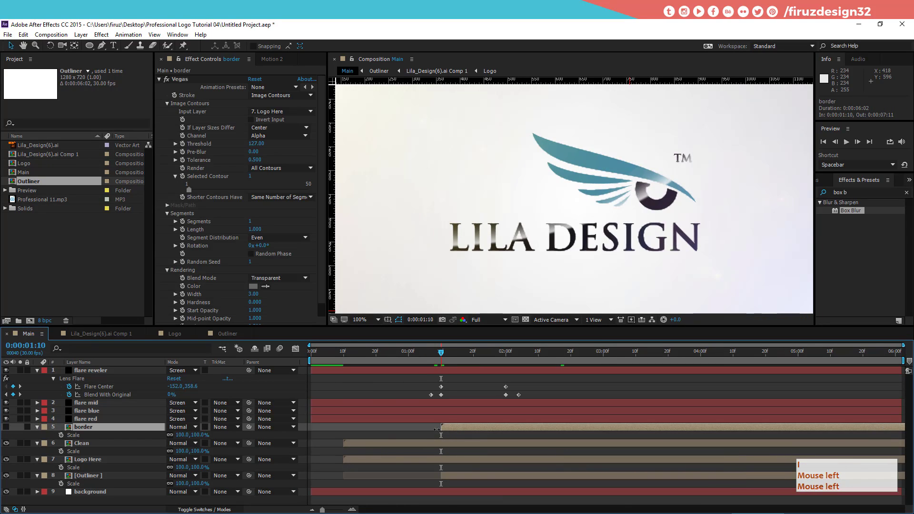
pyautogui.click(390, 445)
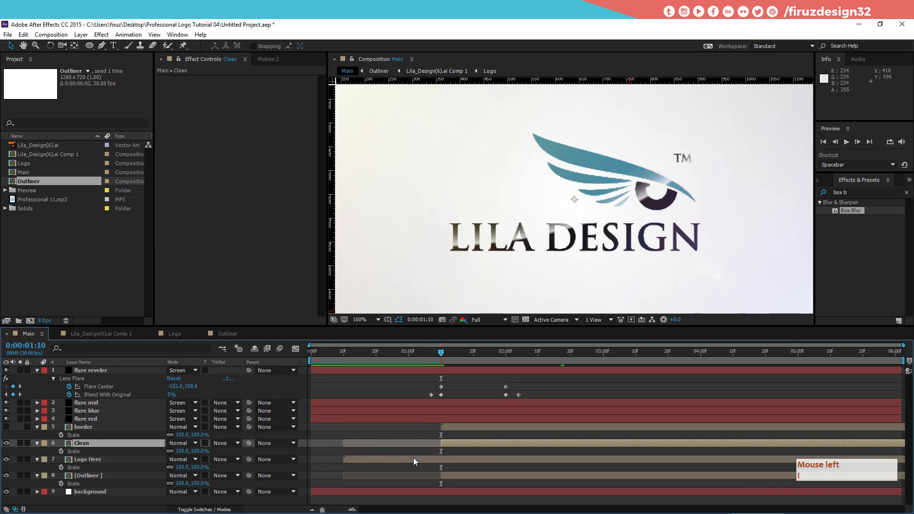
# Keyframe the Logo layer's Scale at 100% at 1:00 inside Lila_Design(6).ai Comp 1
pyautogui.click(455, 449)
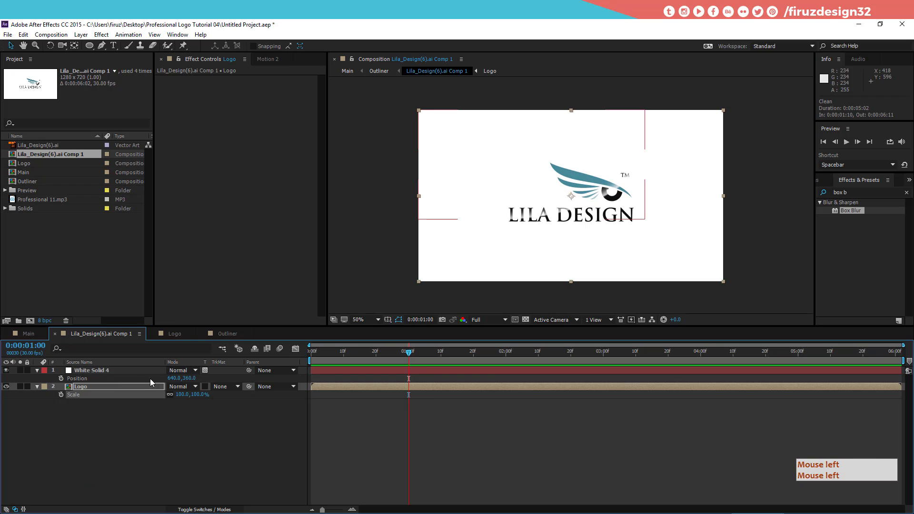
pyautogui.click(110, 388)
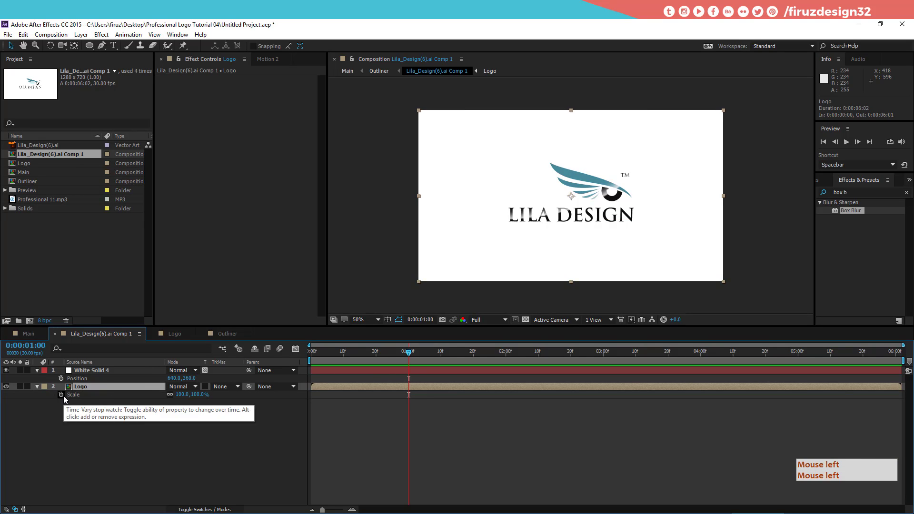
pyautogui.click(64, 397)
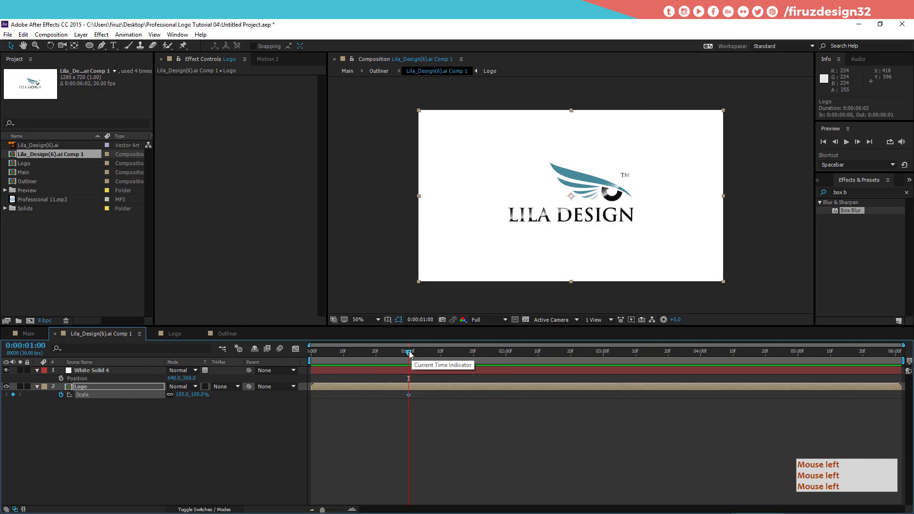
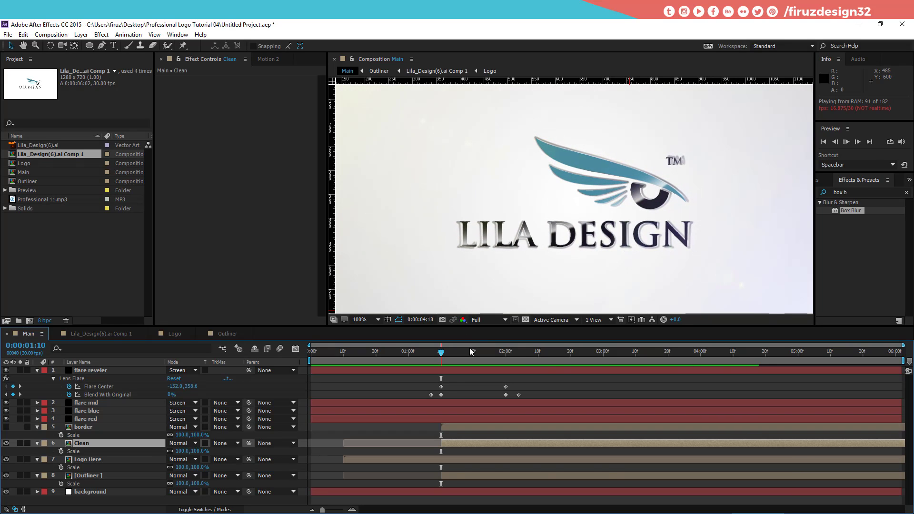
# Slide the Outliner layer left so it starts about 10 frames in, alongside Logo Here
pyautogui.click(526, 356)
pyautogui.click(523, 358)
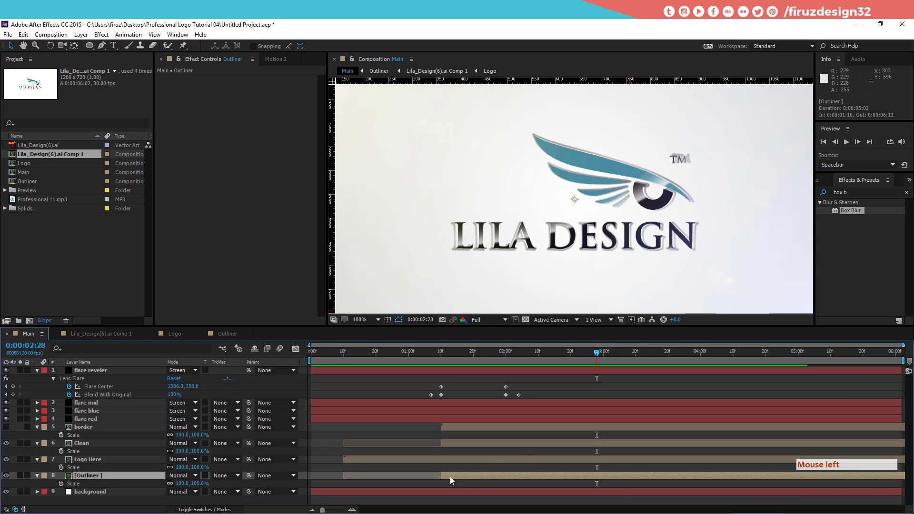
pyautogui.click(455, 479)
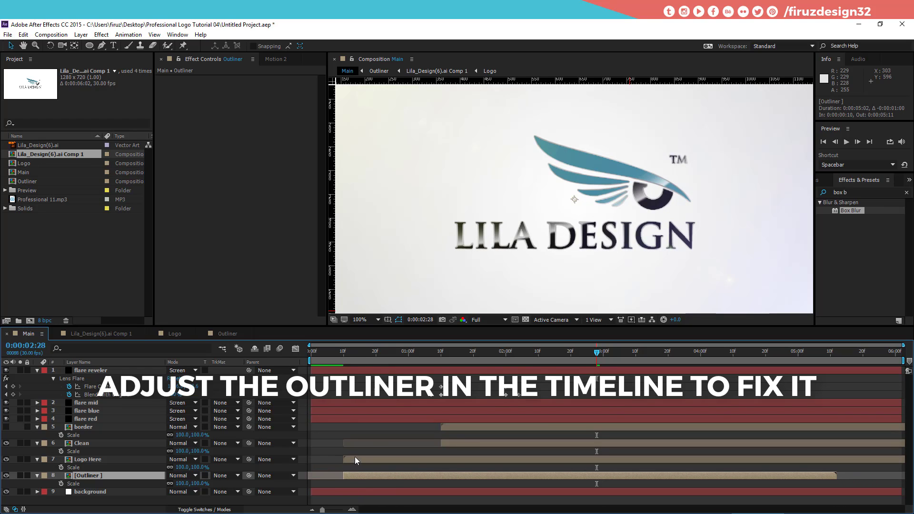
# Preview the particle assembly and check the logo around frame 21
pyautogui.click(369, 358)
pyautogui.press('space')
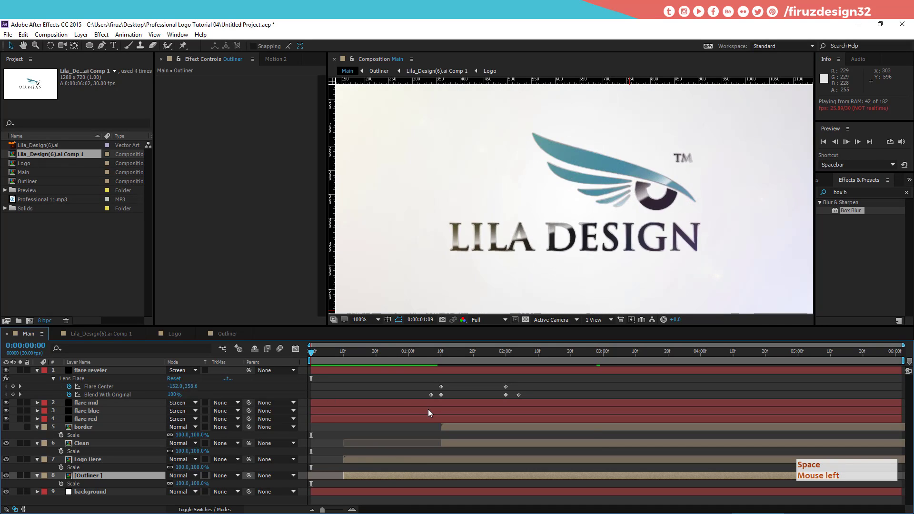
pyautogui.click(371, 358)
pyautogui.click(332, 361)
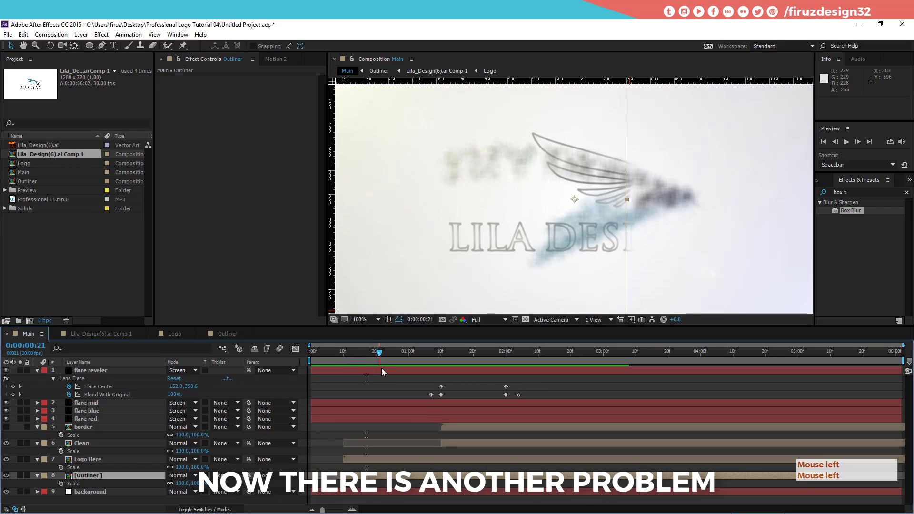
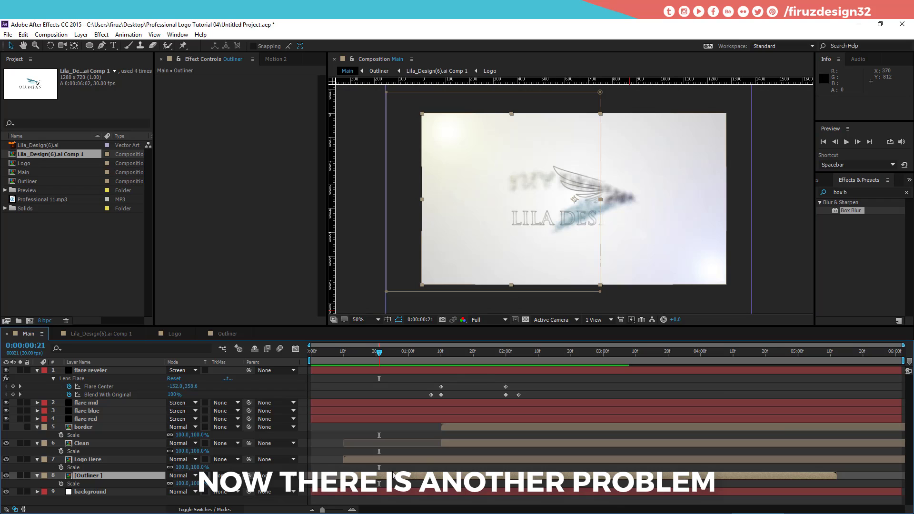
# Reveal the mask properties on the Outliner and Clean layers while scrubbing the reveal
pyautogui.press('u')
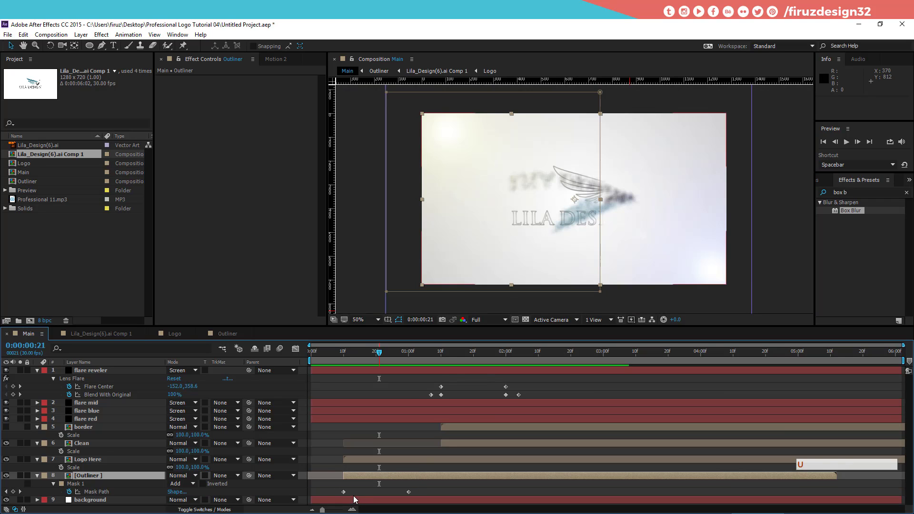
pyautogui.press('u')
pyautogui.click(401, 356)
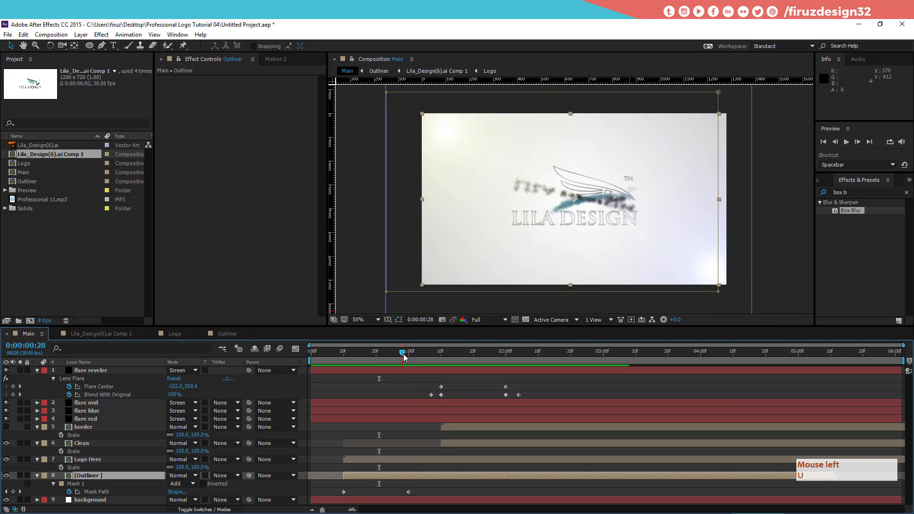
pyautogui.click(424, 462)
pyautogui.press('u')
pyautogui.click(424, 462)
pyautogui.press('u')
pyautogui.click(431, 439)
pyautogui.press('u')
pyautogui.click(453, 447)
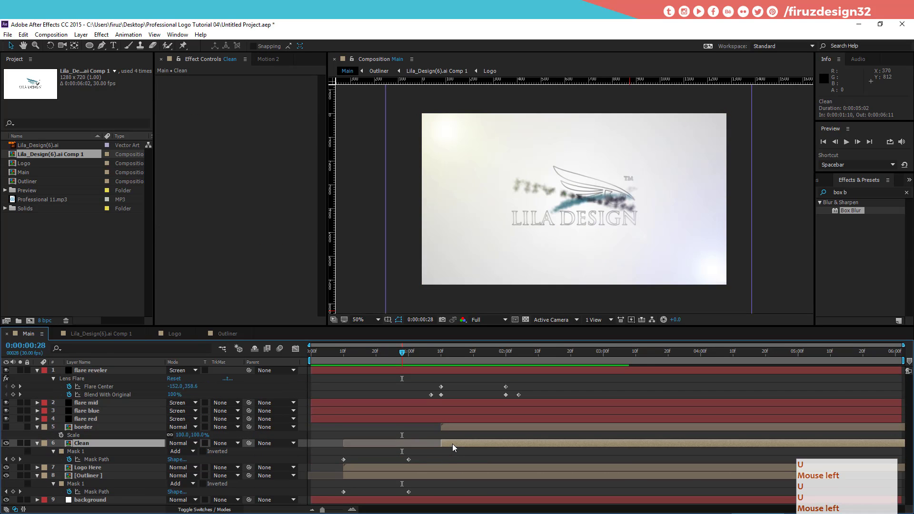
pyautogui.press('u')
# Move both layers' Mask Path keyframe pairs to span 1:10 to 2:00
pyautogui.click(347, 354)
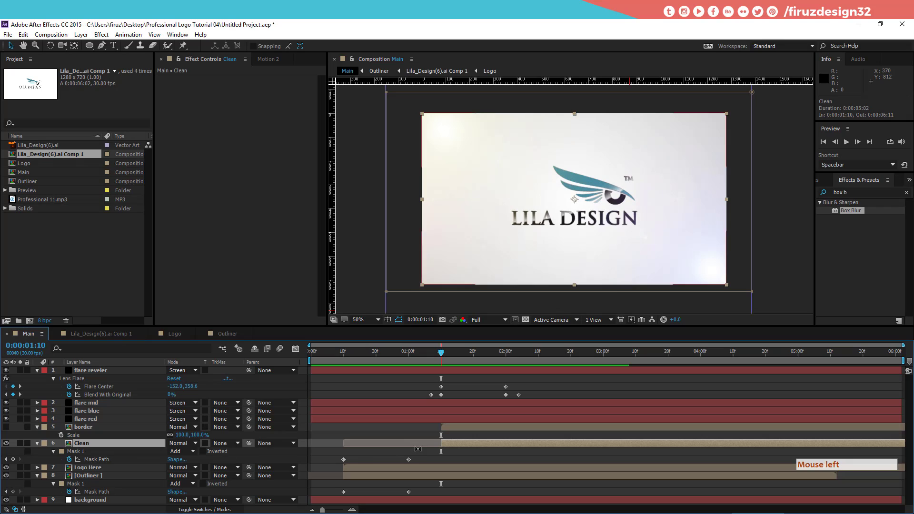
pyautogui.click(454, 448)
pyautogui.click(456, 445)
pyautogui.press('i')
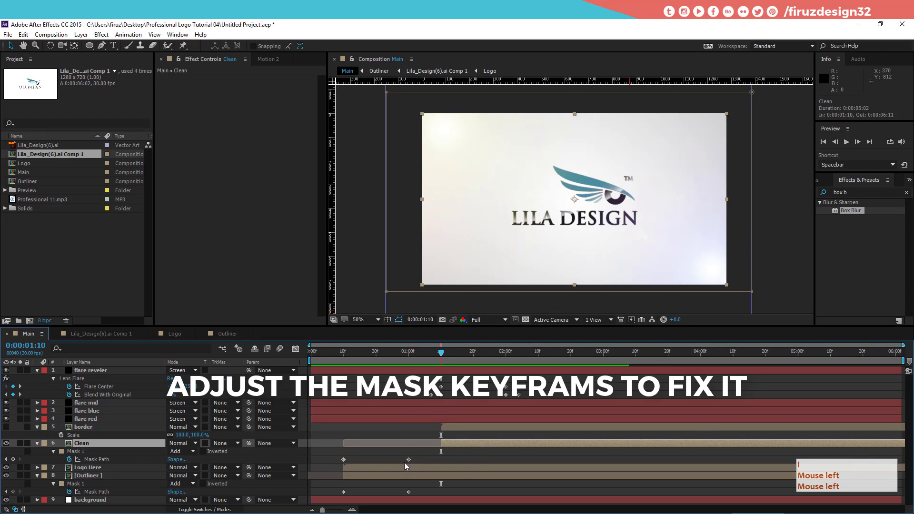
pyautogui.press('i')
pyautogui.click(353, 466)
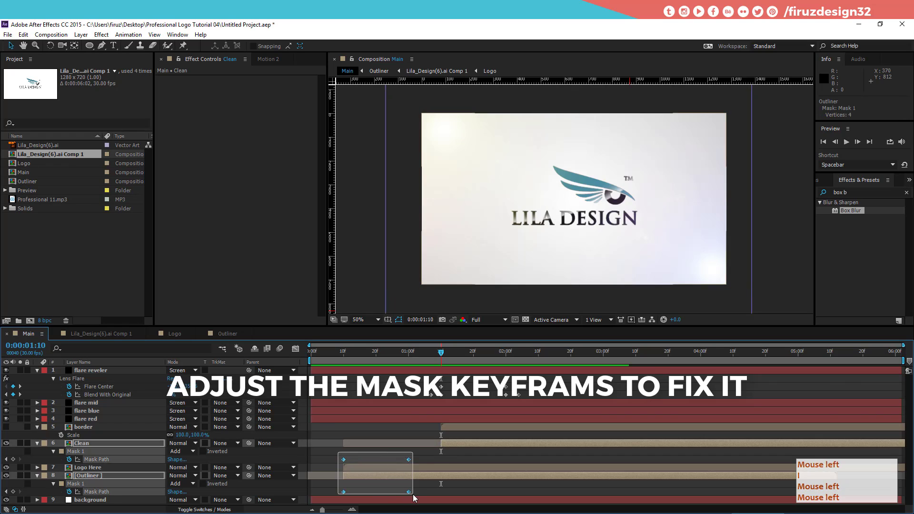
pyautogui.press('i')
pyautogui.click(355, 464)
pyautogui.click(359, 463)
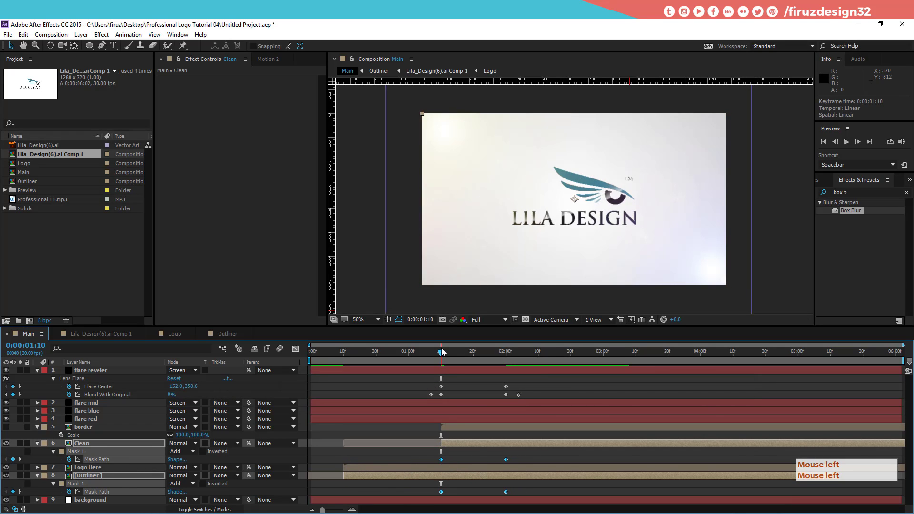
# Check the new reveal timing and switch to the Outliner composition
pyautogui.click(441, 356)
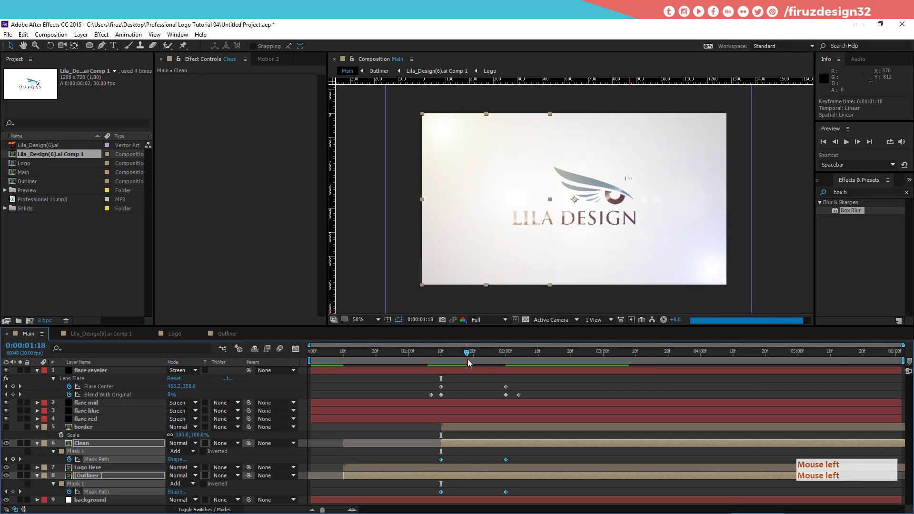
pyautogui.press('ctrl+k')
pyautogui.click(137, 442)
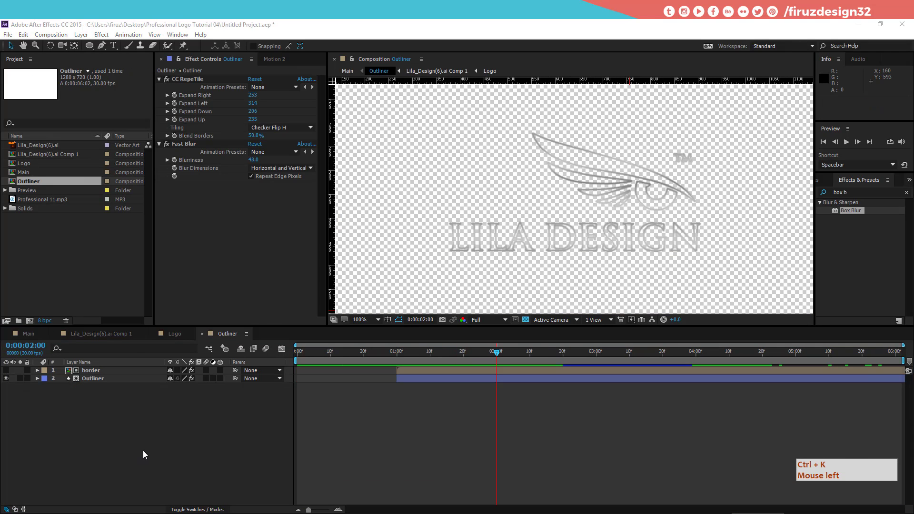
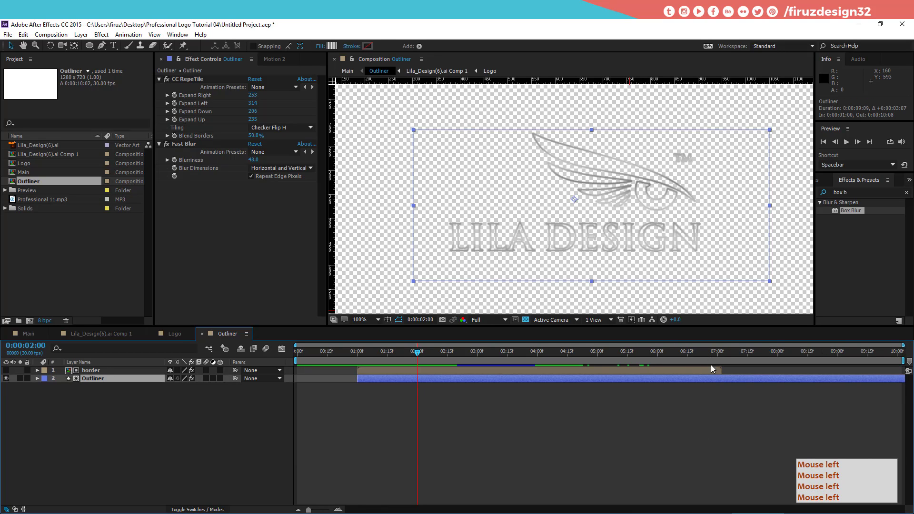
# Bring up Composition Settings for Lila_Design(6).ai Comp 1 to set its duration to 10:02
pyautogui.click(712, 371)
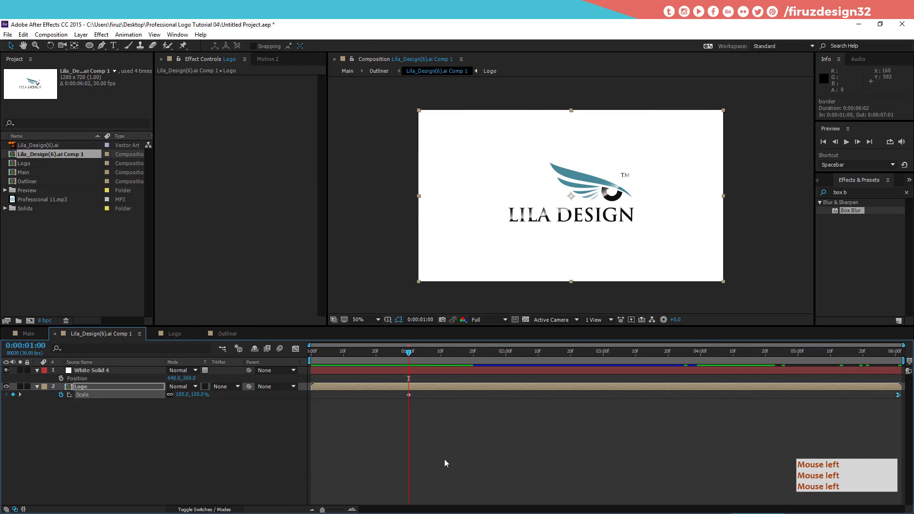
pyautogui.press('ctrl+k')
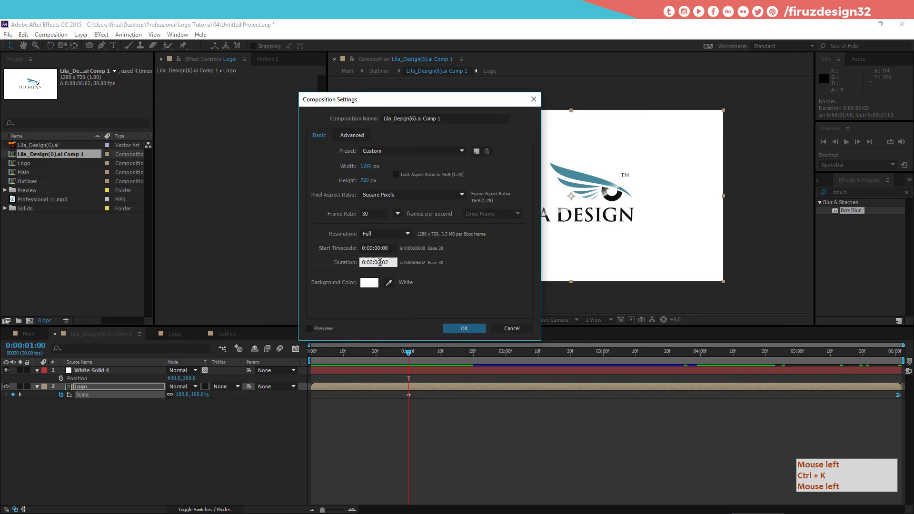
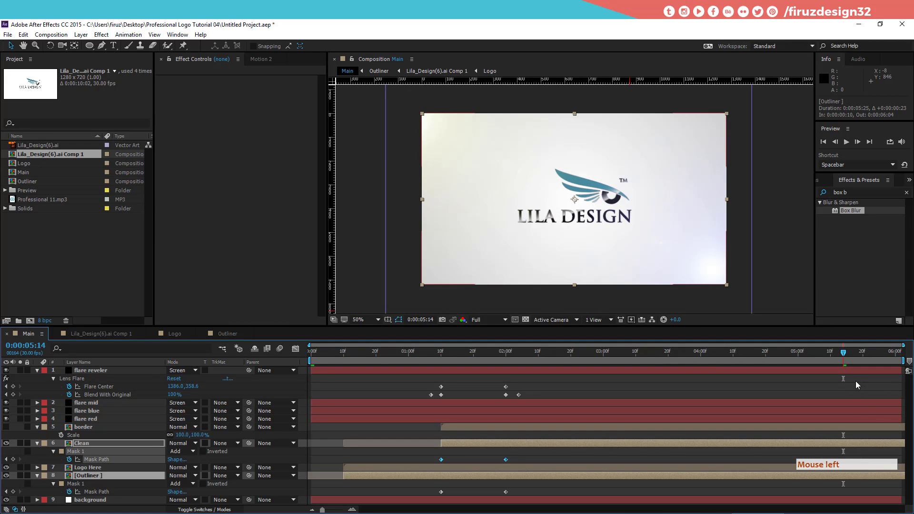
# Extend the Outliner layer to the end of Main and play back the whole animation
pyautogui.click(839, 354)
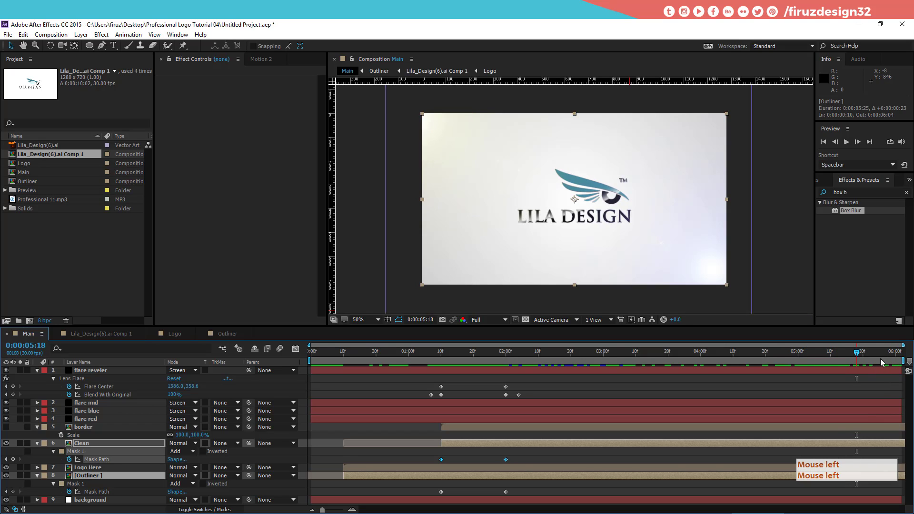
pyautogui.click(837, 360)
pyautogui.click(633, 382)
pyautogui.press('space')
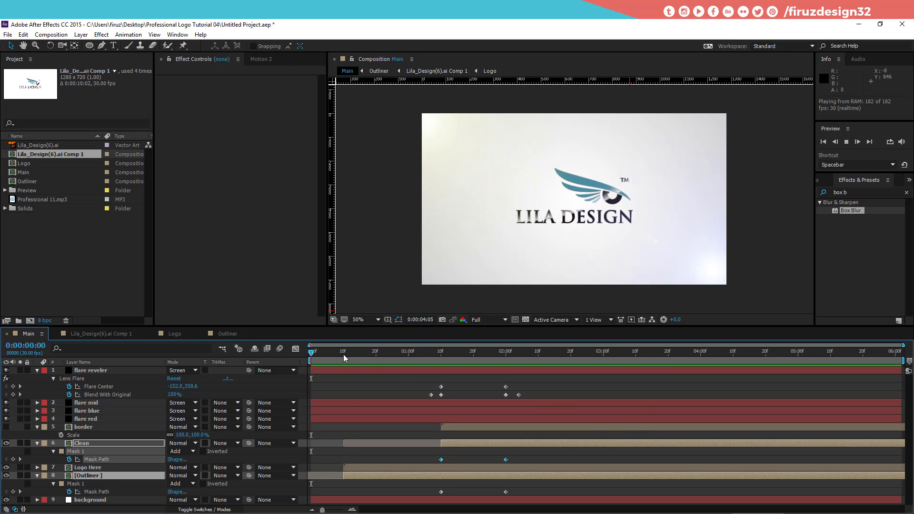
# Add the Professional 11.mp3 music track as a layer in Main
pyautogui.click(266, 358)
pyautogui.click(38, 204)
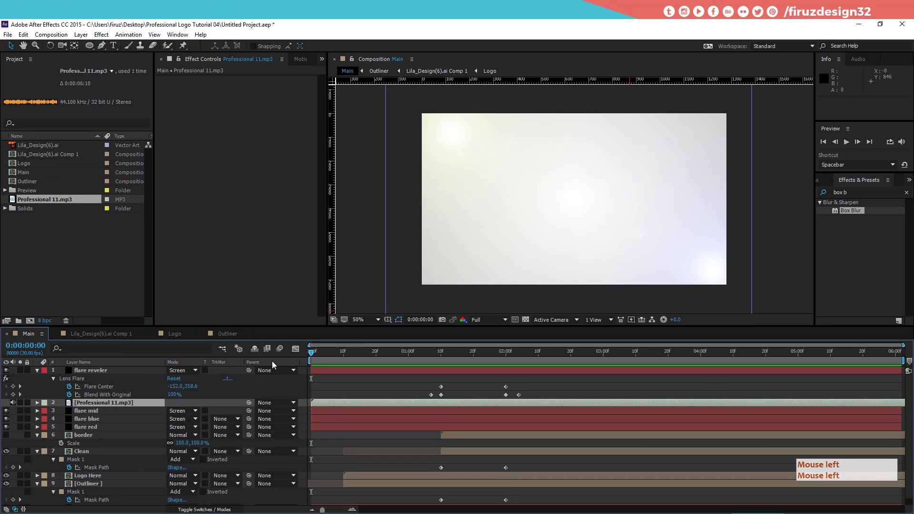
pyautogui.click(390, 431)
pyautogui.press('space')
pyautogui.click(388, 422)
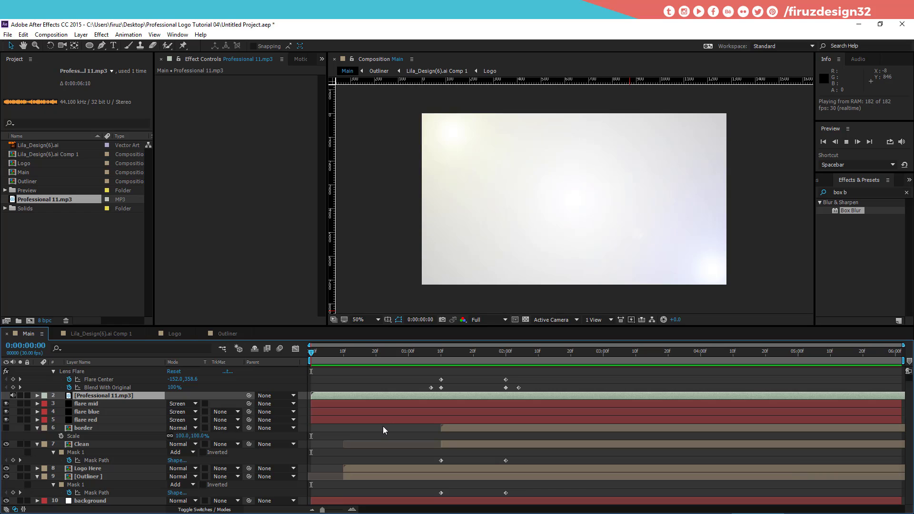
pyautogui.press('space')
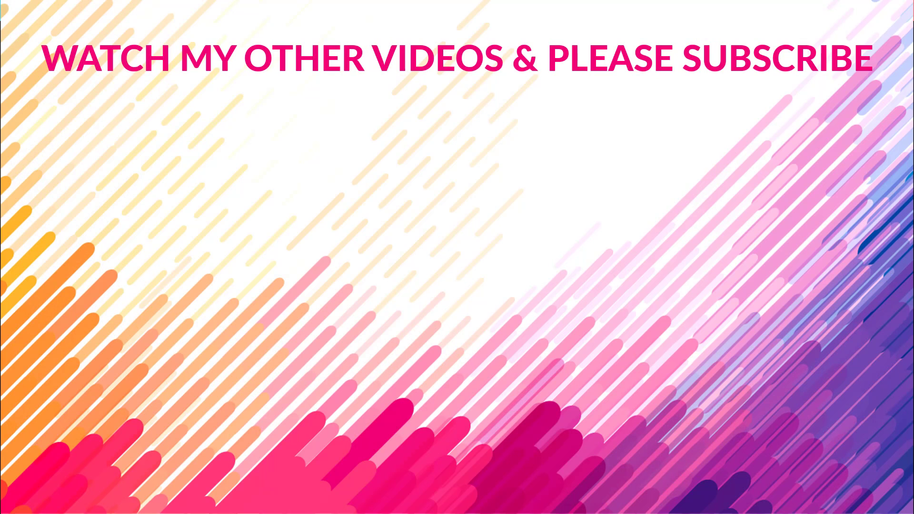